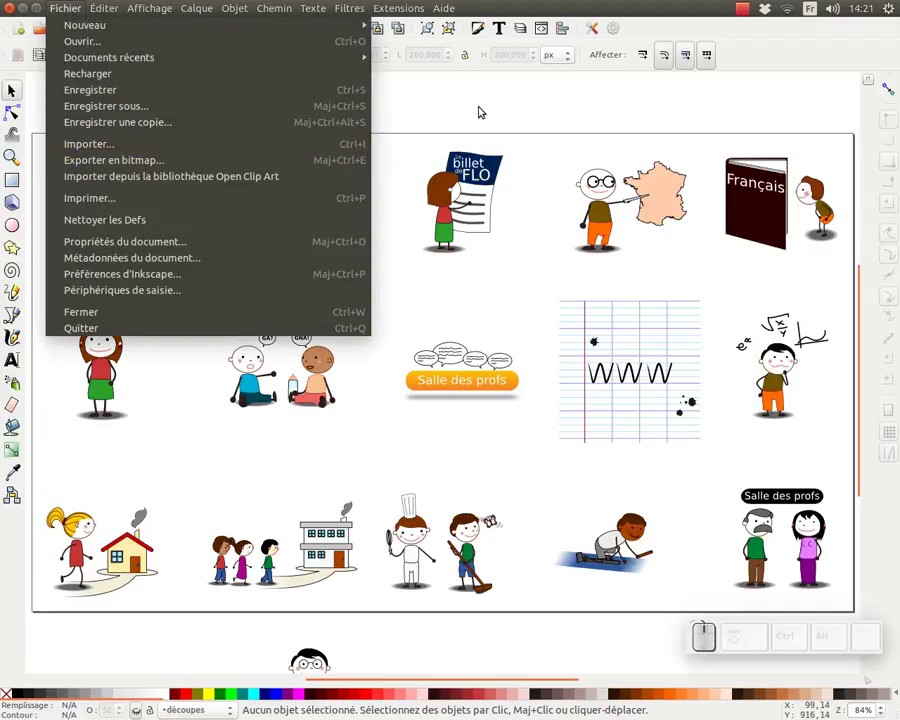
Zoom out to the whole drawing and show the Calques layers panel.
click(483, 107)
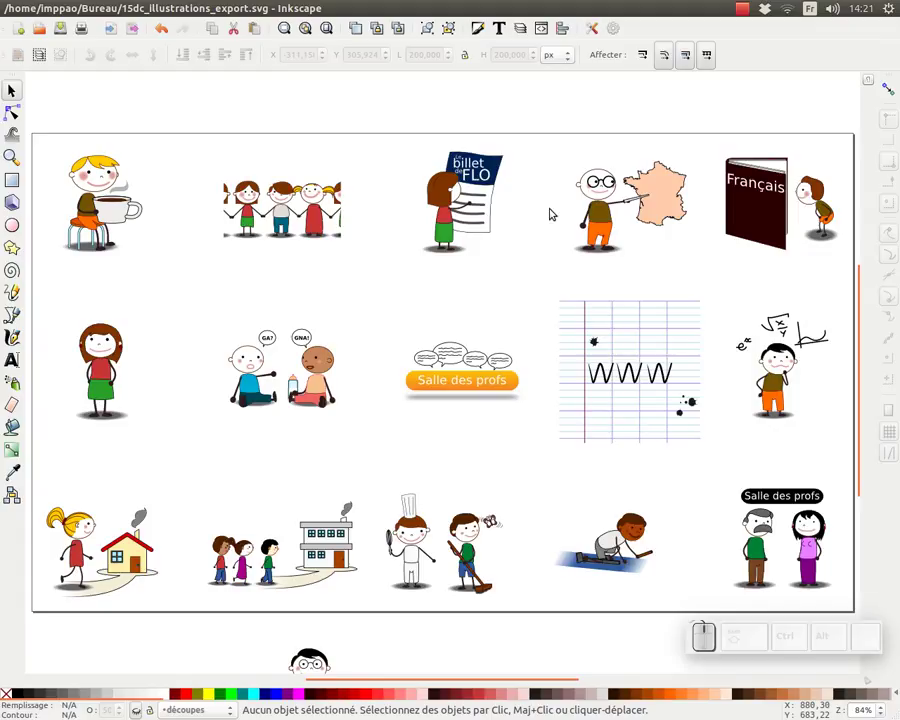
click(532, 113)
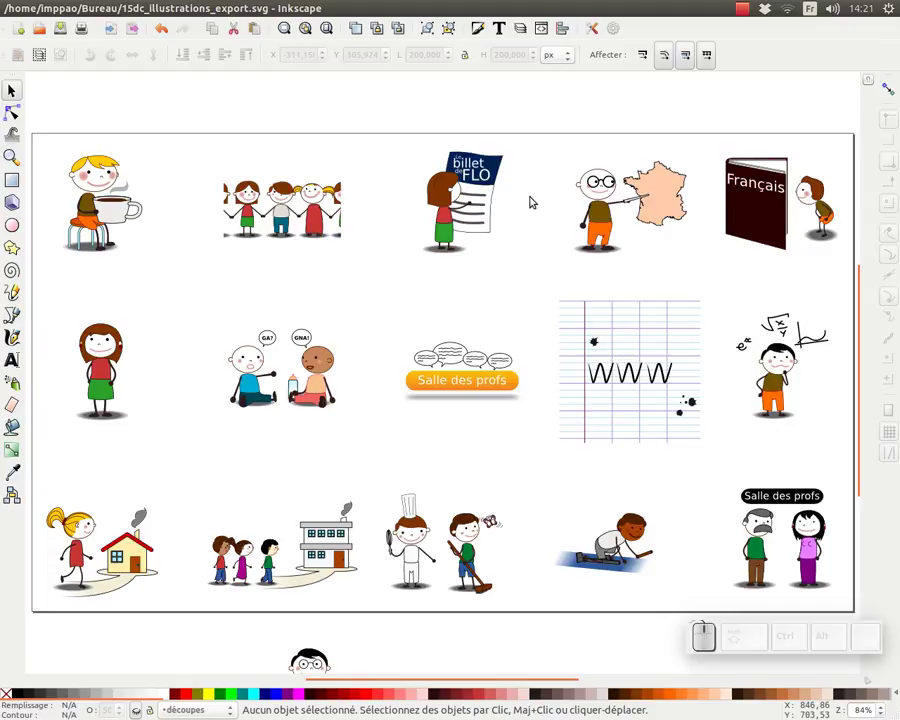
key(KP_Subtract)
middle_click(481, 359)
scroll(up, 3)
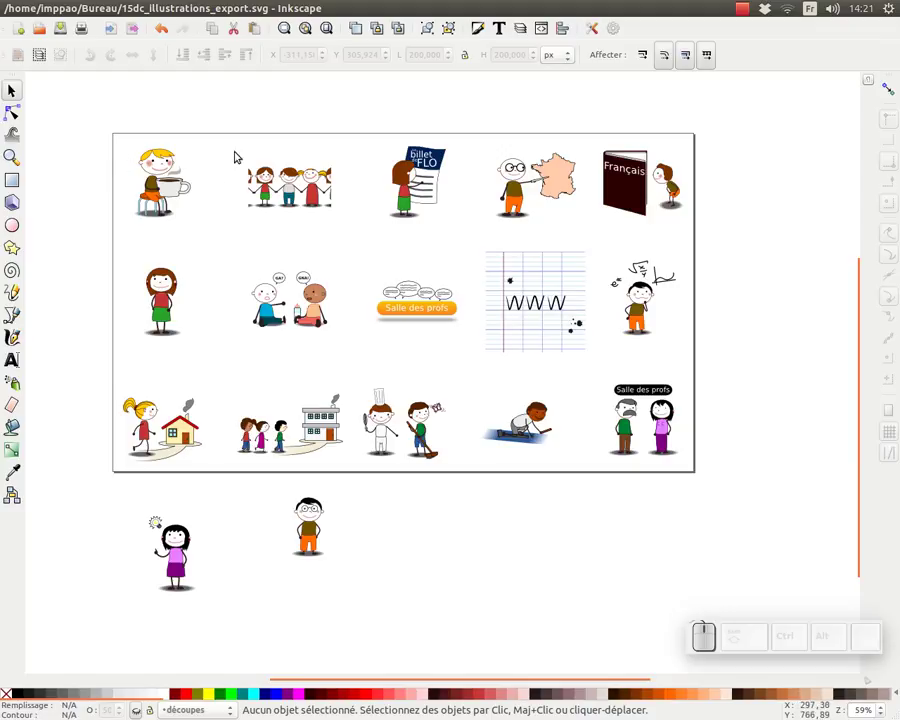
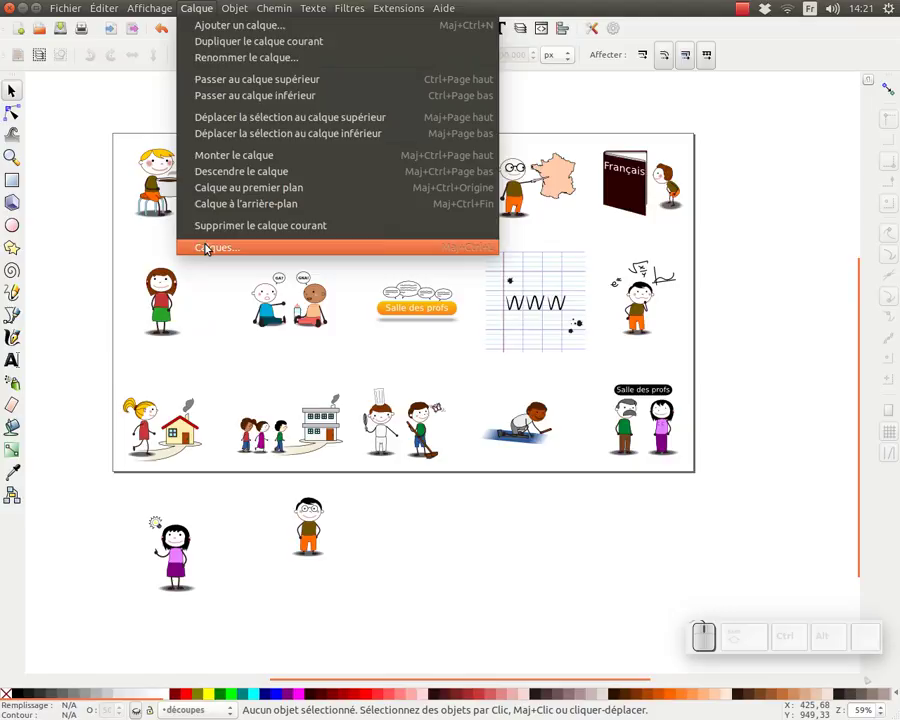
click(209, 249)
middle_click(453, 263)
scroll(up, 3)
click(757, 137)
scroll(up, 3)
Reveal the découpes cut-out layer and make it the current layer.
click(697, 134)
click(702, 135)
click(698, 115)
drag(451, 249, 592, 213)
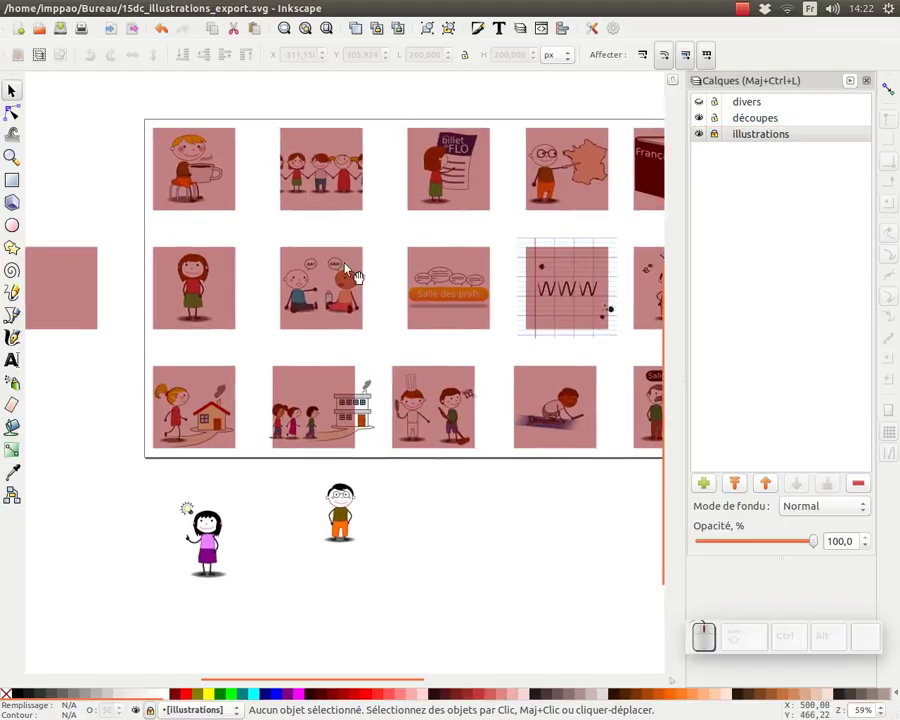
click(96, 186)
Select the original pink cut-out square and remove its fill so all clones turn fill-less.
click(84, 266)
middle_click(99, 272)
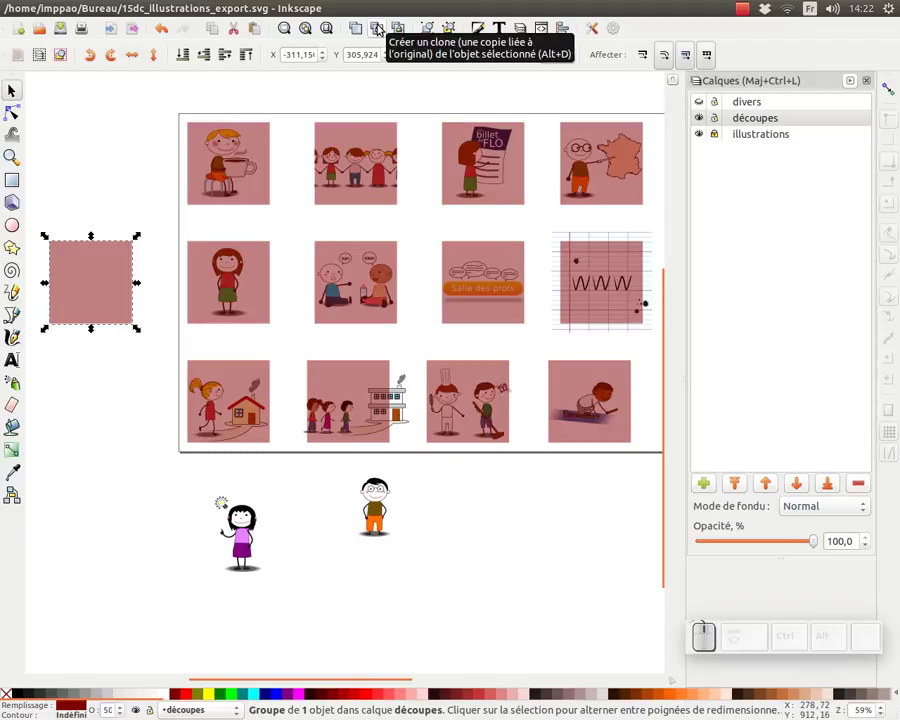
click(160, 207)
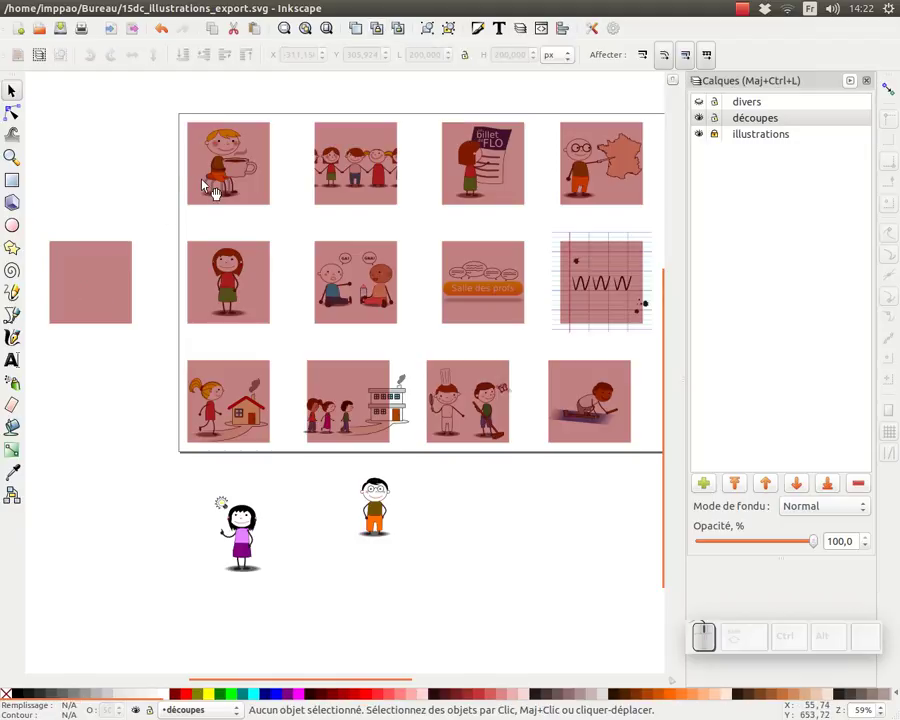
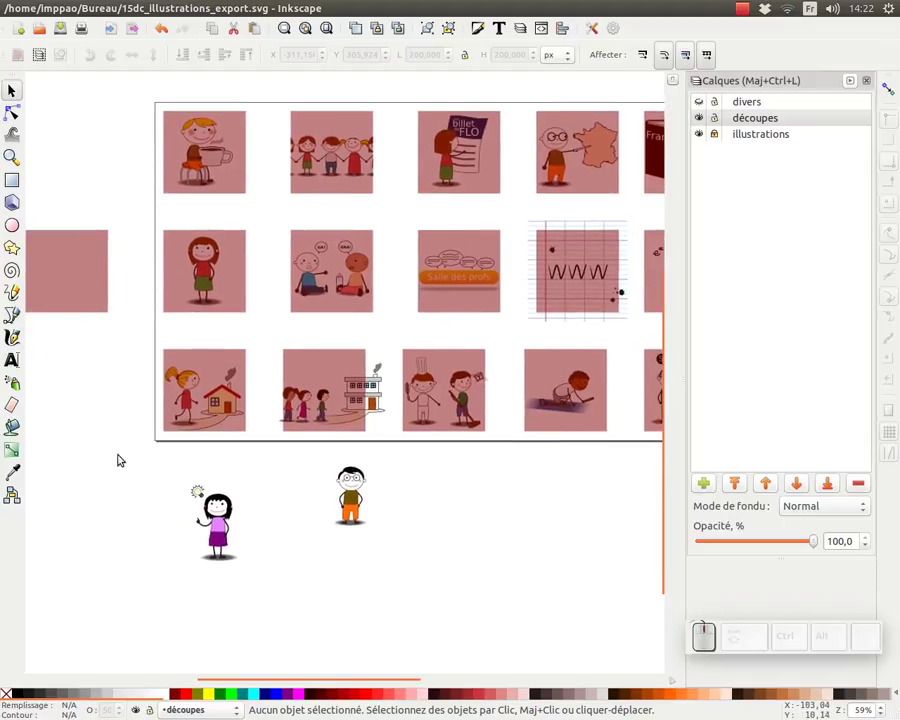
click(73, 326)
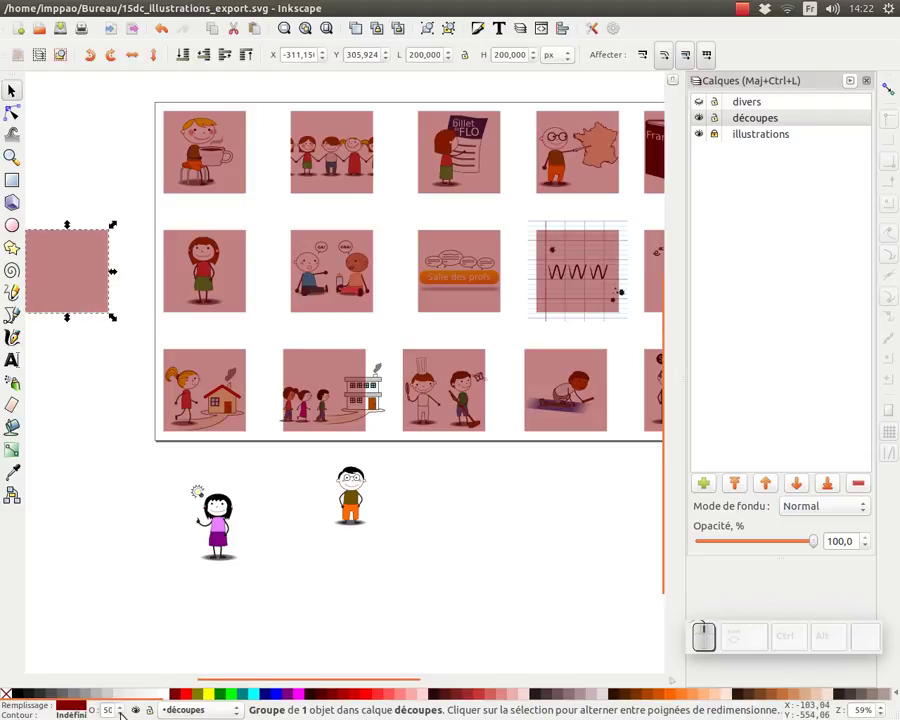
click(113, 617)
middle_click(314, 586)
scroll(up, 3)
middle_click(351, 555)
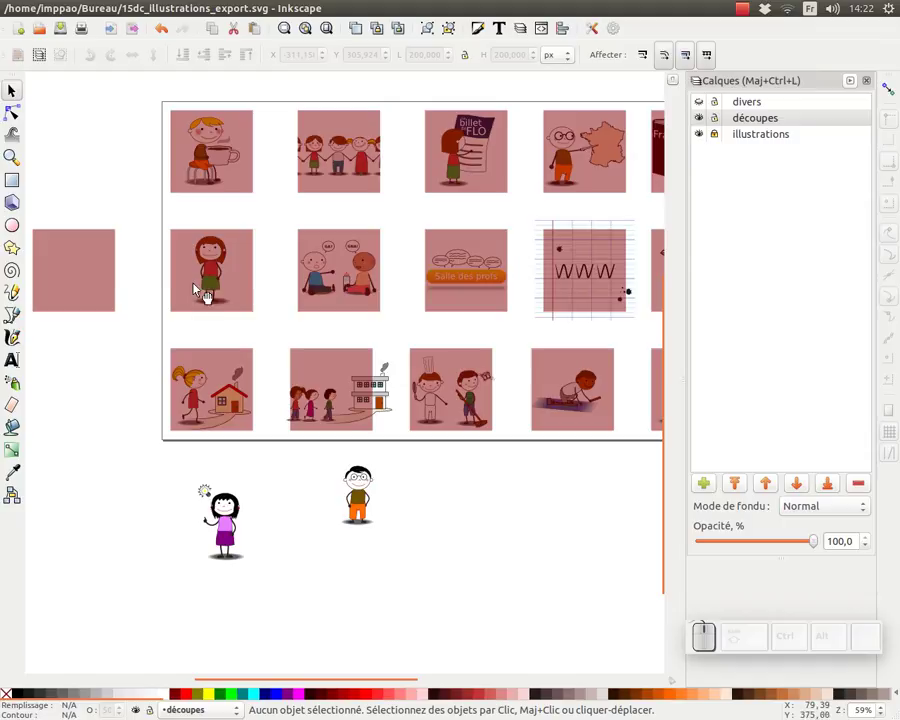
click(102, 279)
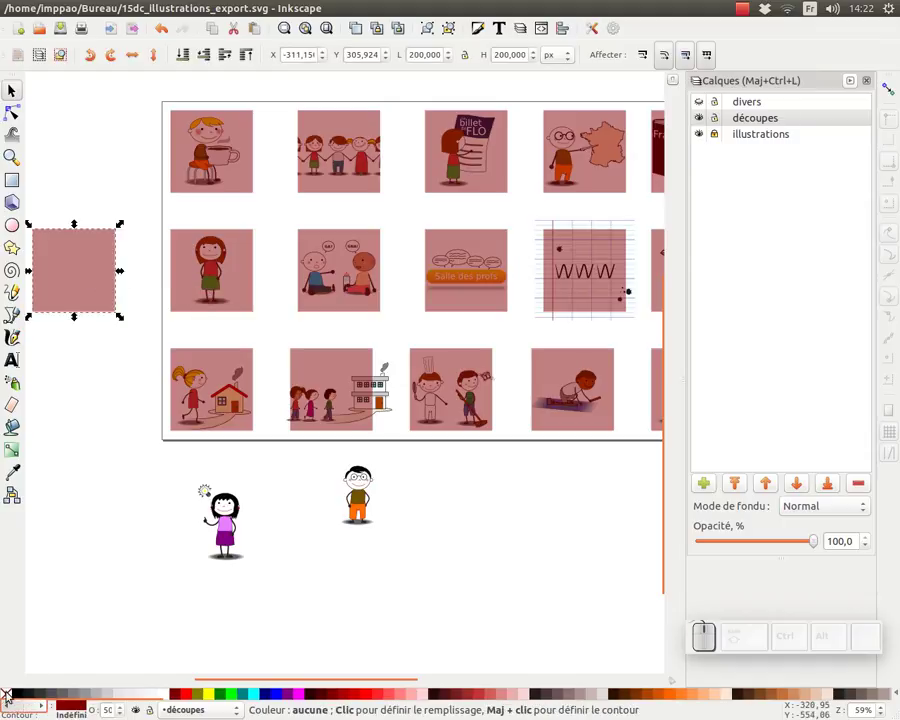
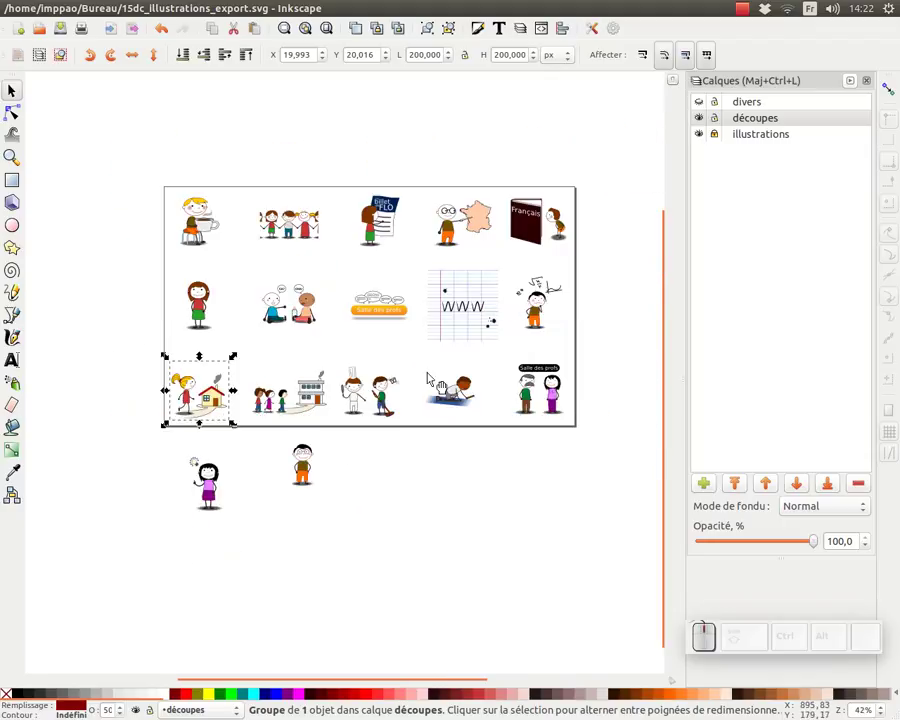
Select all 15 cut-out groups and batch-export them as separate PNG files.
click(9, 88)
drag(151, 169, 589, 438)
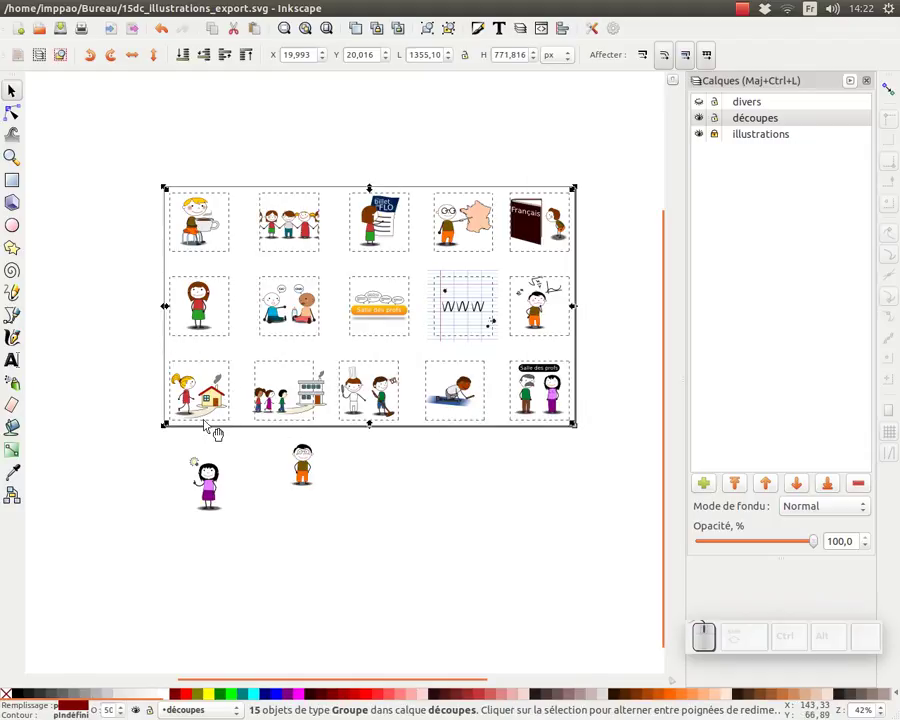
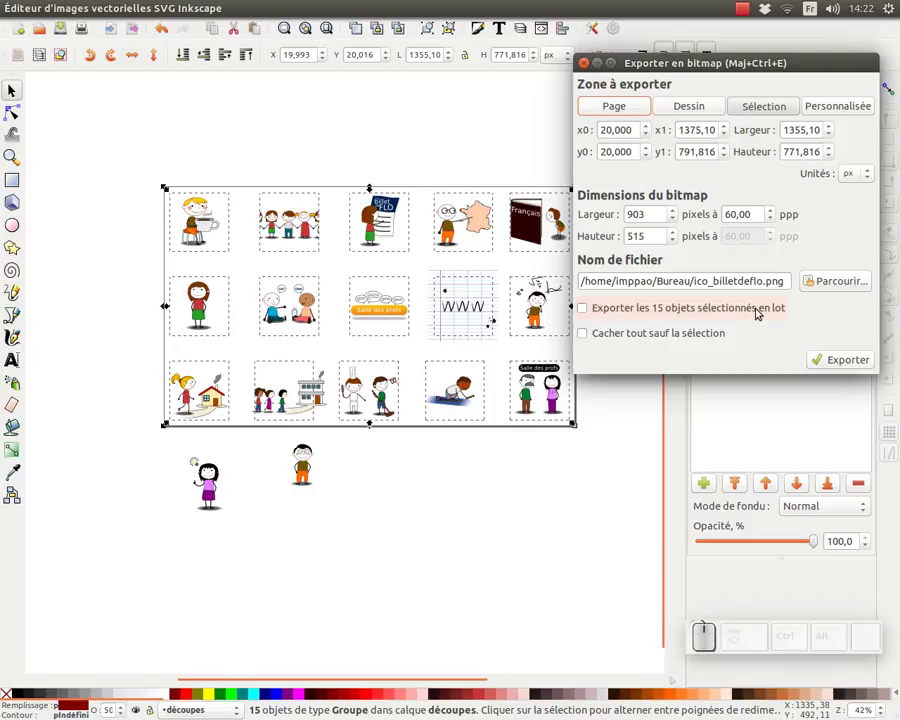
click(592, 312)
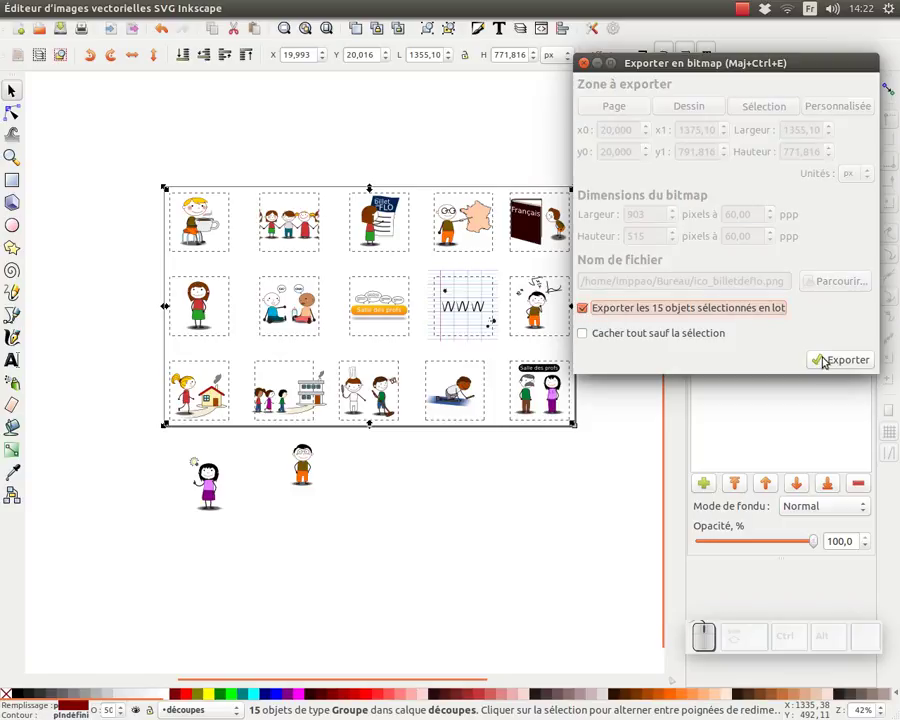
click(840, 362)
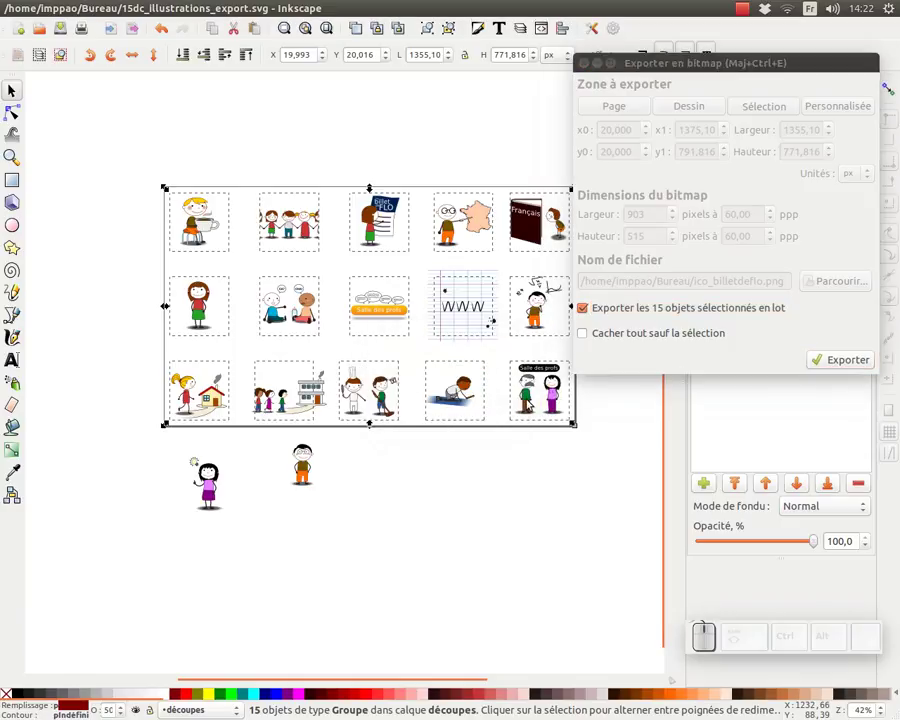
click(586, 64)
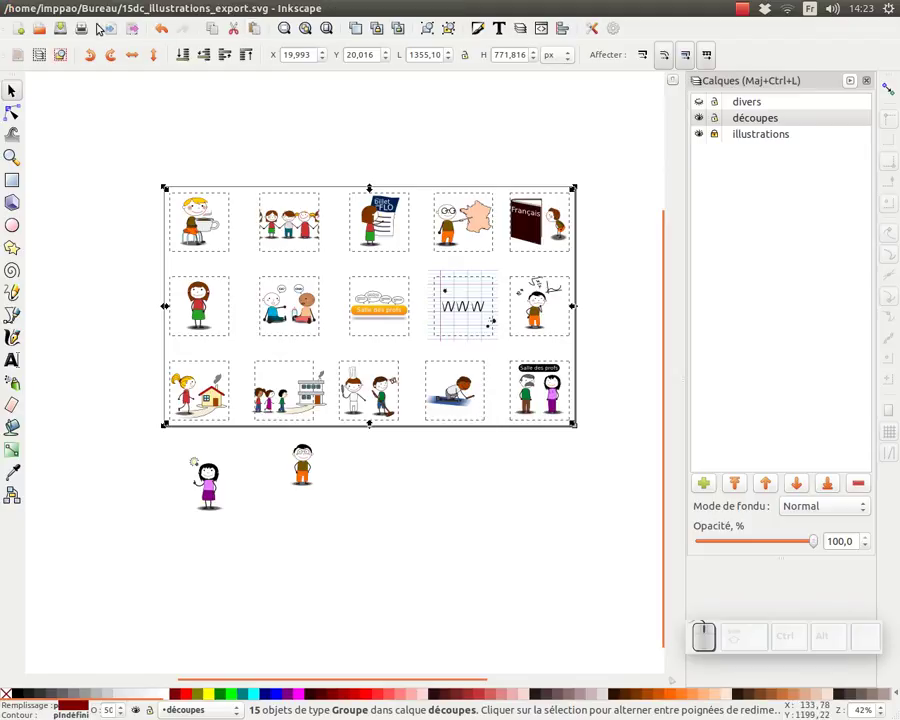
Switch to Nautilus and inspect the exported ico_flo.png and ico_www.png in Bureau.
key(alt+Tab)
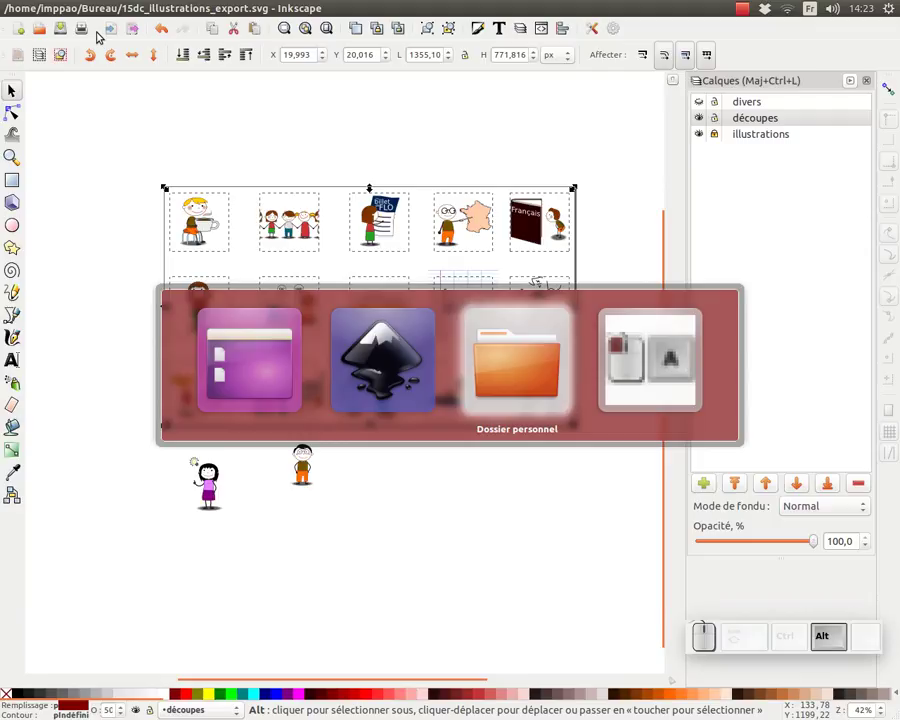
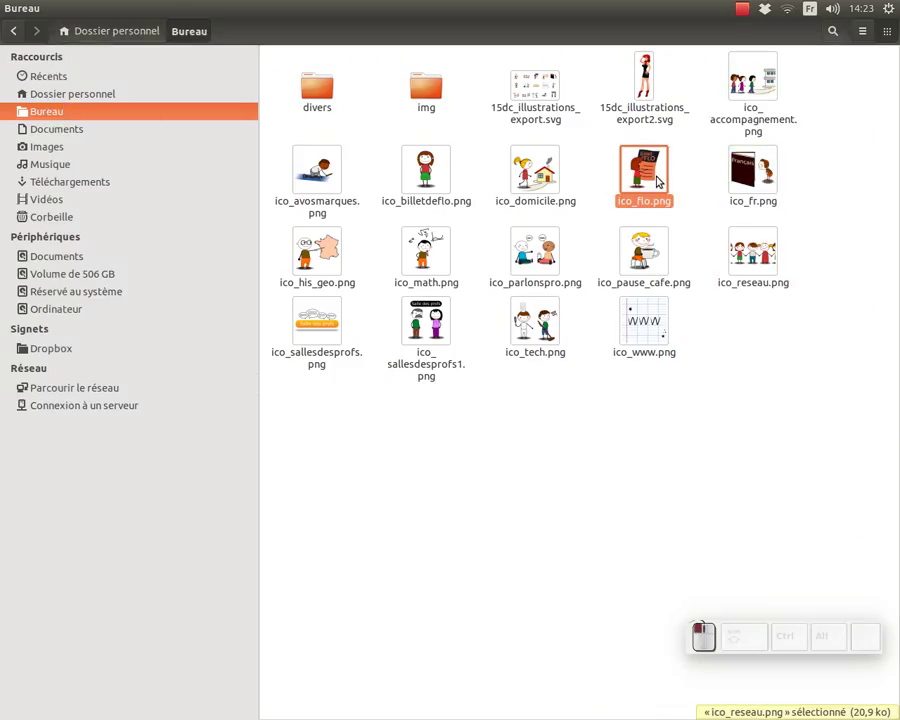
click(645, 249)
click(650, 325)
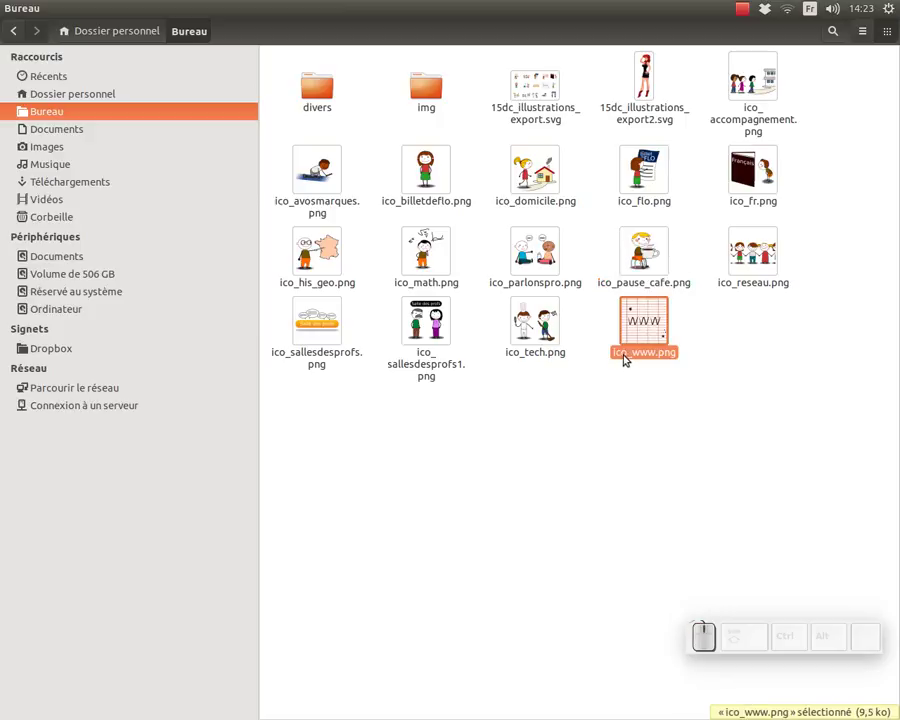
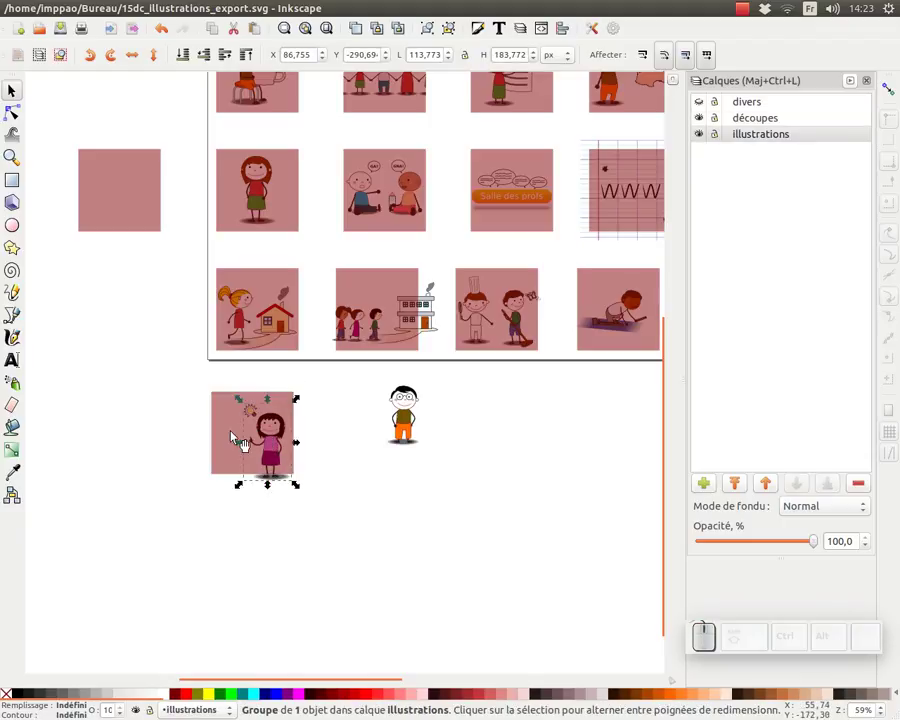
Select the girl and a cut-out square and centre them with Aligner et distribuer.
click(236, 431)
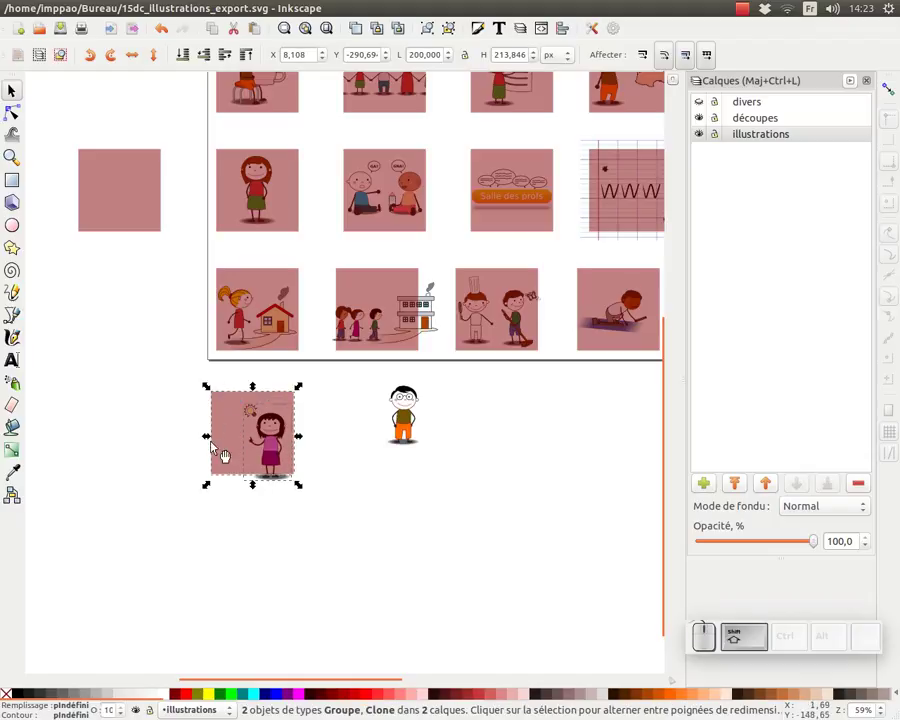
click(560, 29)
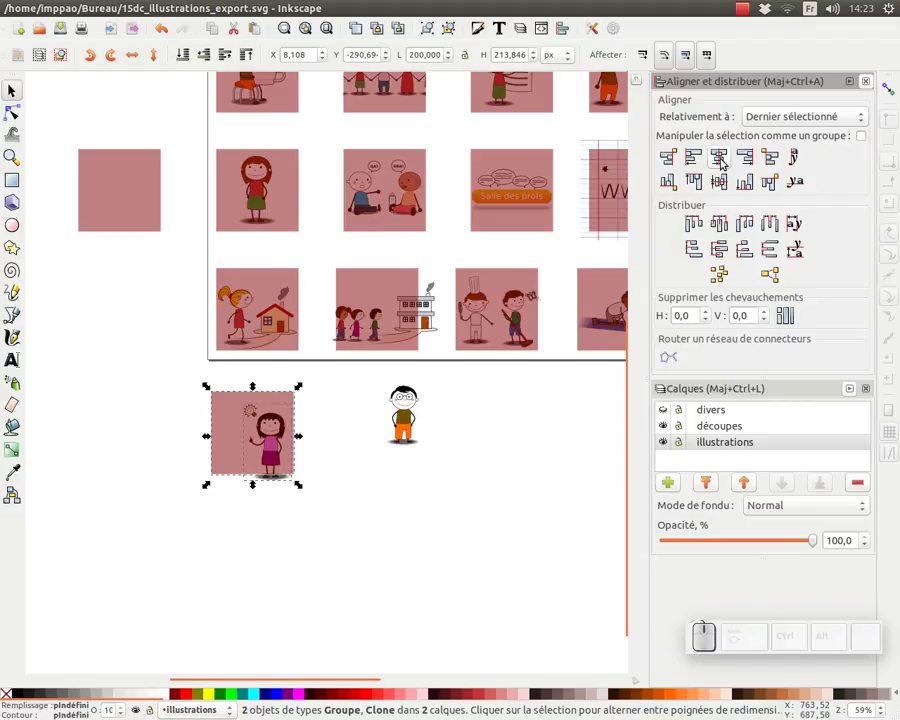
click(805, 116)
click(820, 120)
click(405, 495)
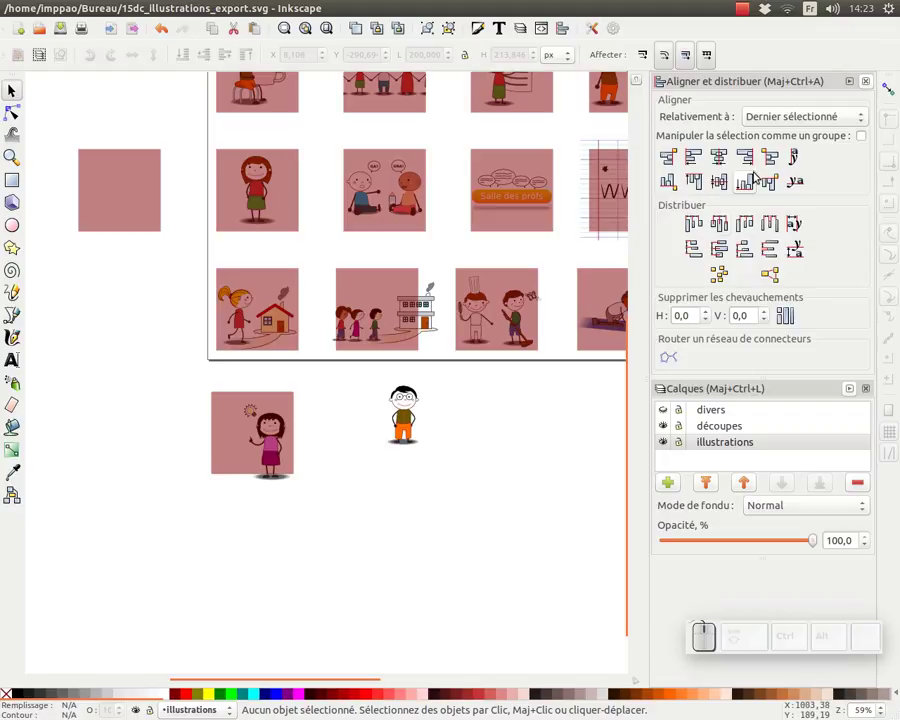
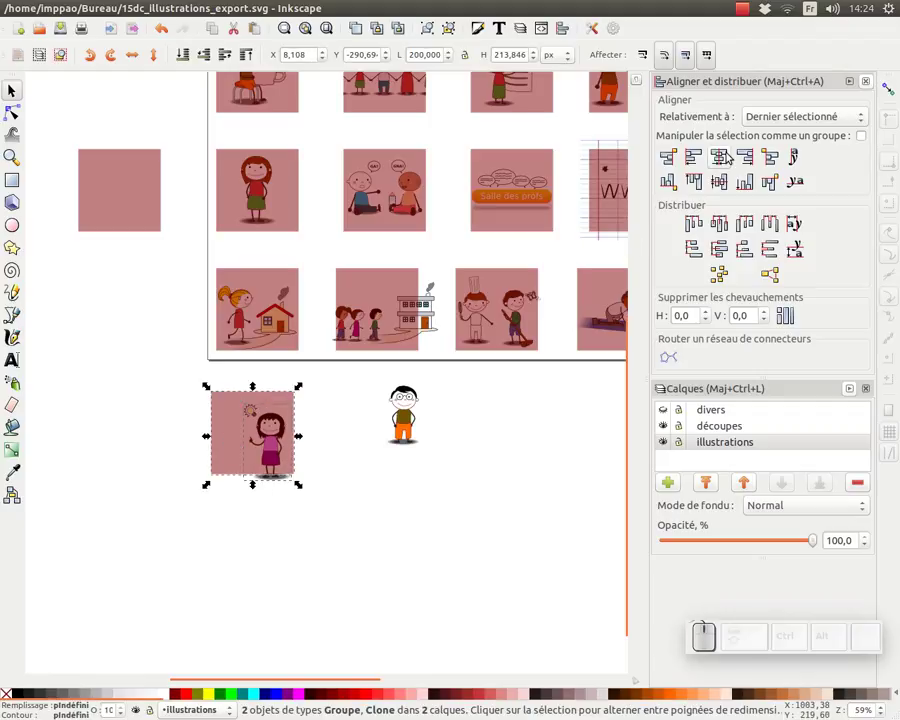
Re-centre the square over the girl and select it for cloning over the boy.
click(726, 152)
click(722, 183)
click(481, 497)
click(266, 419)
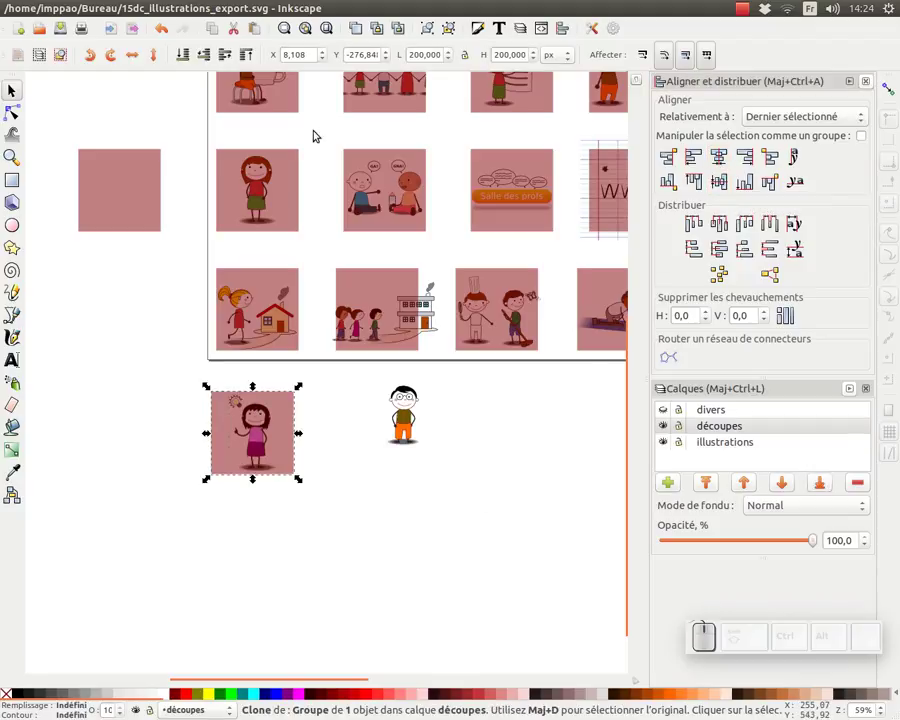
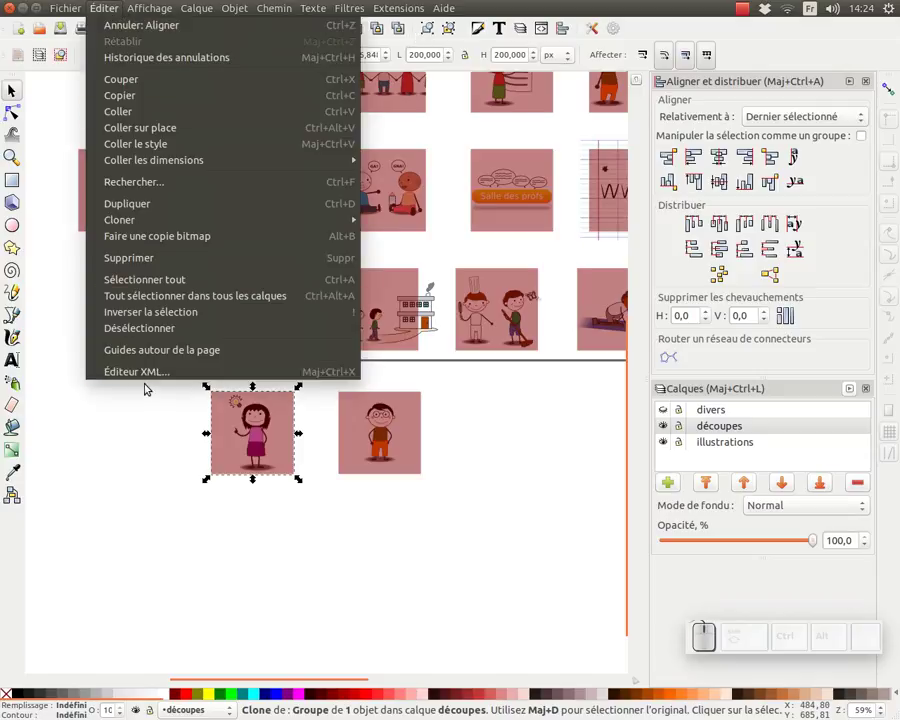
In the XML editor, group the girl clone and set its id to ico_idee.
click(145, 376)
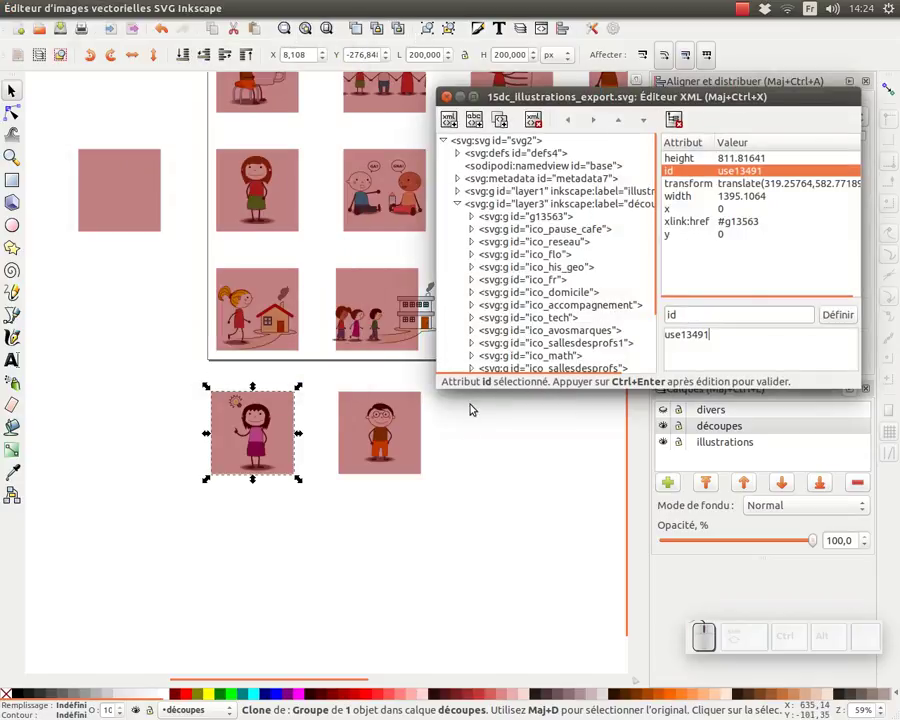
click(467, 453)
drag(244, 437, 740, 177)
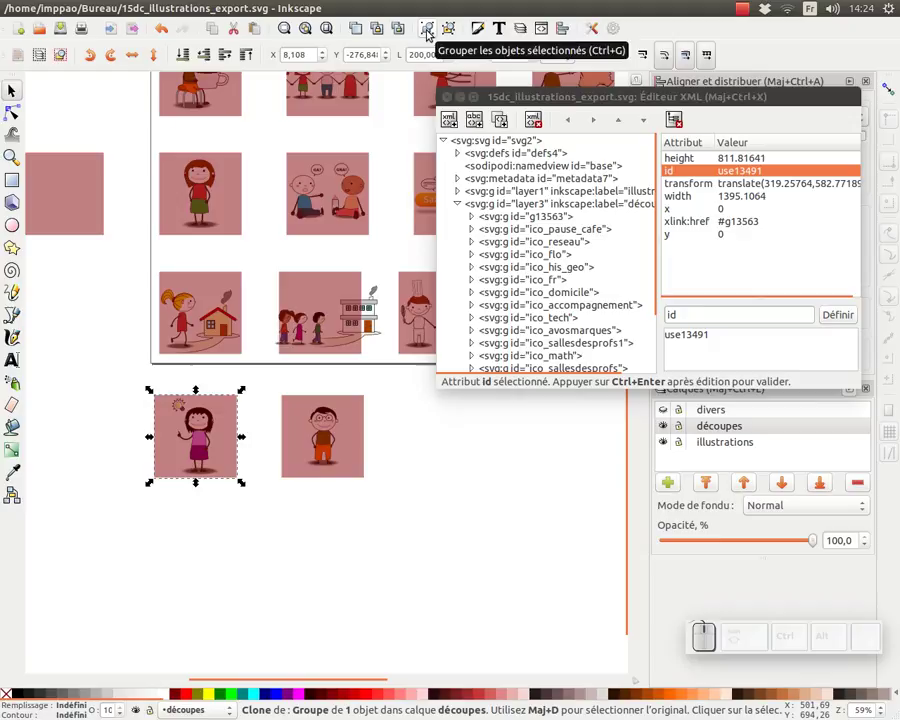
click(428, 33)
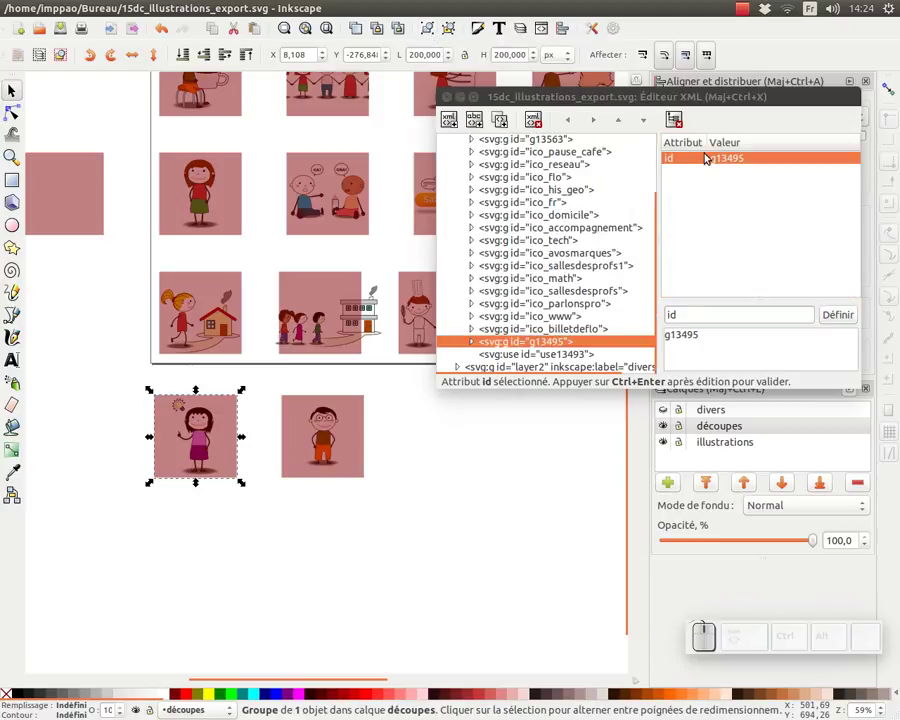
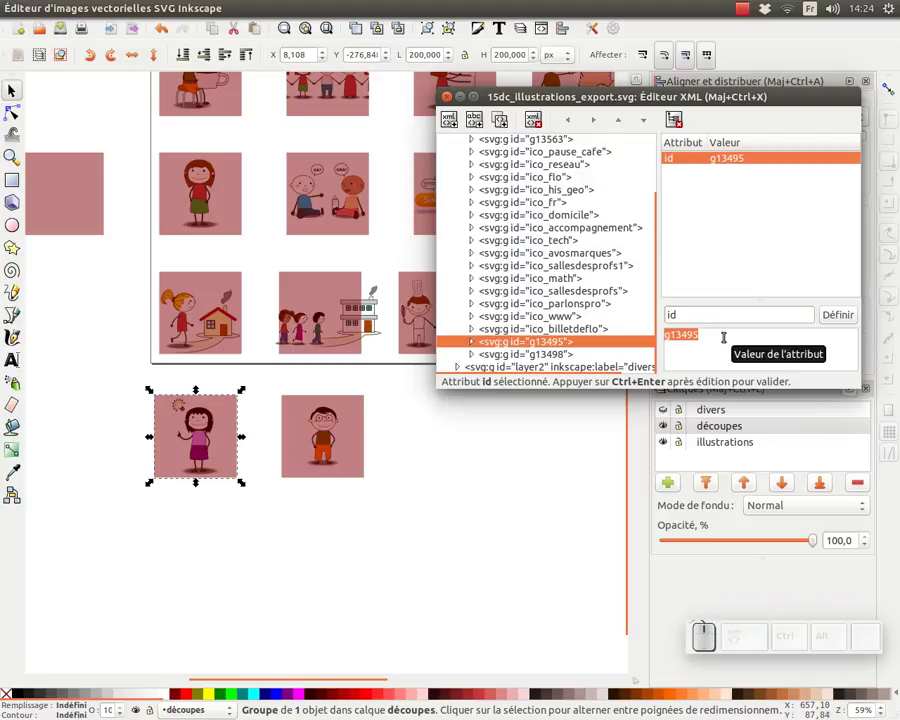
key(i)
key(e)
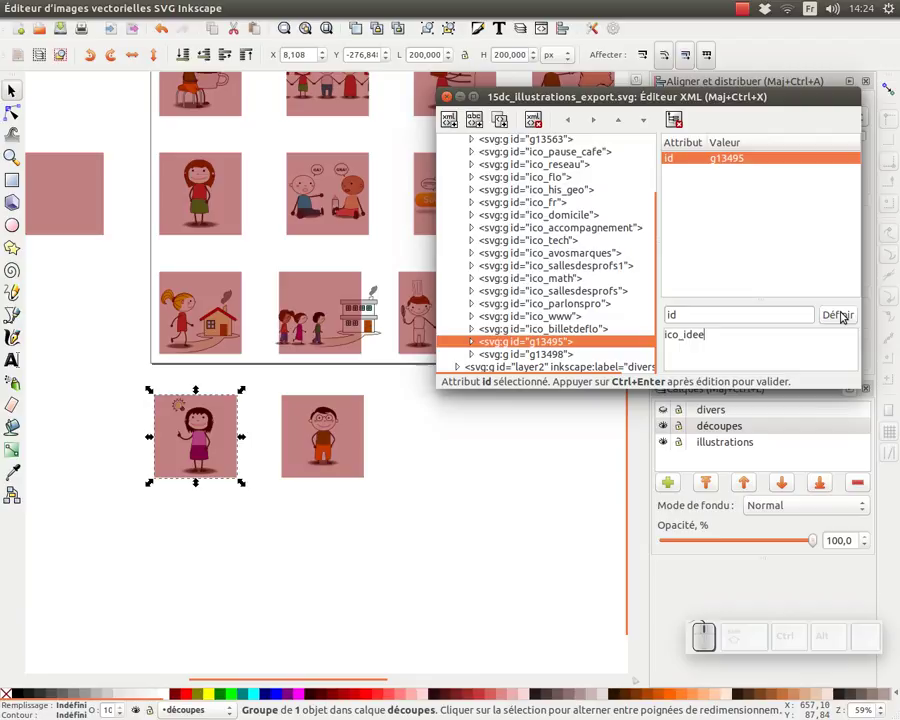
key(ctrl+Return)
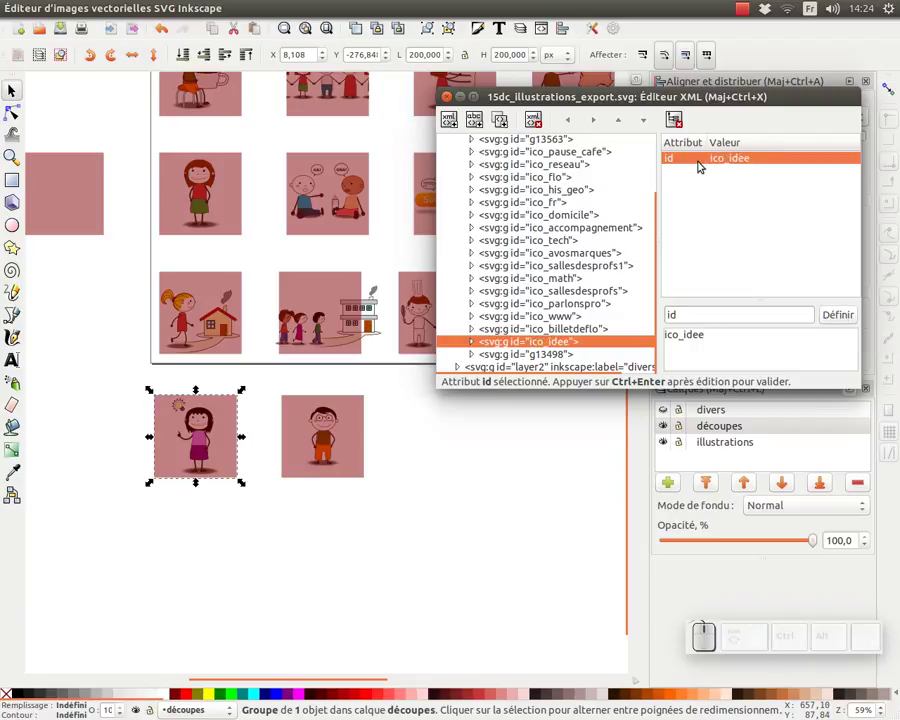
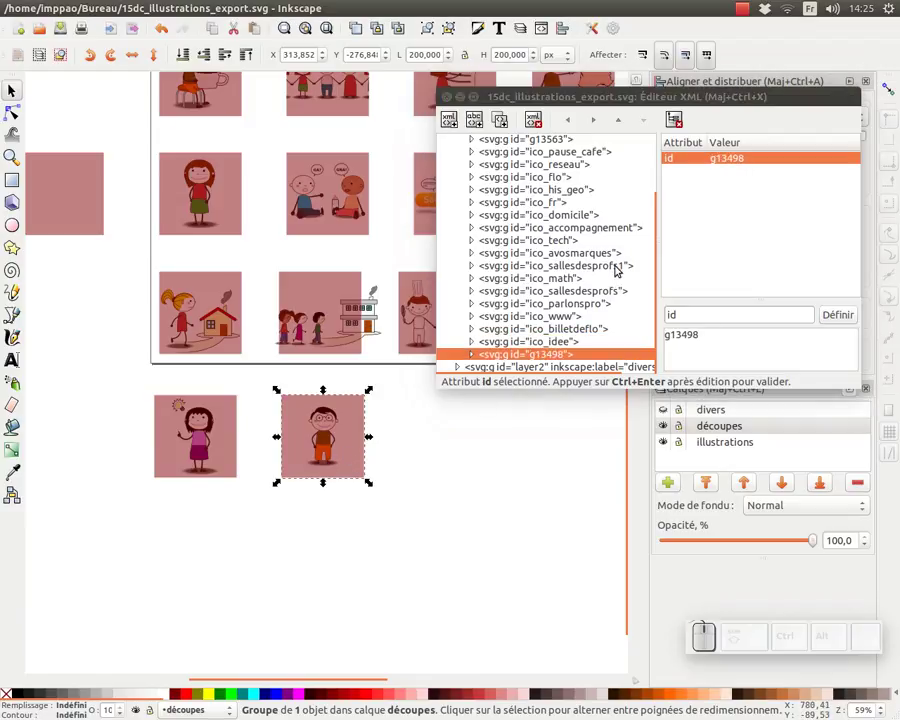
Set the boy cut-out group's id to ico_garcon and apply it with Définir.
click(698, 337)
key(i)
key(o)
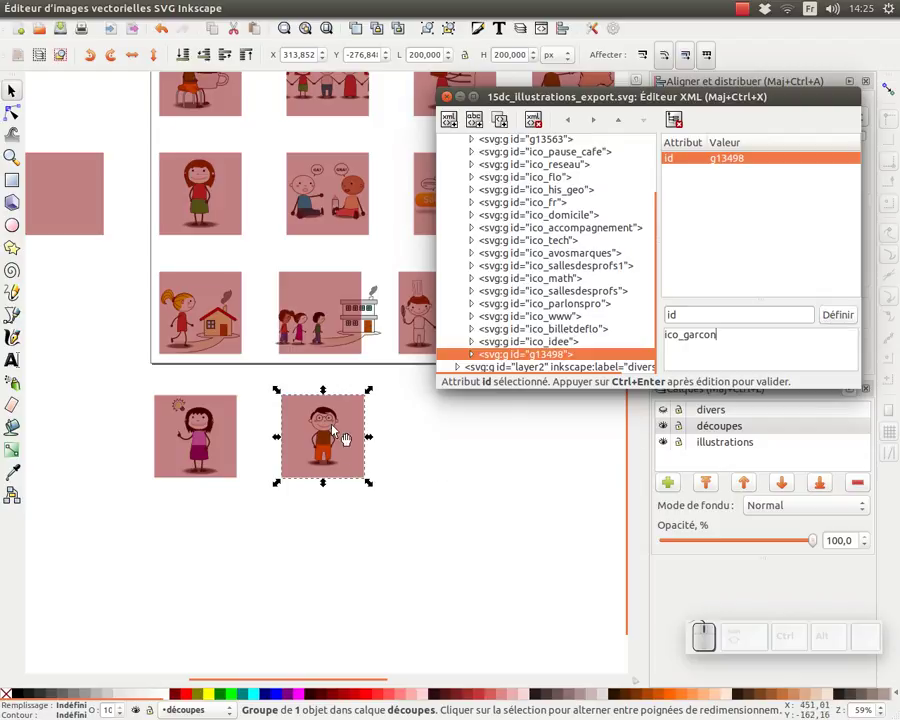
click(709, 331)
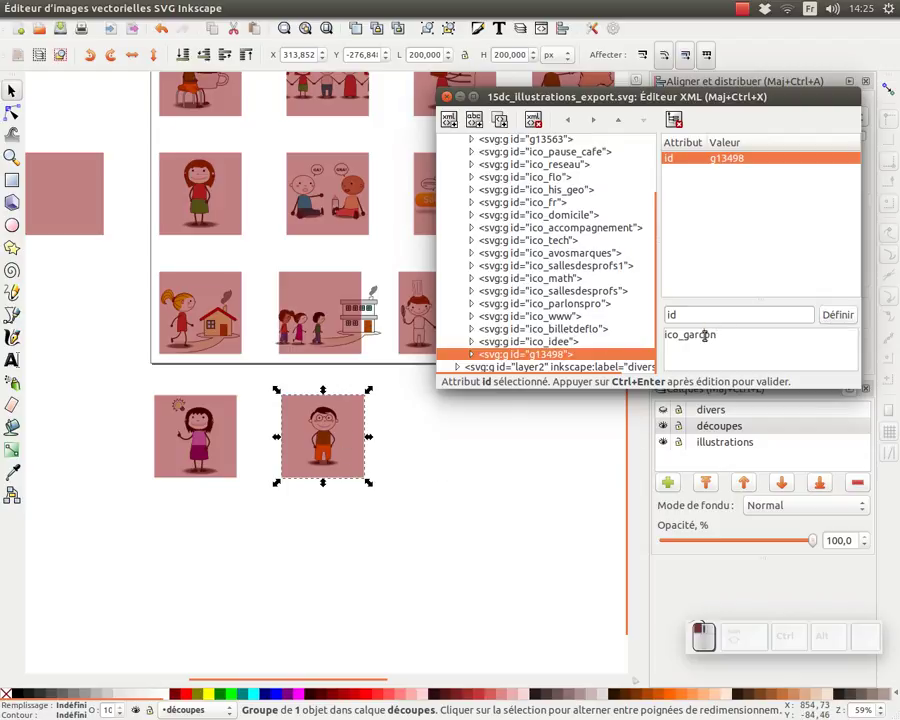
click(843, 317)
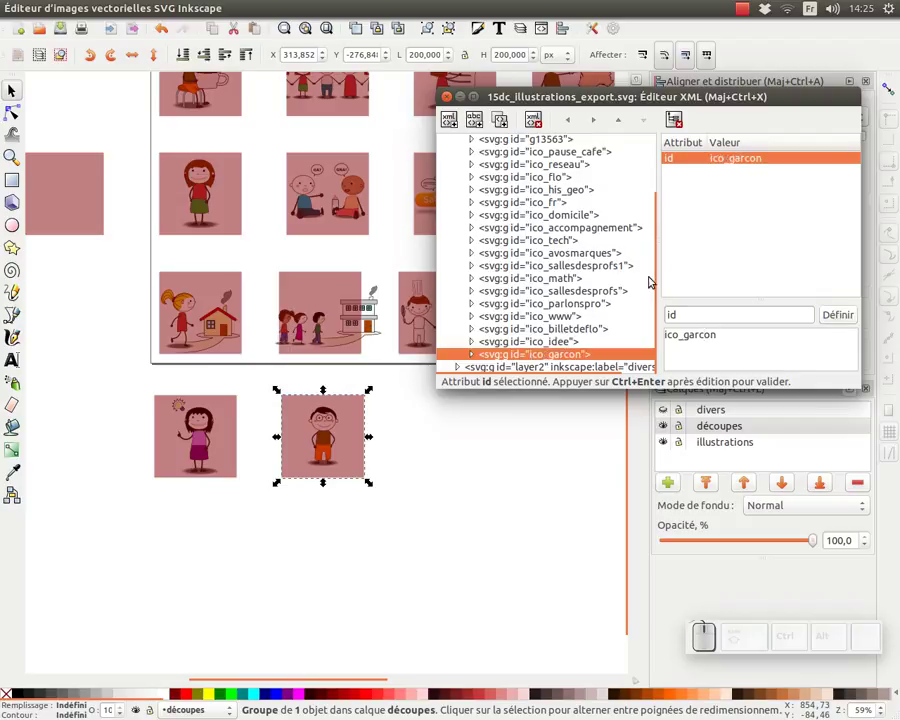
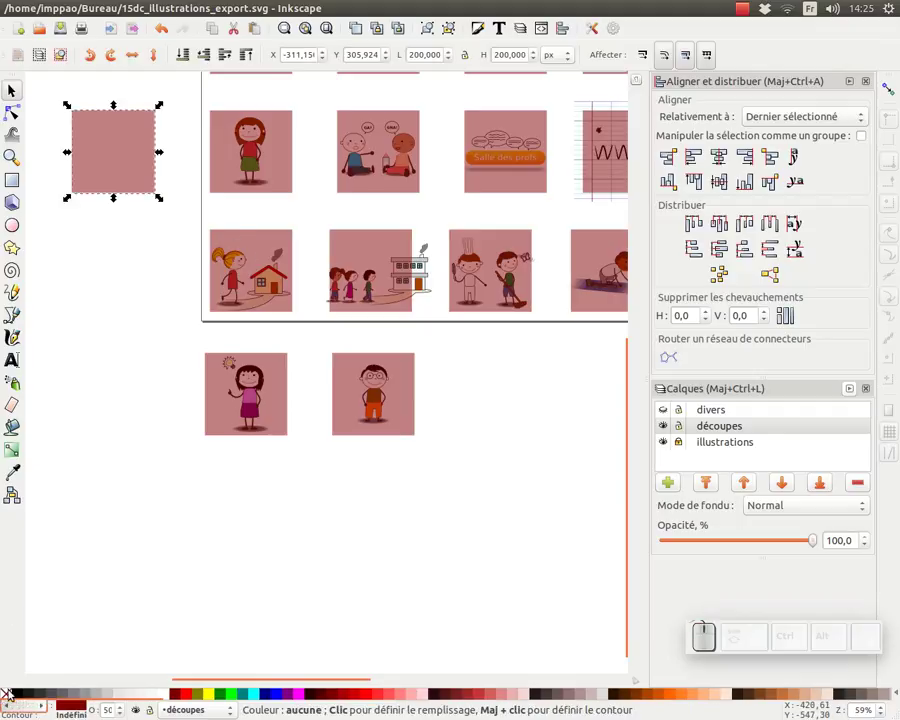
Remove the pink frame fill and select the girl and boy cut-outs for batch export.
click(10, 698)
click(470, 491)
click(491, 505)
drag(439, 488, 171, 336)
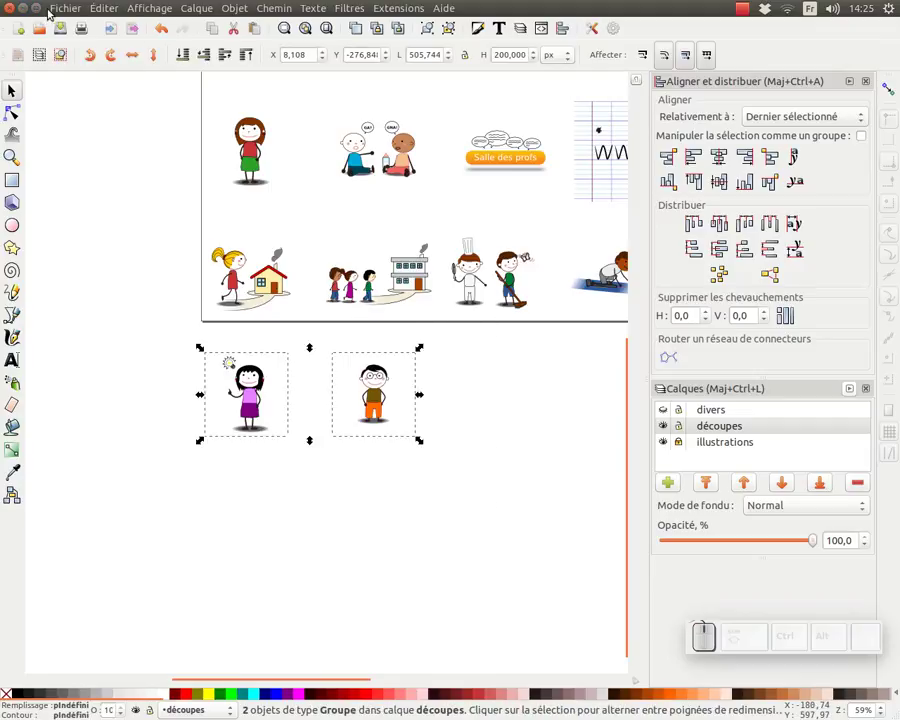
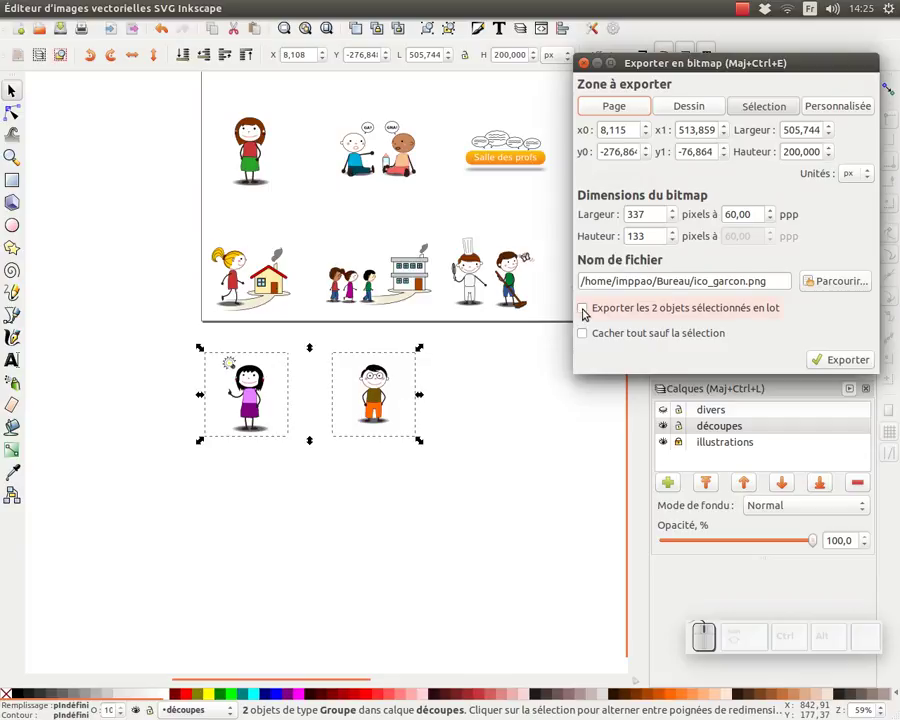
click(583, 309)
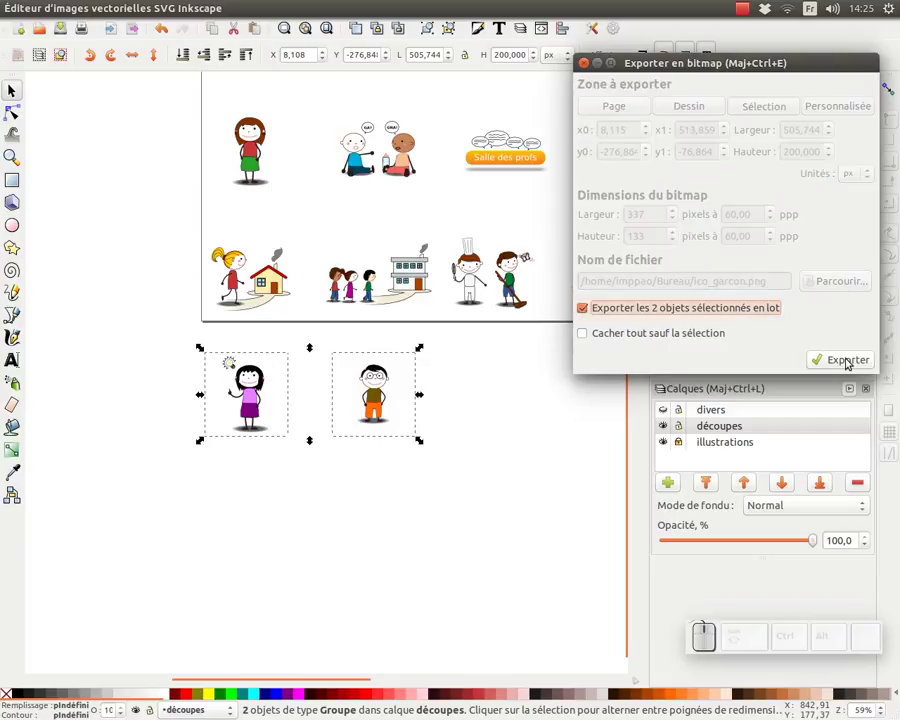
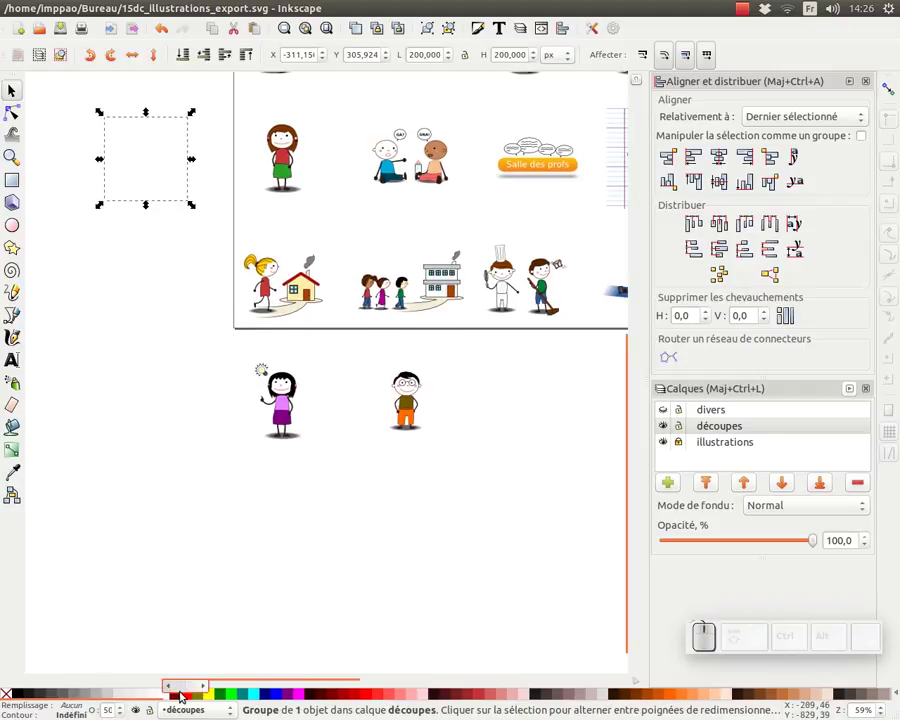
Restore the pink fill on the cut-out frames.
click(177, 695)
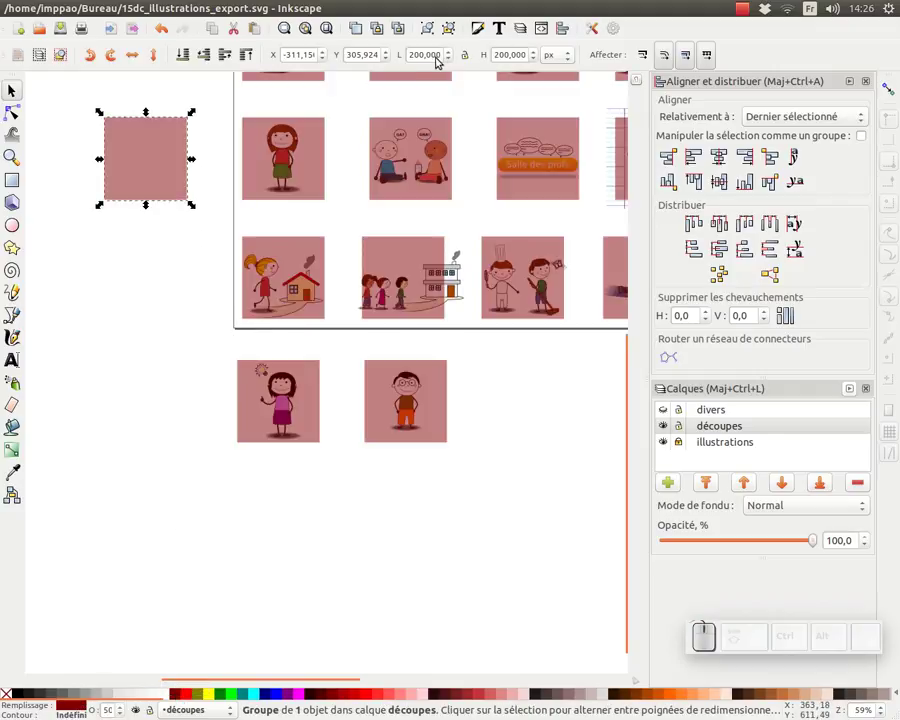
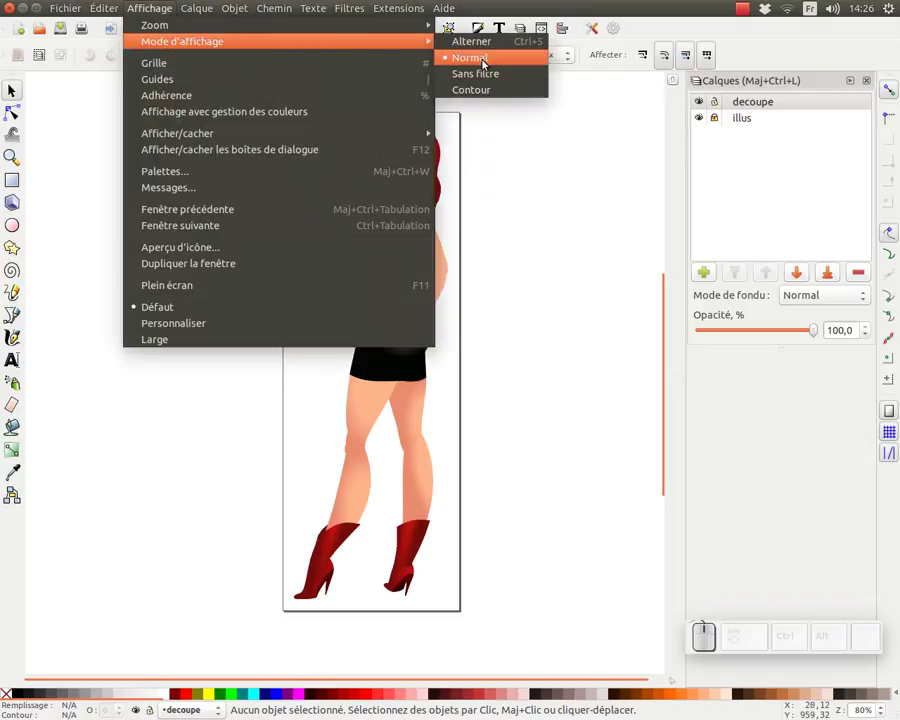
Show the woman drawing in Contour mode and select the f_visage, f_buste and f_tout groups.
click(480, 91)
click(510, 216)
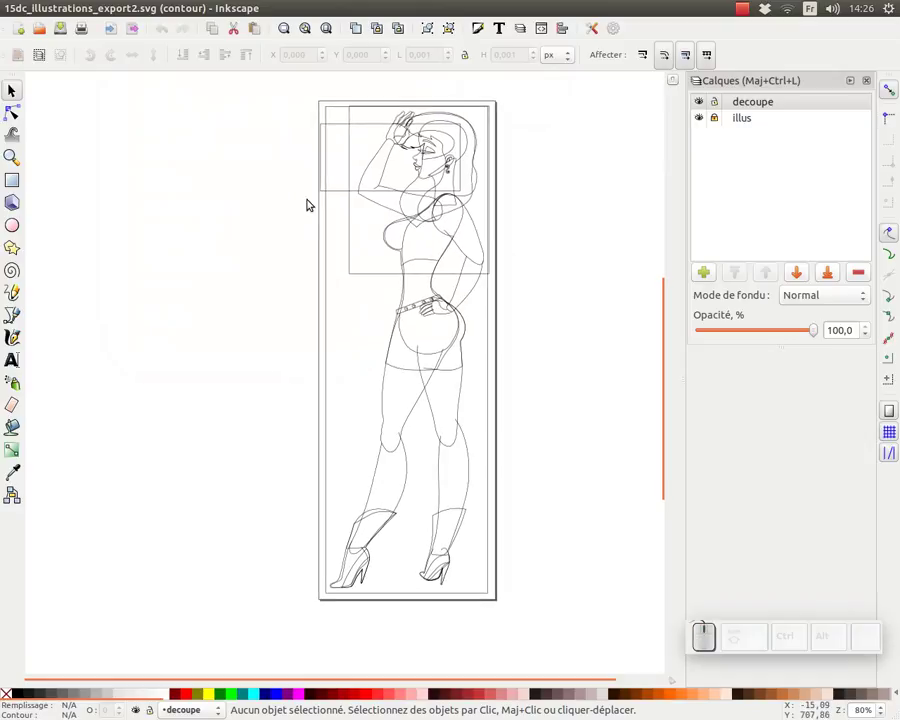
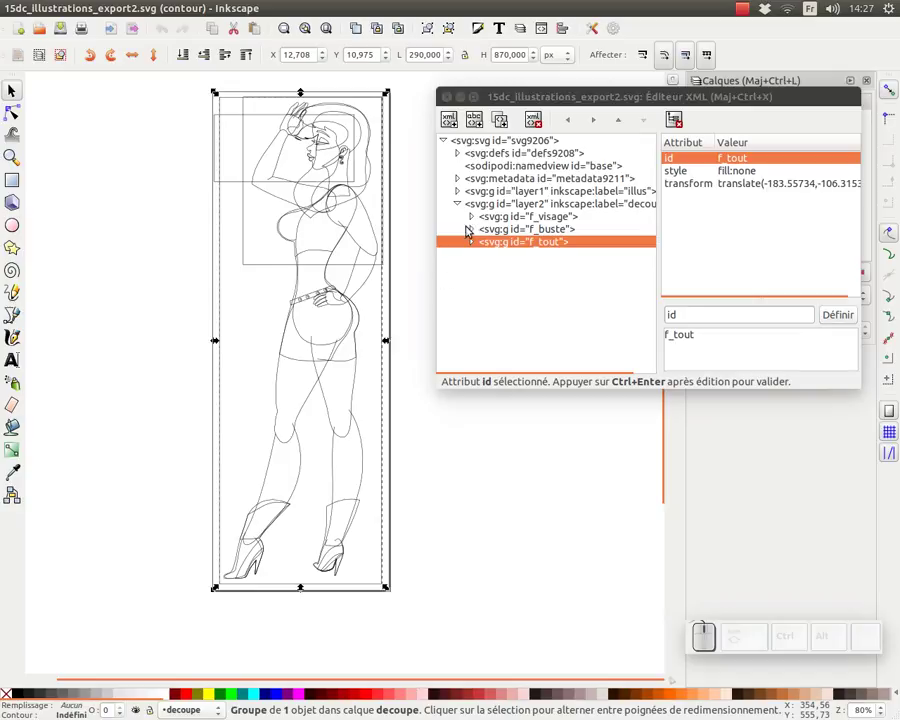
double_click(434, 164)
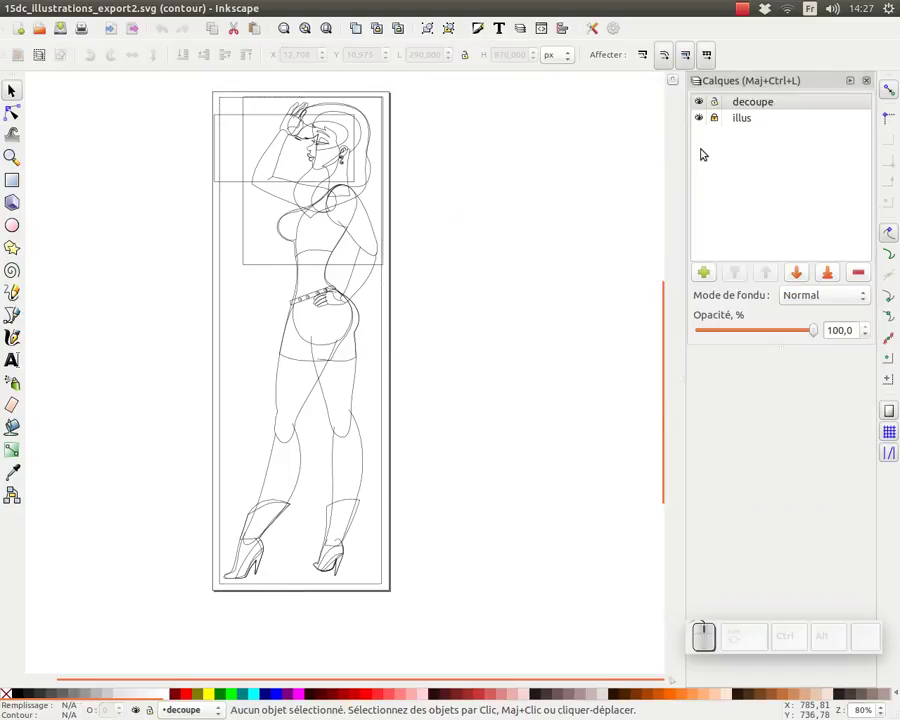
click(465, 177)
key(ctrl+a)
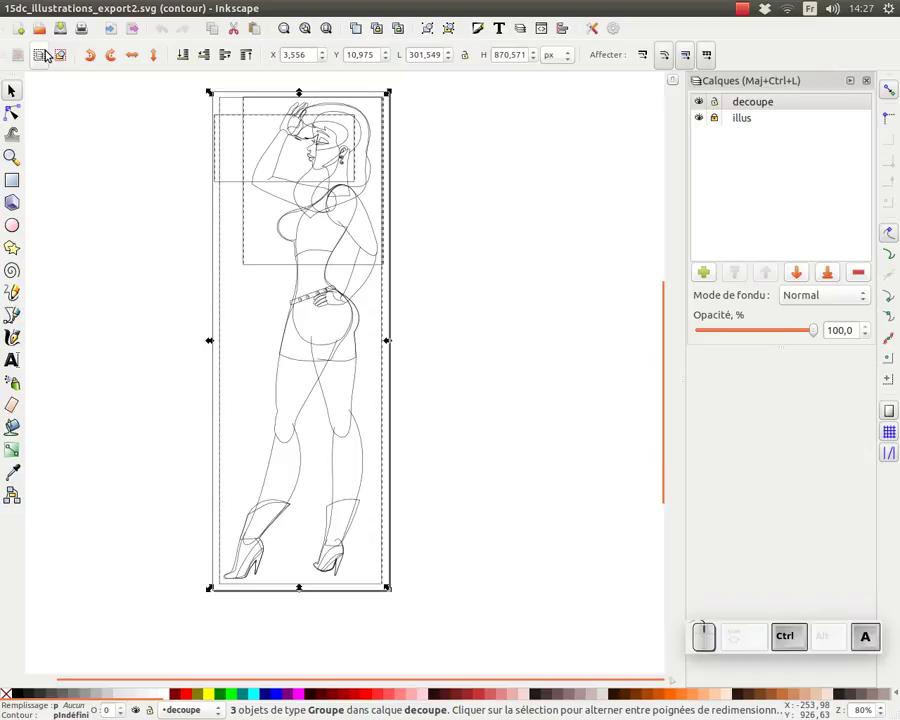
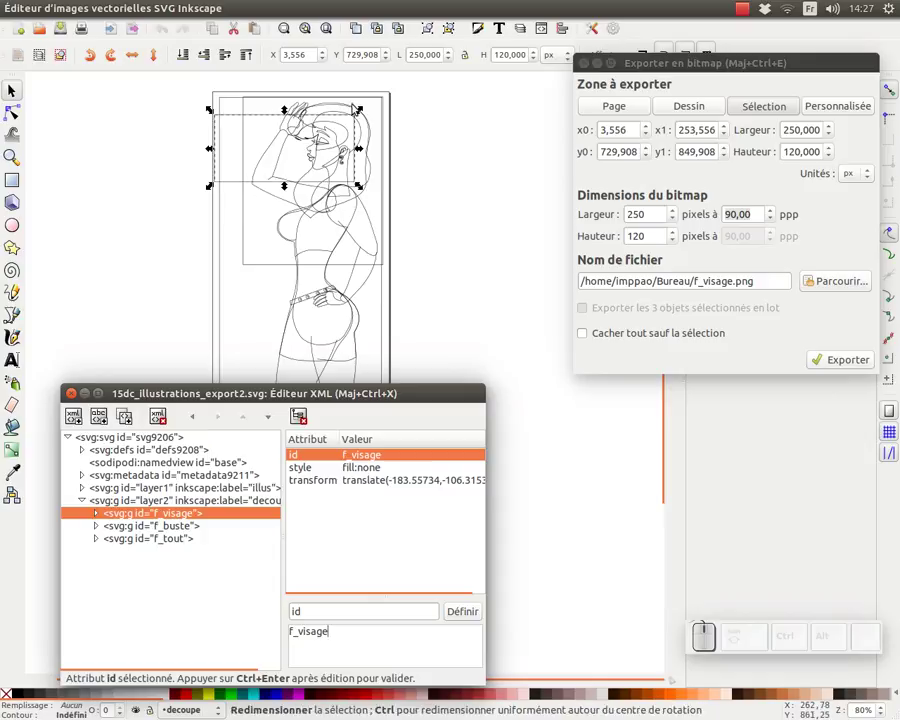
Export the f_visage group as f_visage.png into the img folder, overwriting the old file.
click(841, 363)
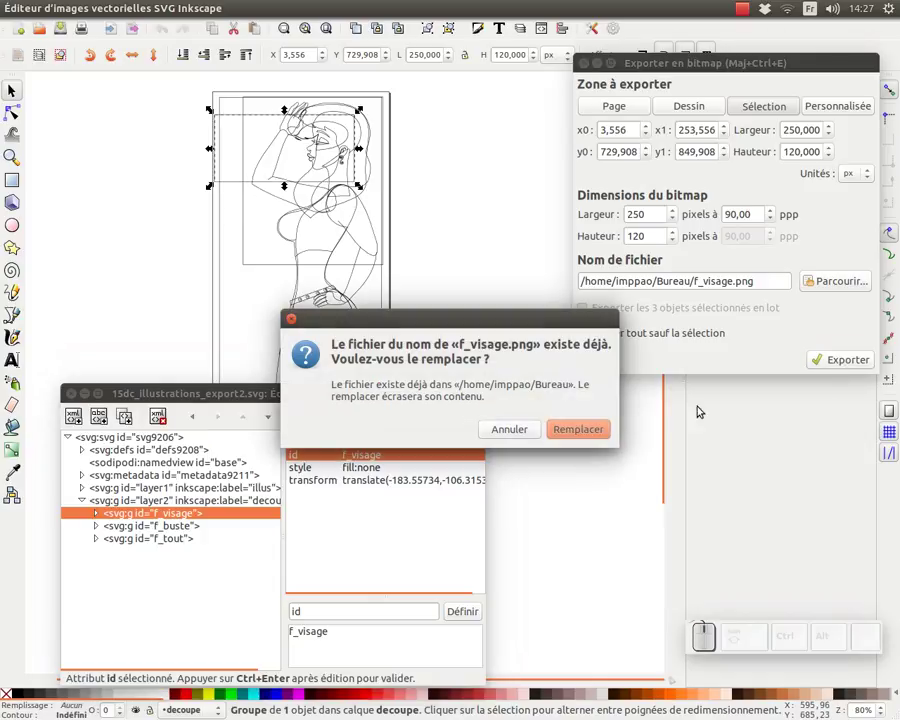
click(587, 436)
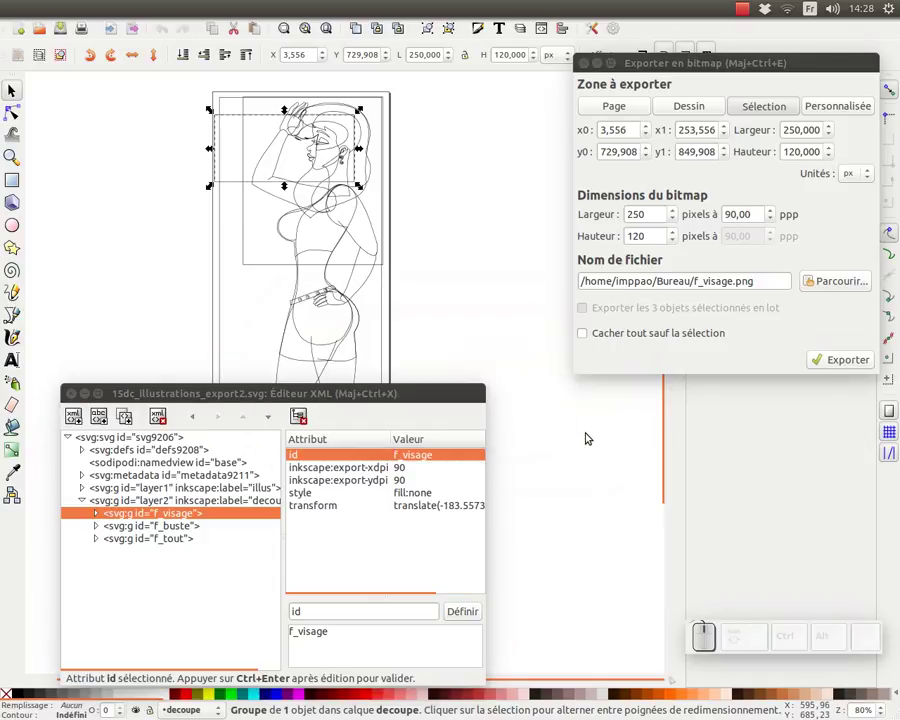
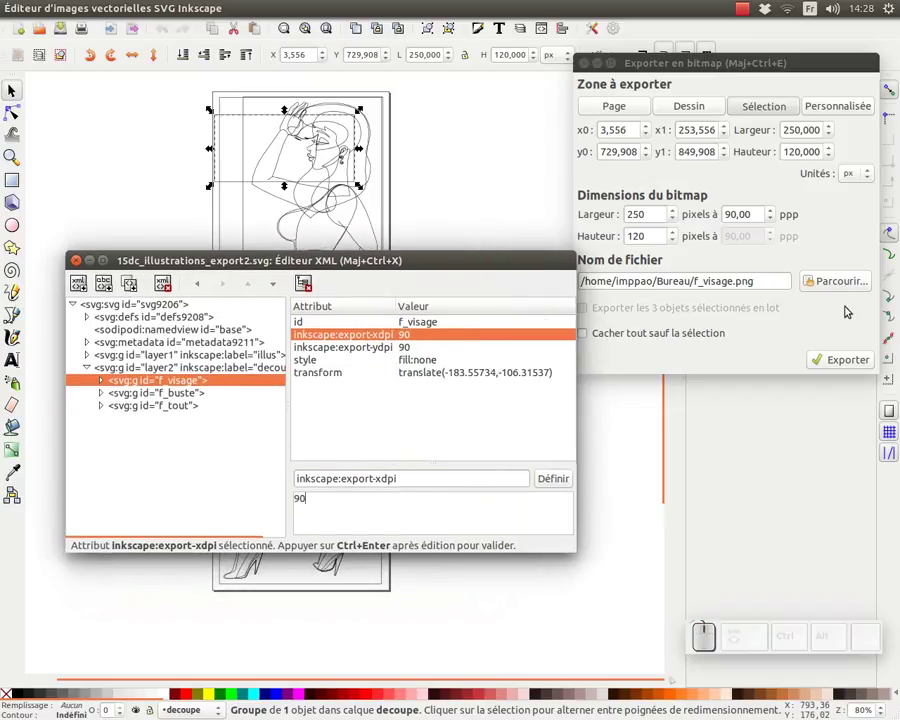
click(841, 284)
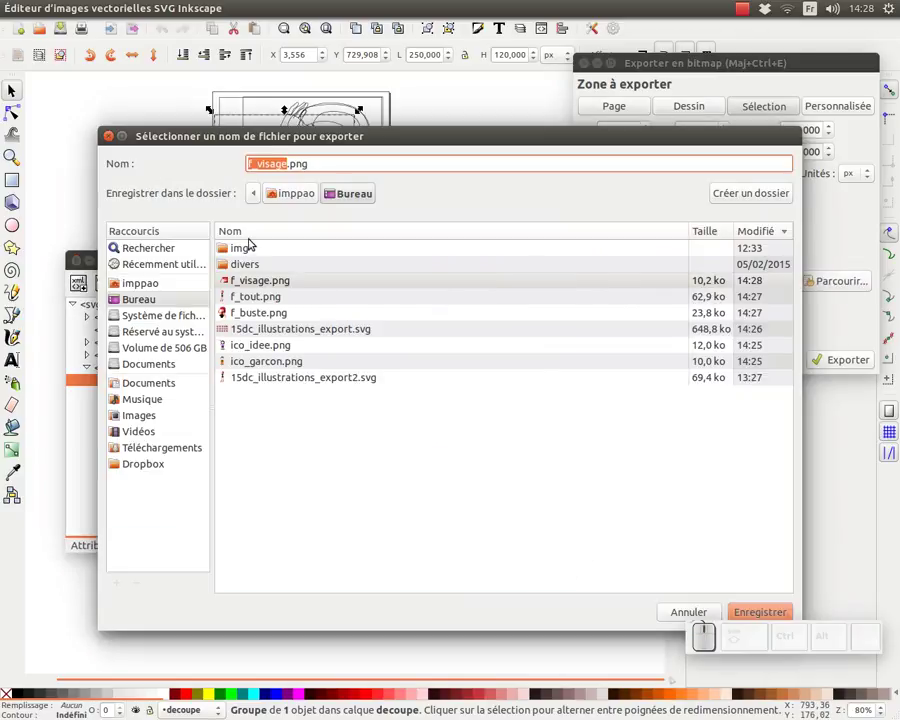
click(226, 249)
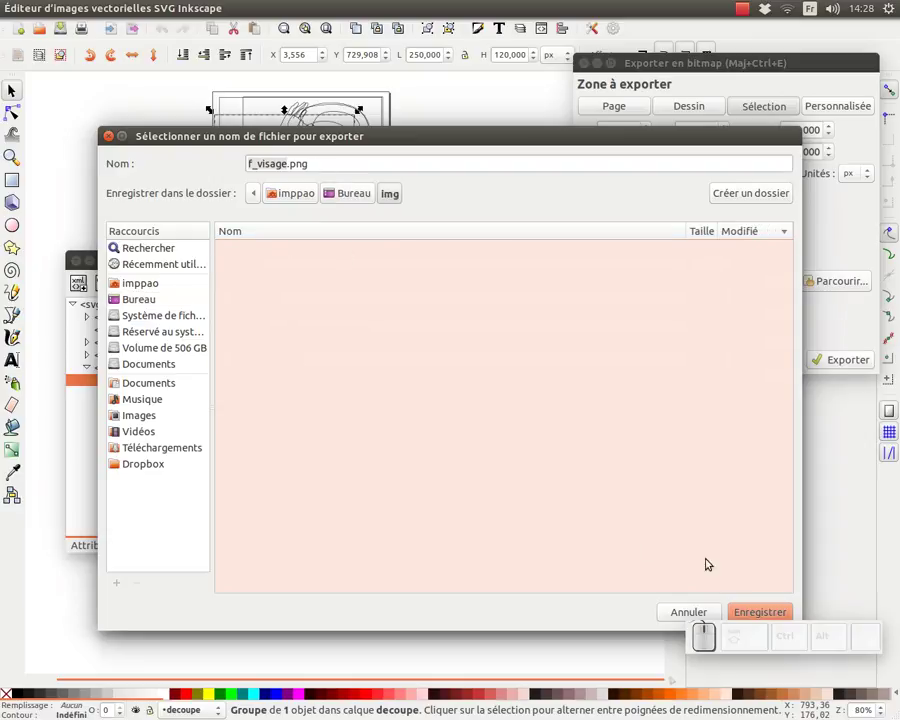
click(757, 611)
click(834, 359)
Check the group's stored inkscape:export-filename in the XML editor.
click(406, 337)
click(429, 270)
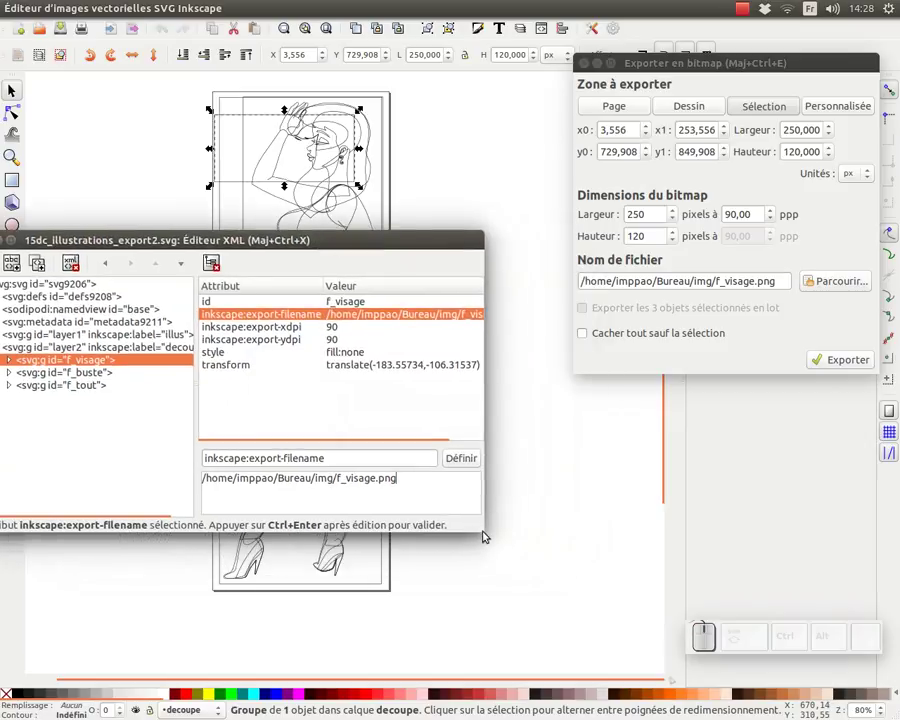
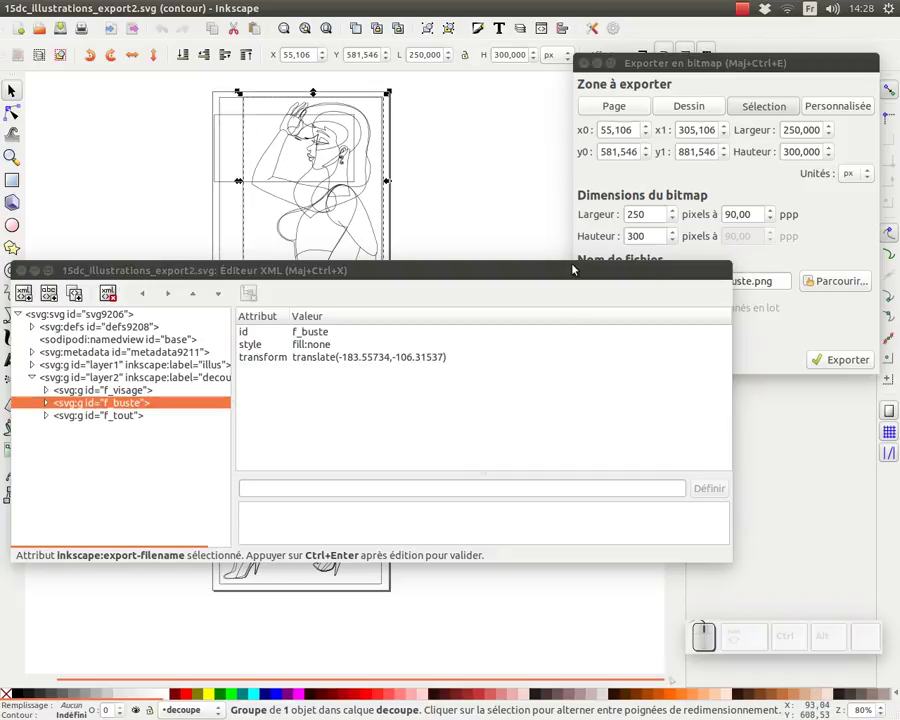
Export f_buste and f_tout as PNGs into img and check f_tout's 90 dpi export resolution.
click(837, 286)
click(354, 315)
click(761, 614)
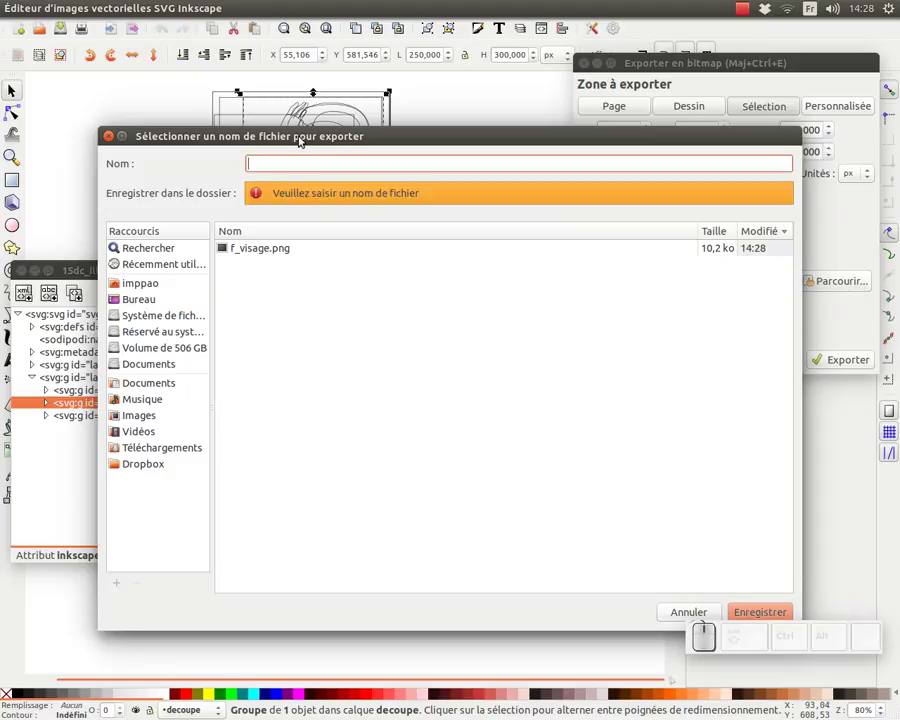
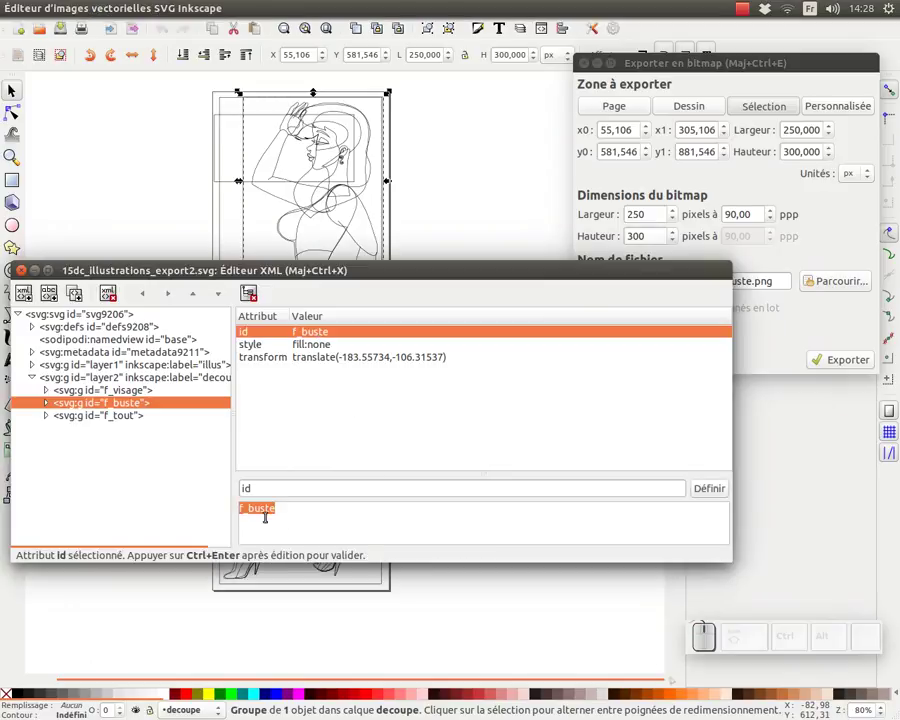
key(ctrl+c)
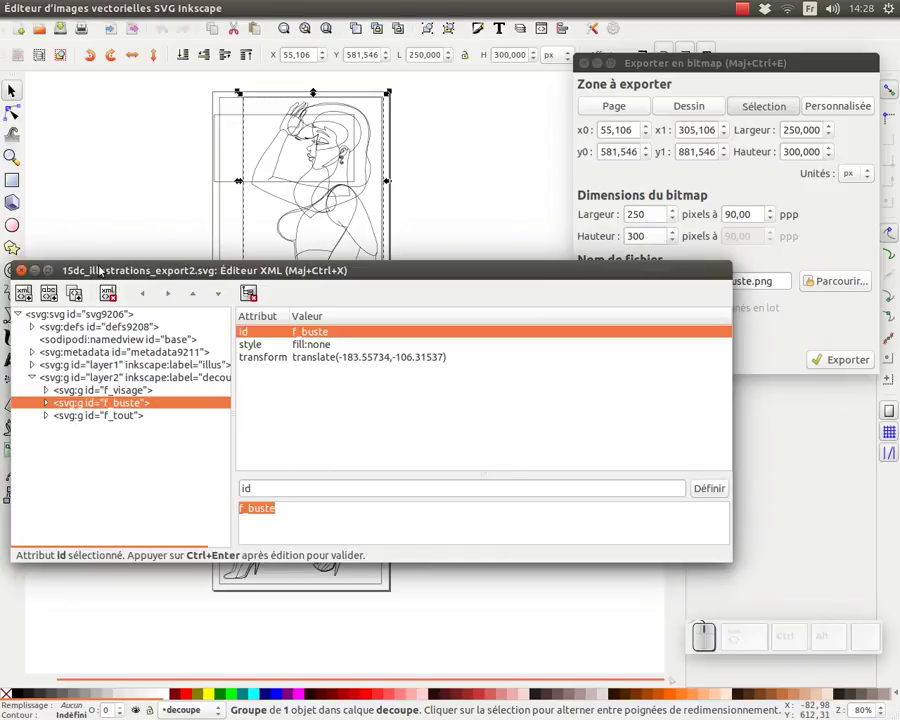
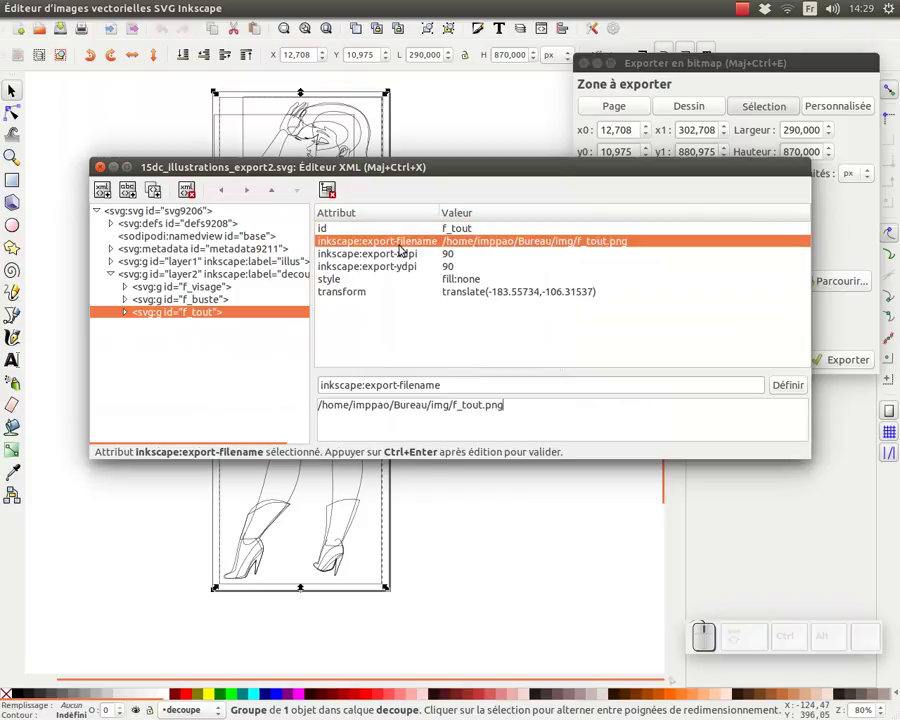
click(444, 259)
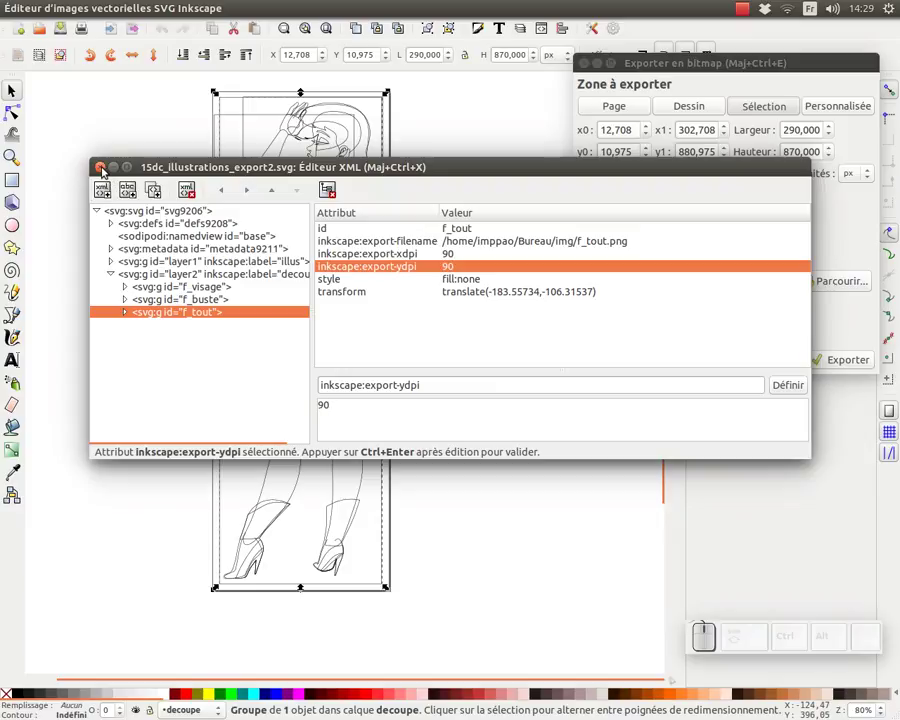
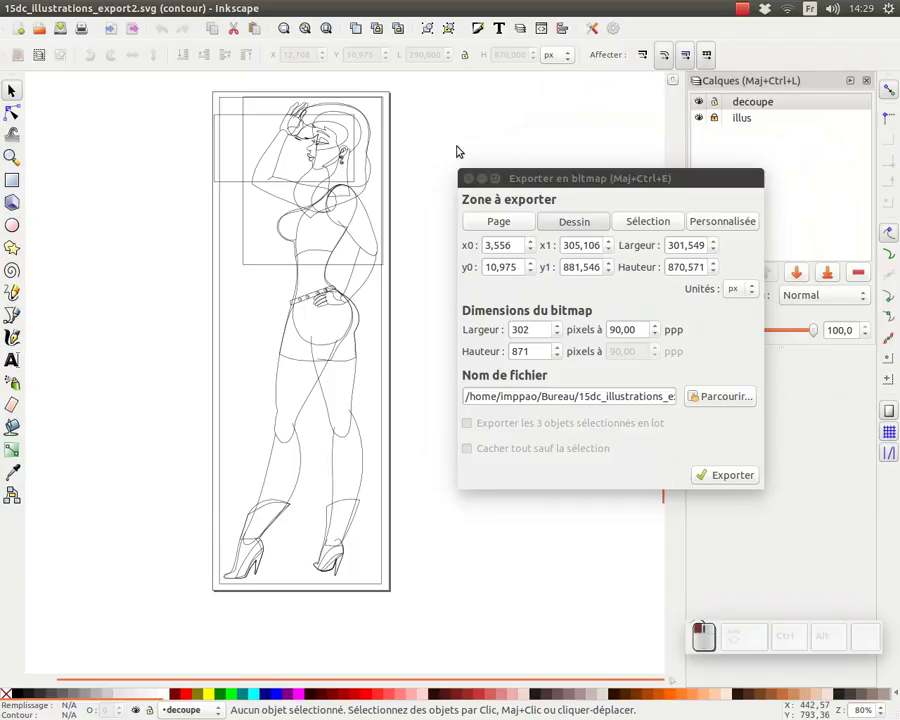
Select all three cut-out groups and enable batch export of the 3 selected objects.
drag(181, 94, 425, 615)
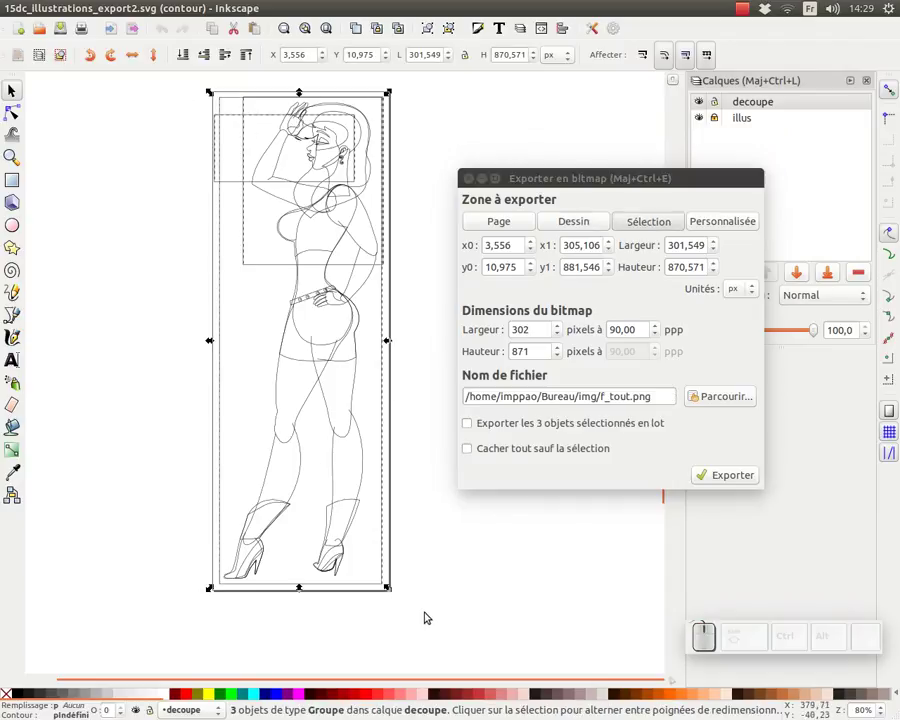
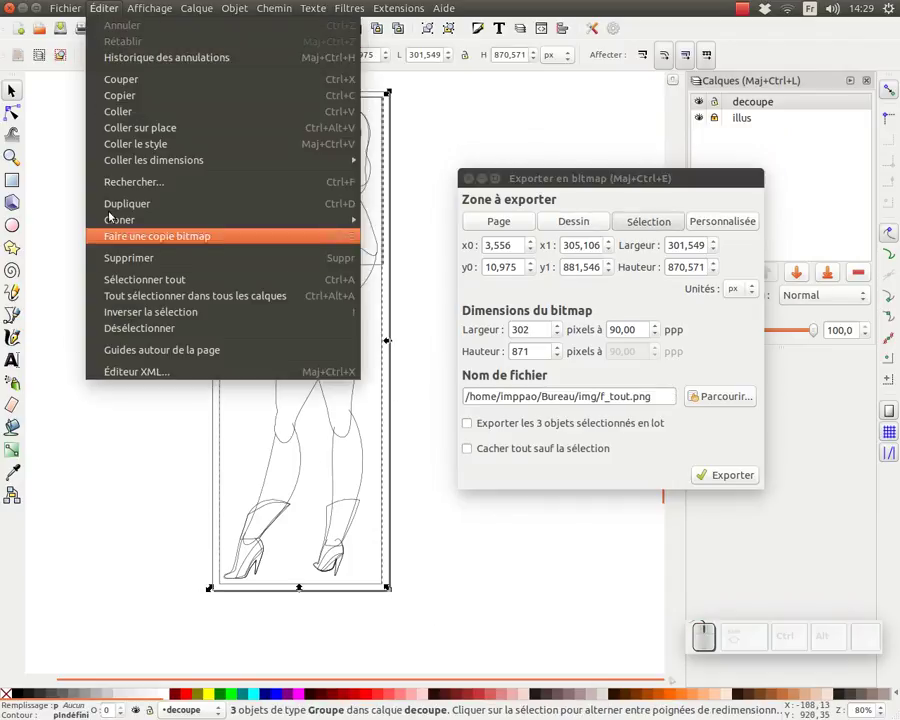
click(93, 166)
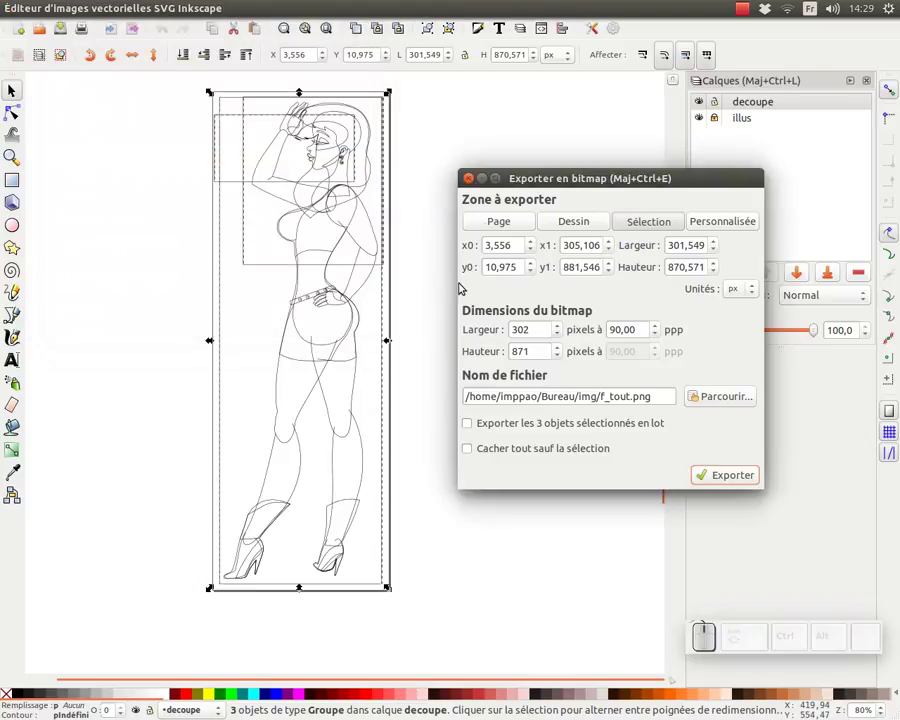
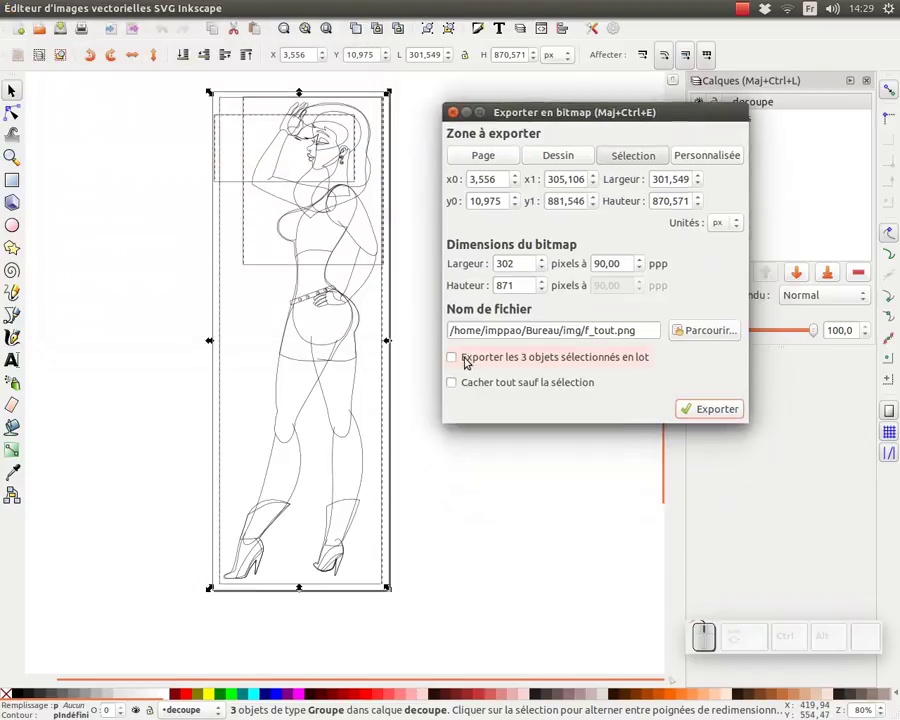
click(460, 359)
key(alt+Tab)
click(522, 348)
Export the three groups as f_buste.png, f_tout.png and f_visage.png into the img folder.
click(423, 97)
drag(602, 163, 386, 113)
key(Delete)
key(alt+Tab)
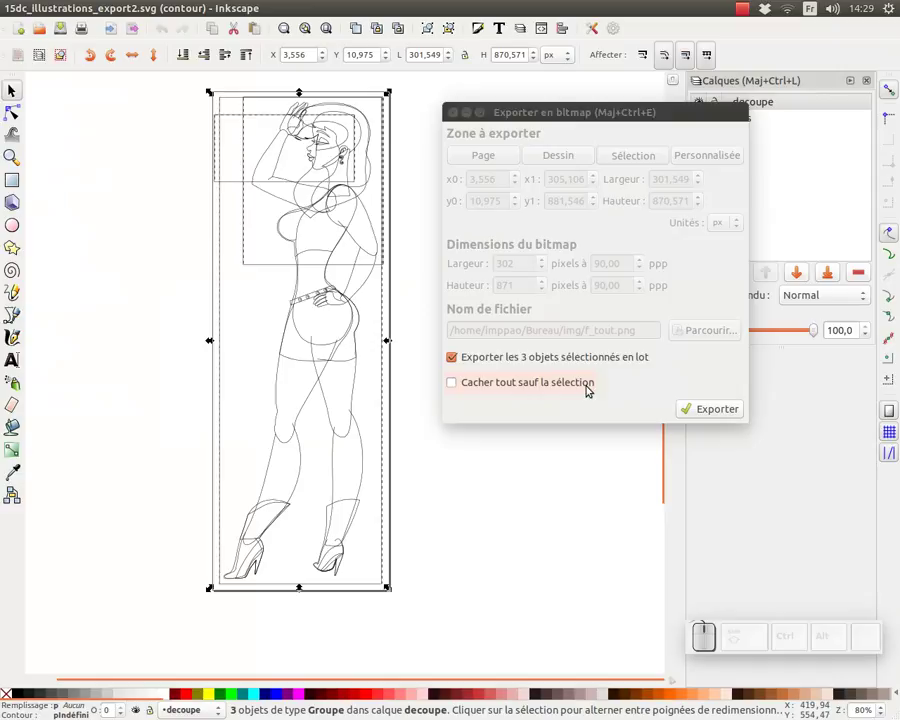
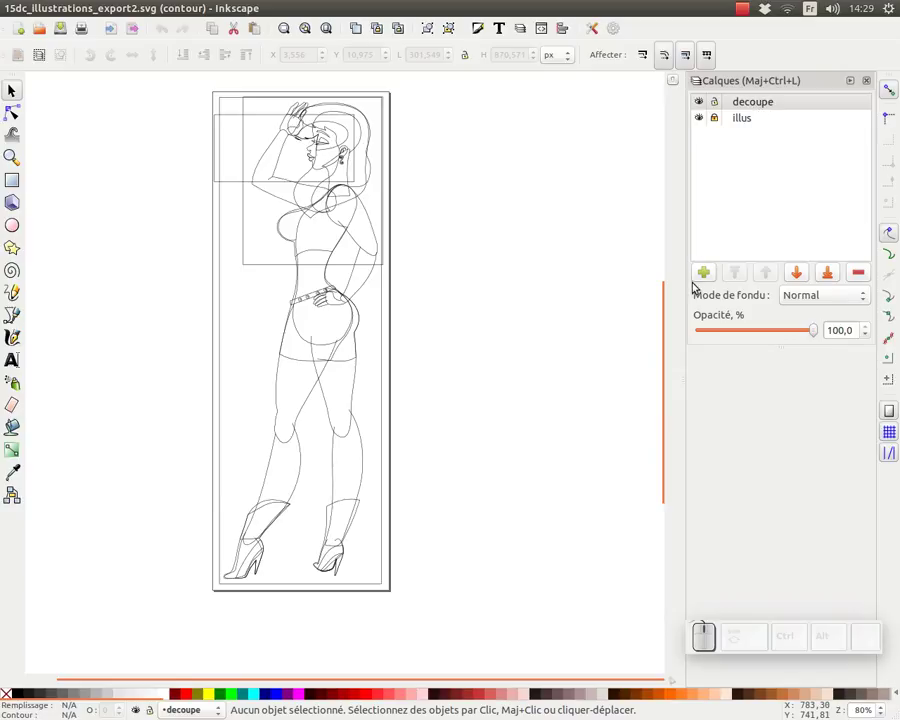
Add a decoupe_impression layer and draw a full-height rectangle covering the whole woman figure.
click(709, 279)
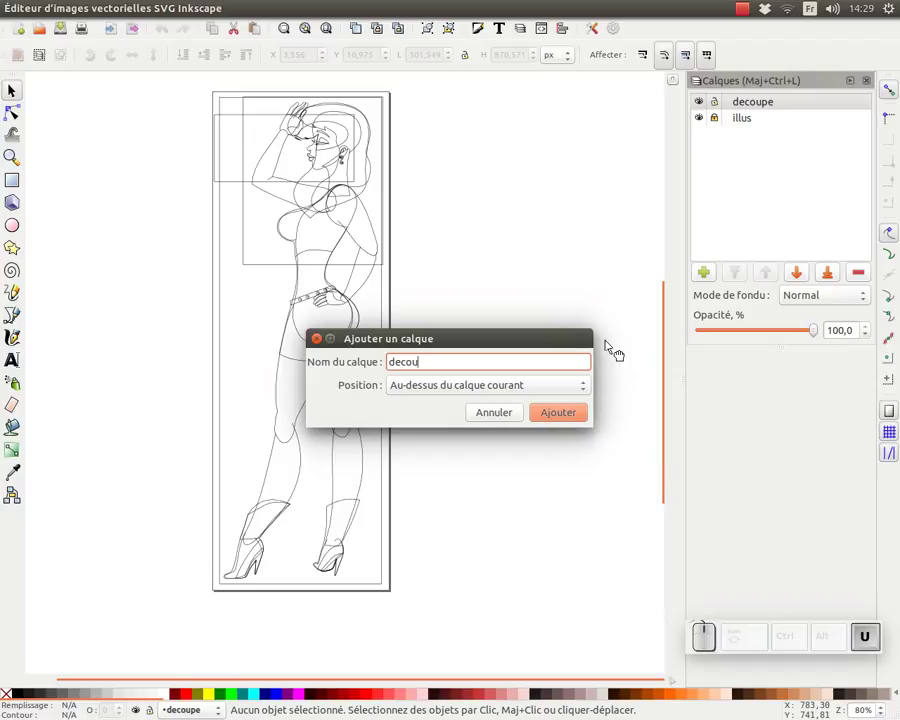
key(i)
key(p)
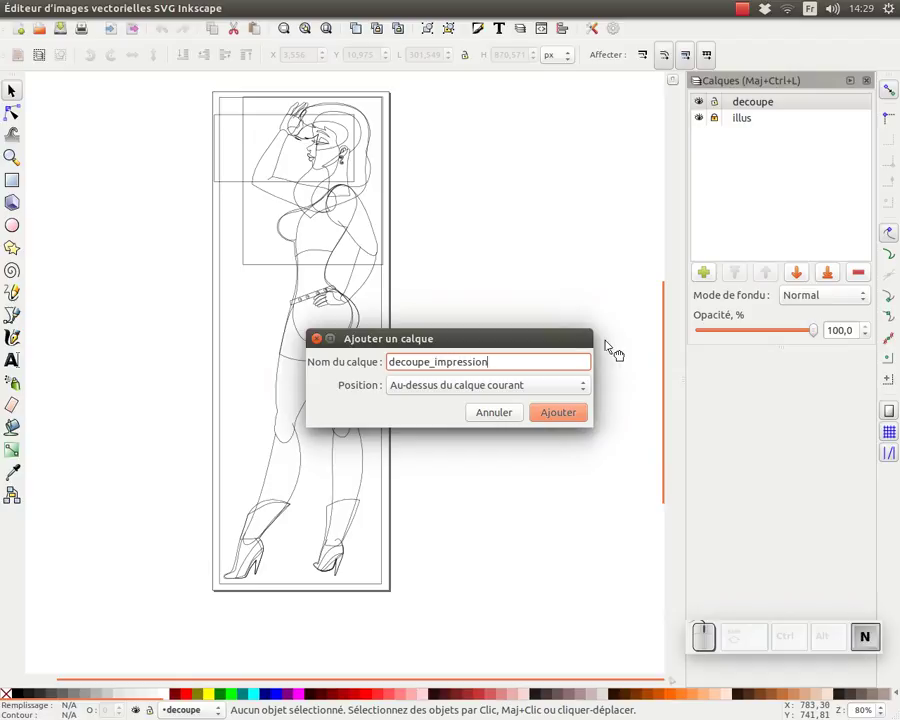
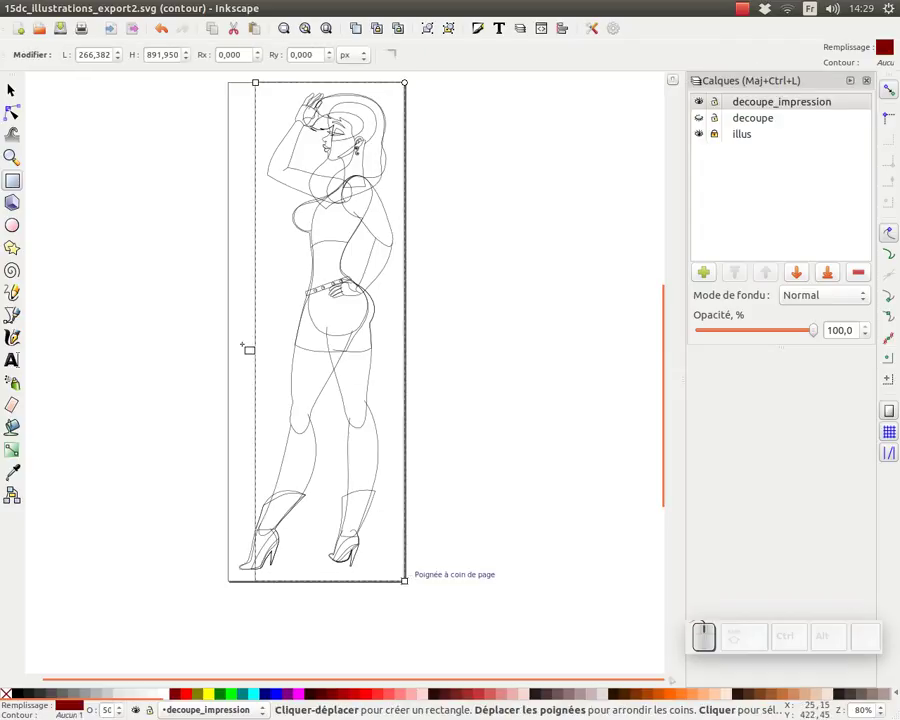
click(7, 89)
drag(256, 335, 323, 403)
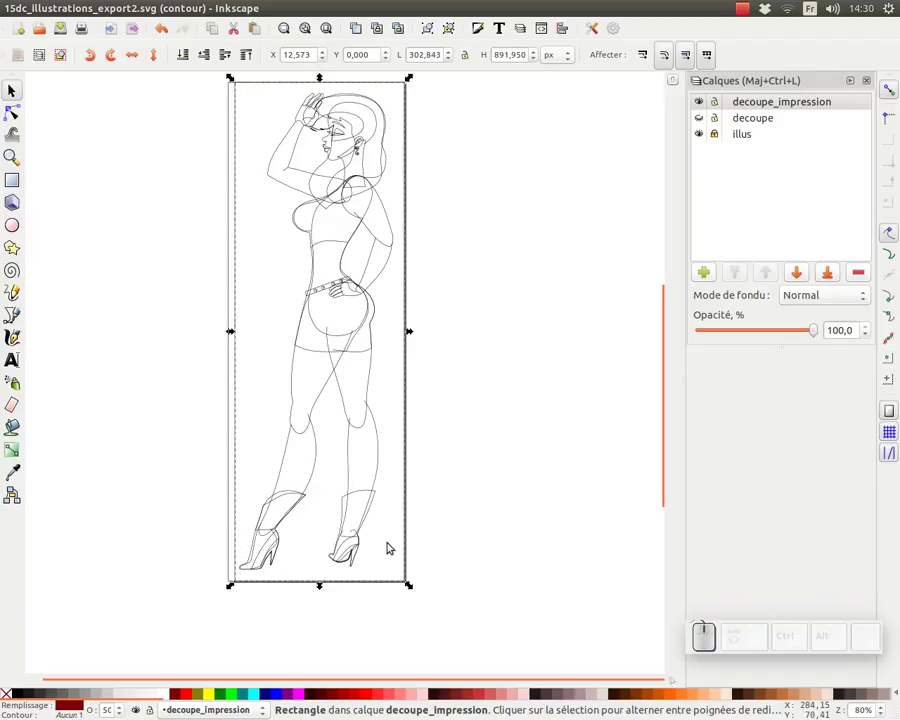
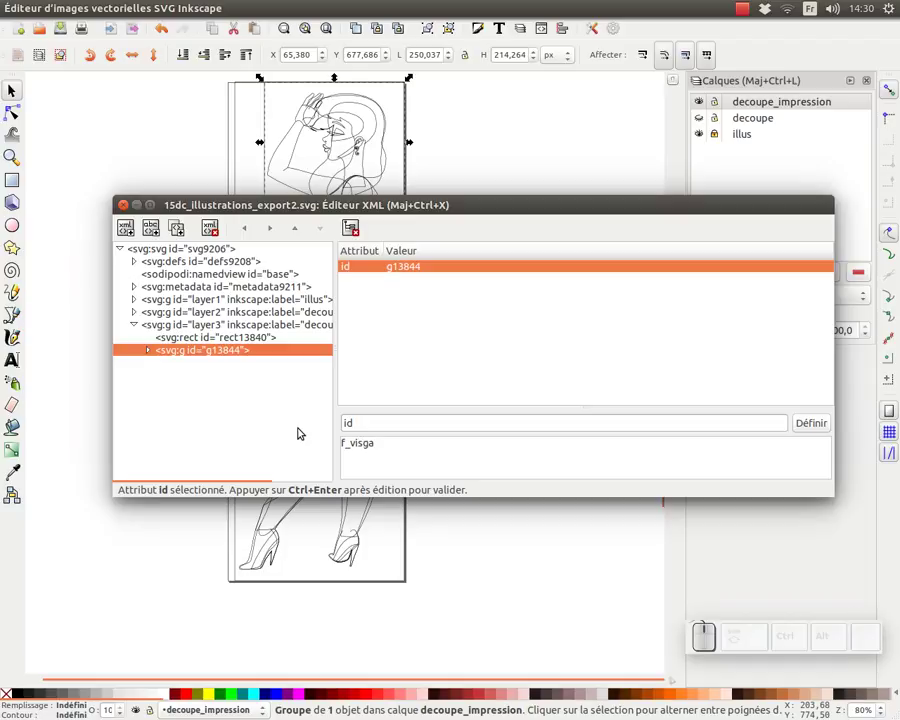
Rename the copied face group to f_visage_imp and start renaming the rectangle group to f_body_imp.
key(BackSpace)
key(a)
key(g)
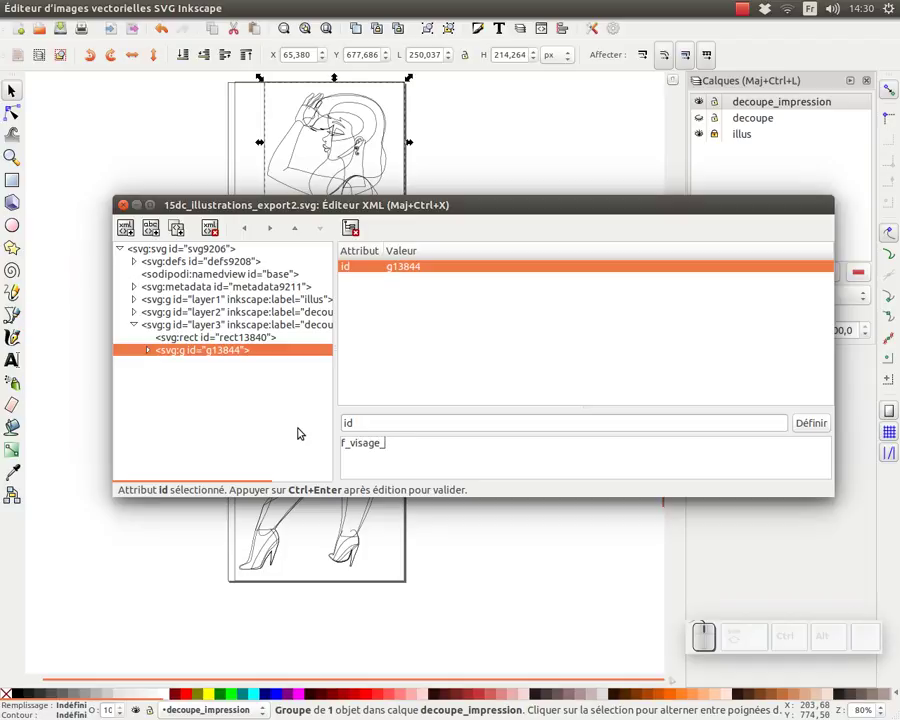
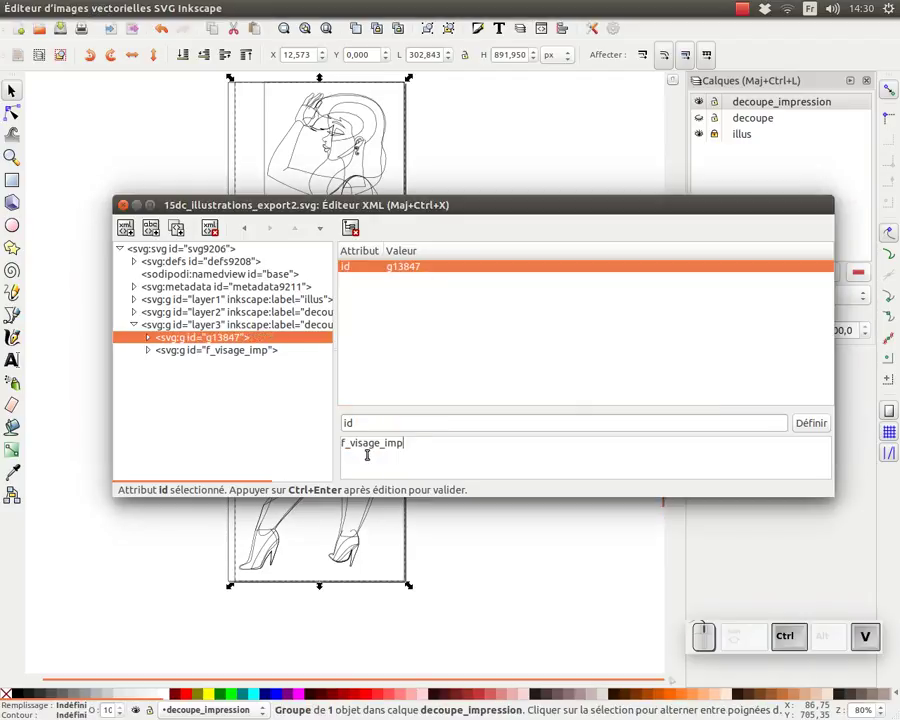
click(368, 444)
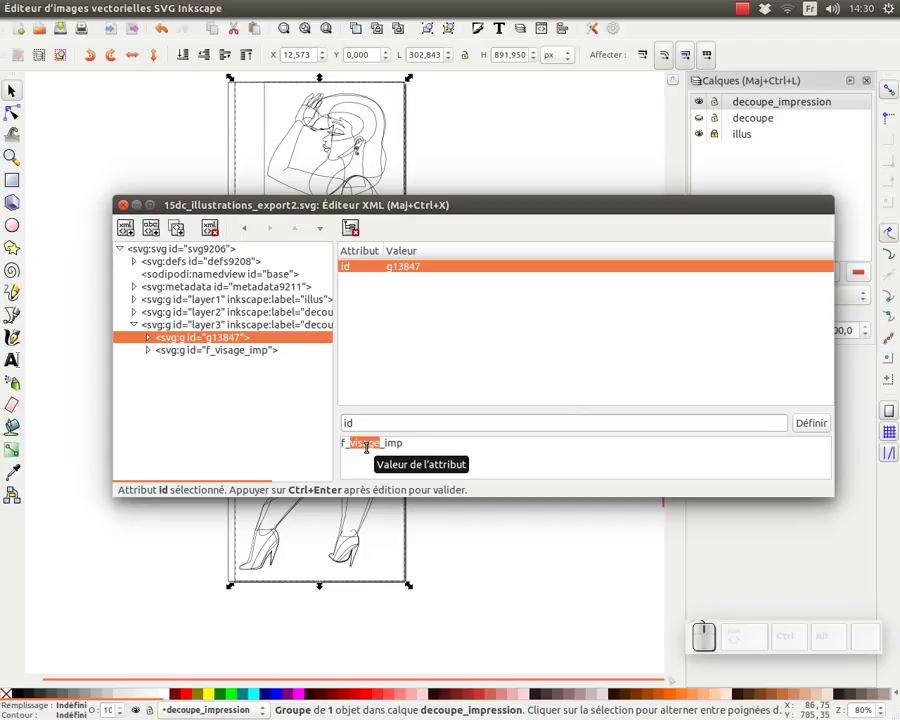
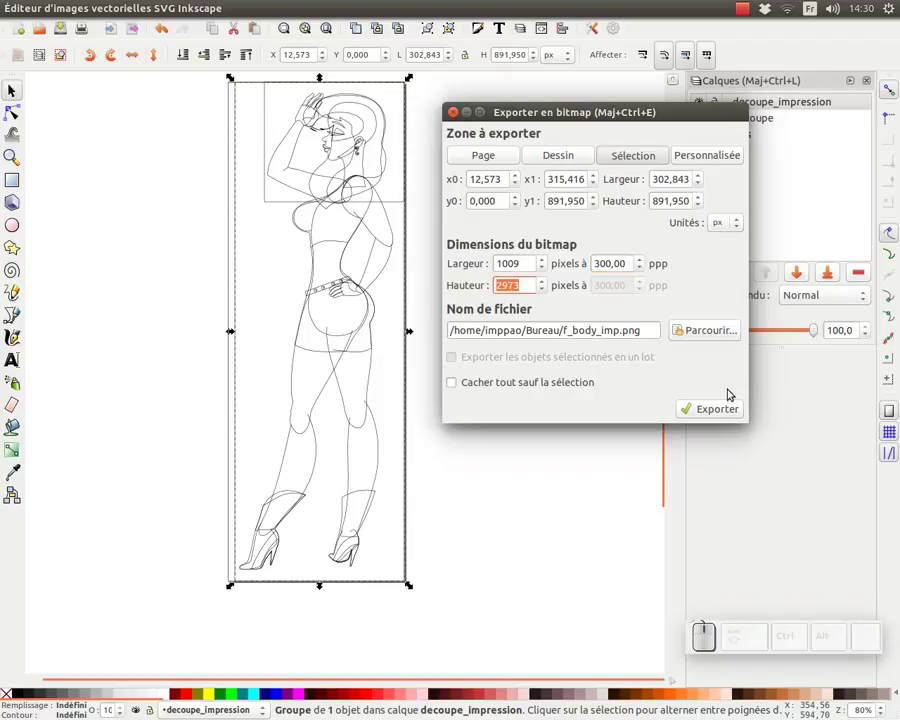
Create a new img_imp folder on the Desktop as the save location for the body PNG.
click(708, 330)
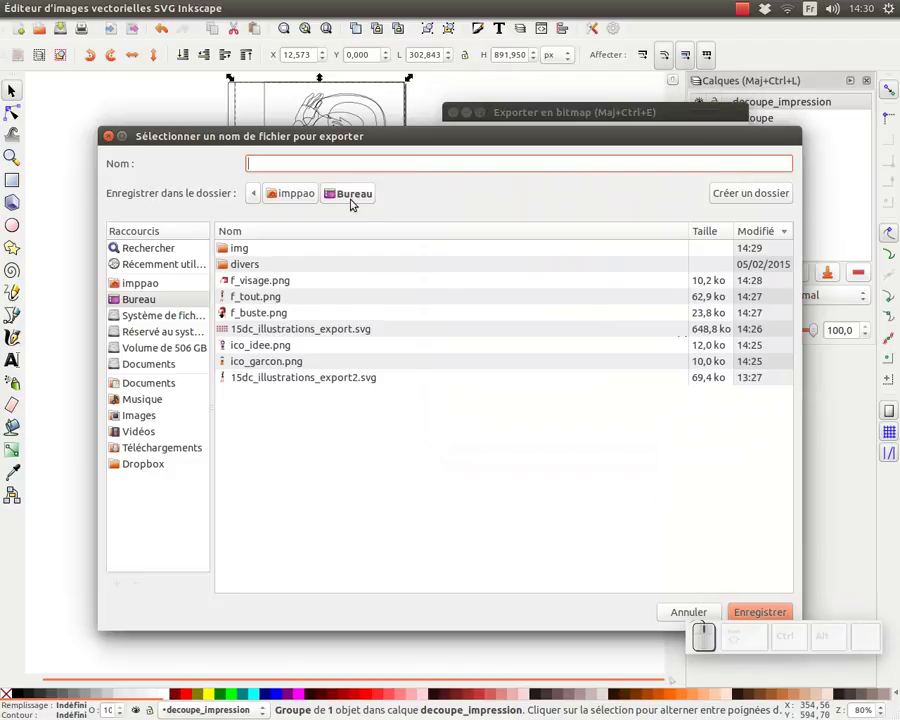
click(733, 194)
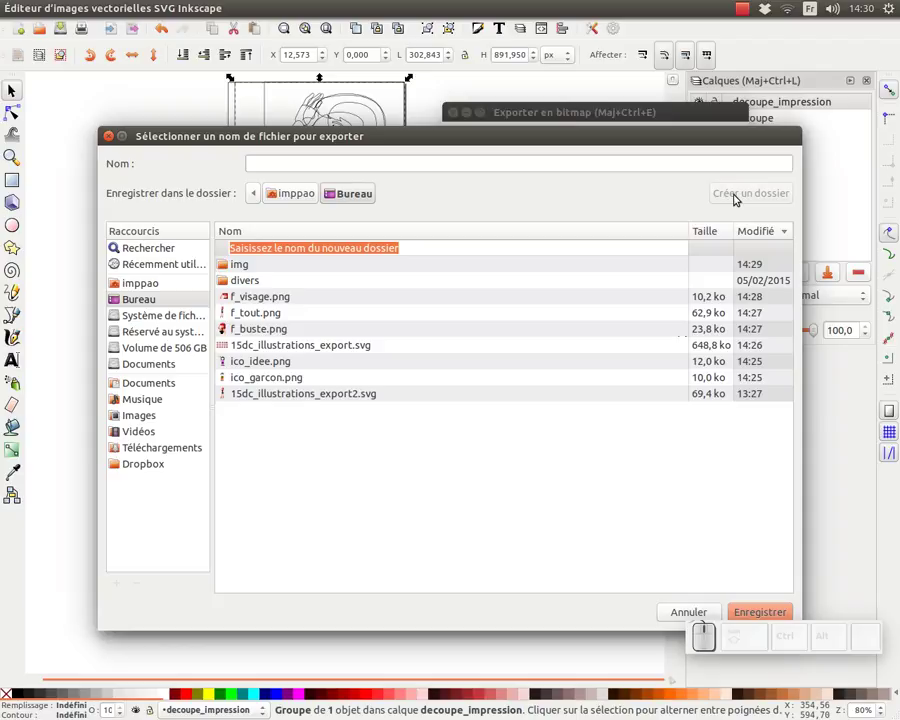
key(i)
key(g)
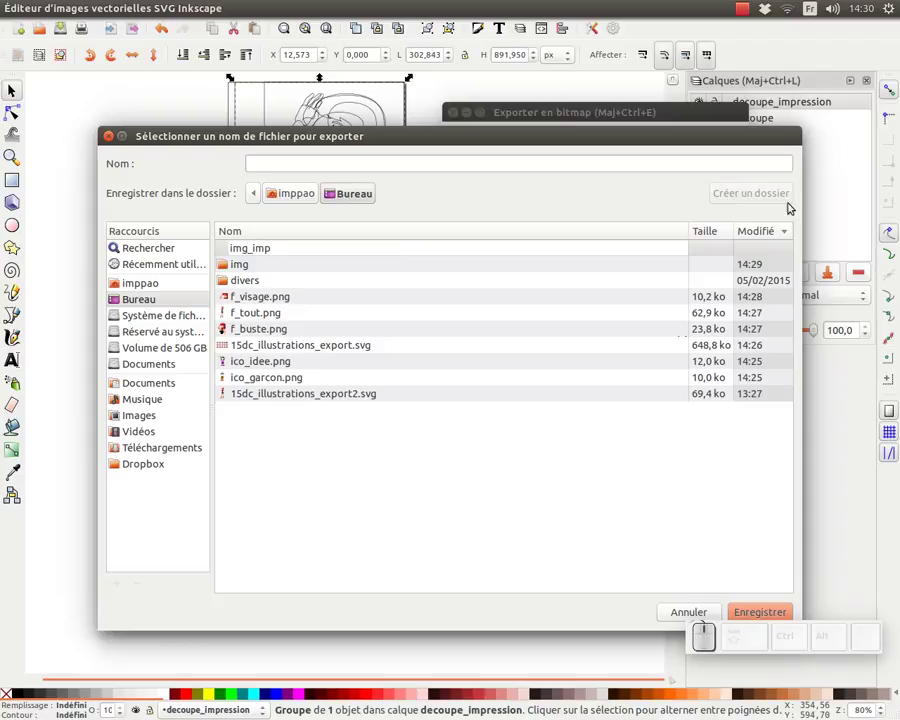
key(KP_Enter)
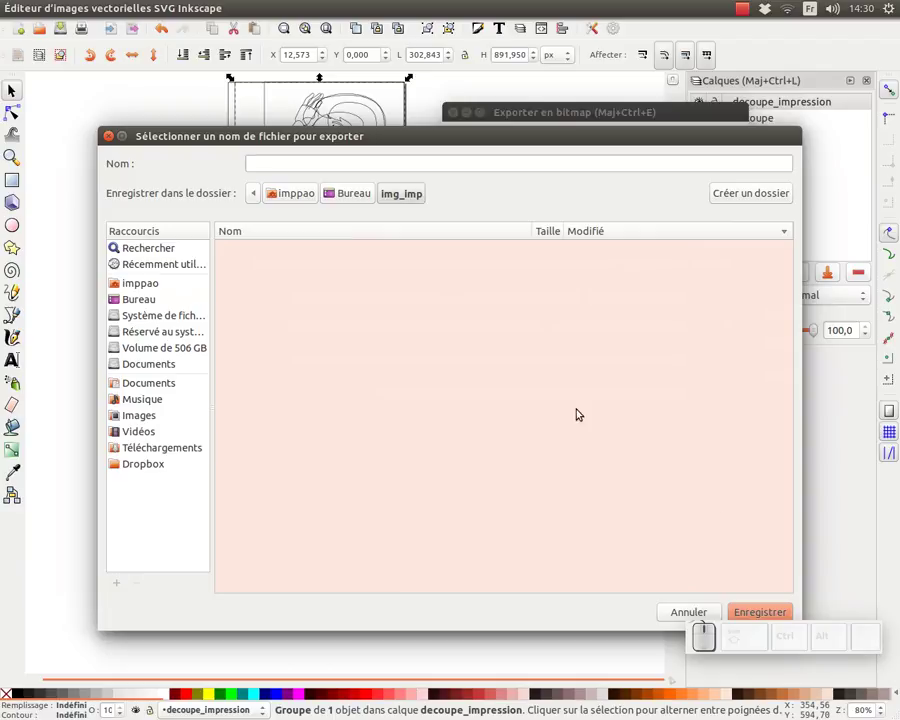
click(758, 611)
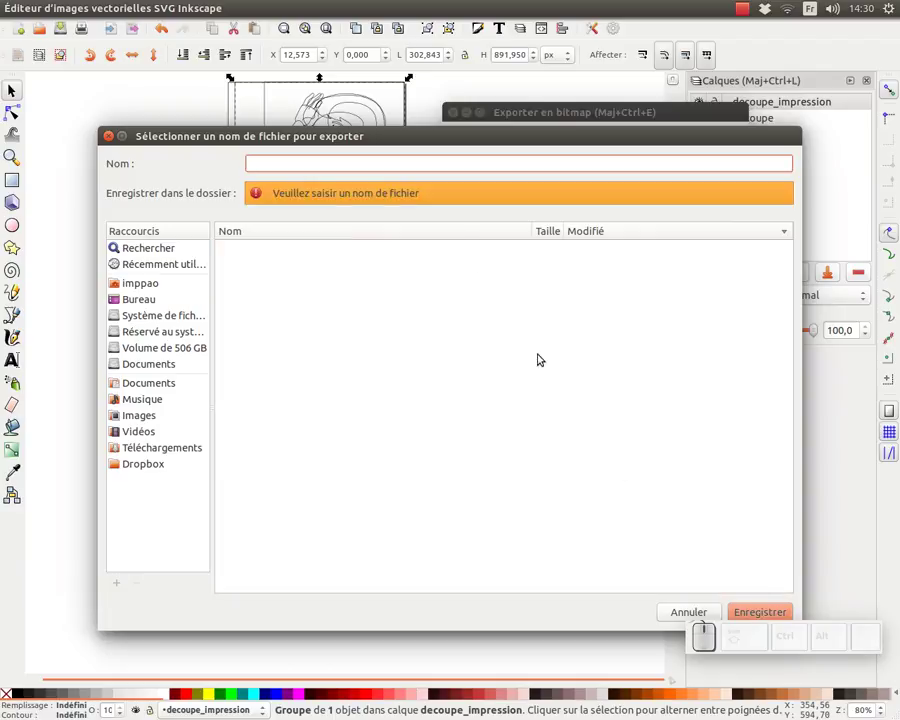
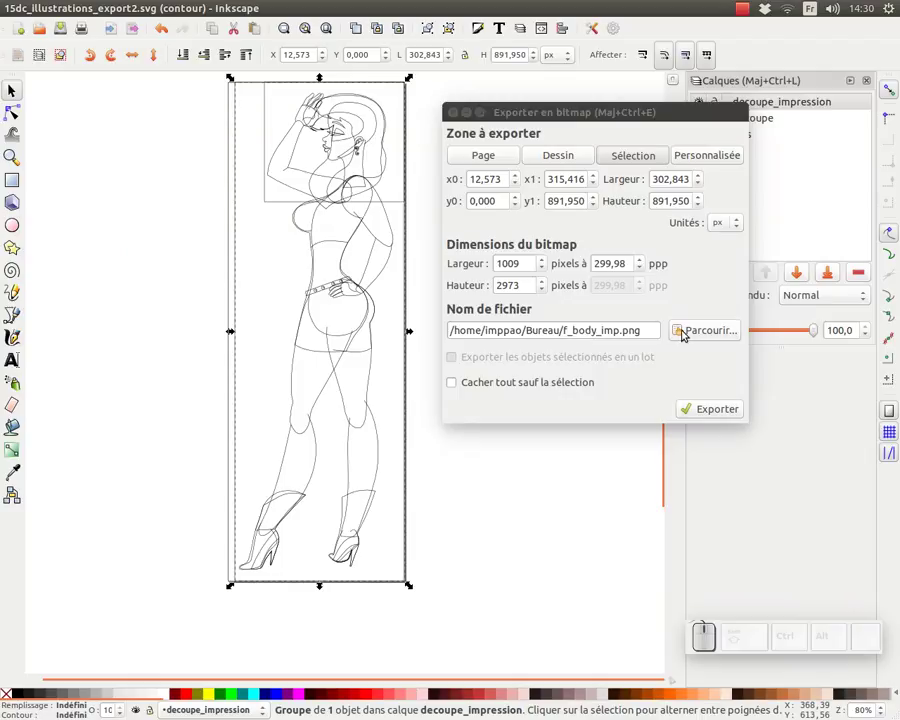
Set the body export file to img_imp/f_body_imp.png at 300 dpi.
click(711, 335)
click(246, 248)
click(743, 611)
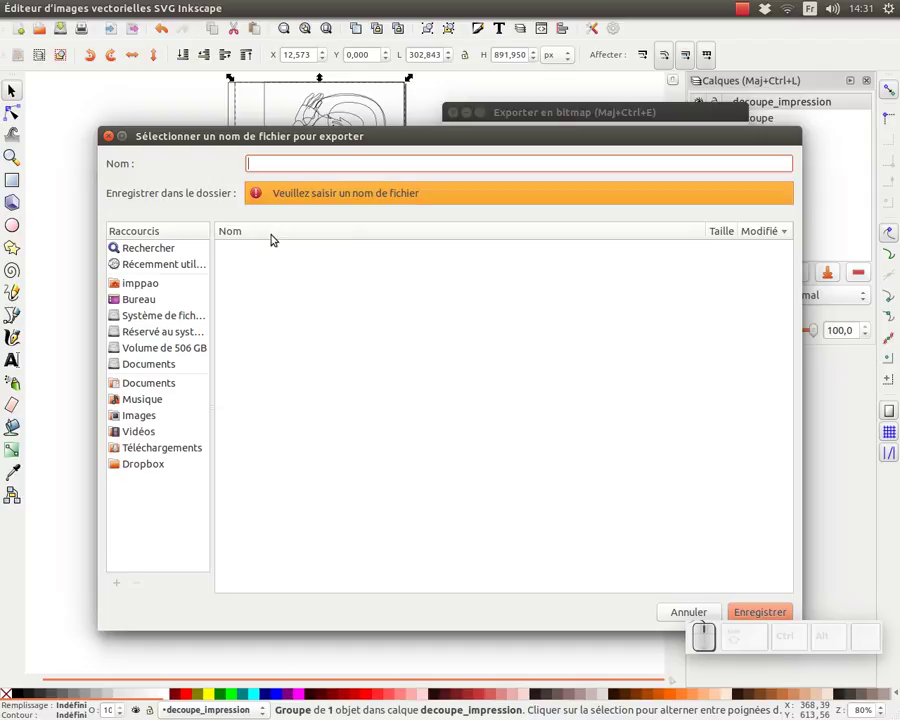
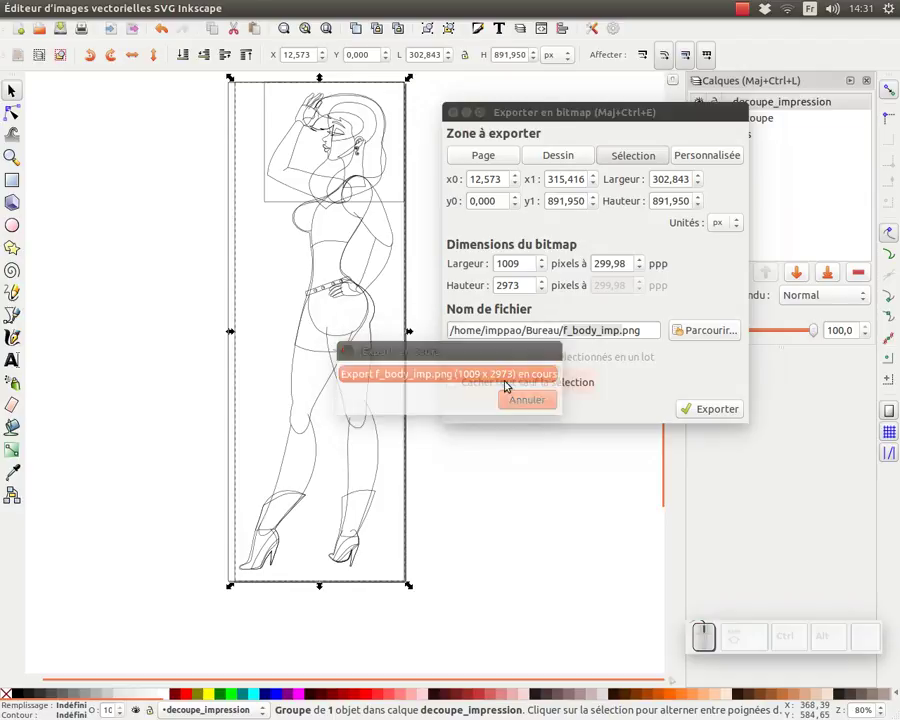
click(717, 338)
click(250, 249)
click(751, 610)
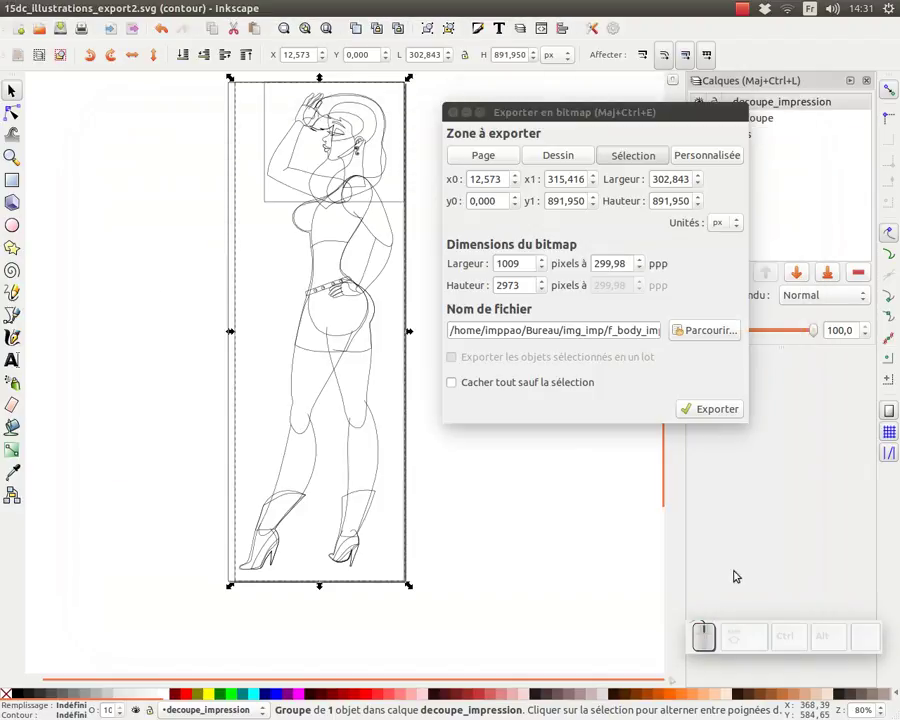
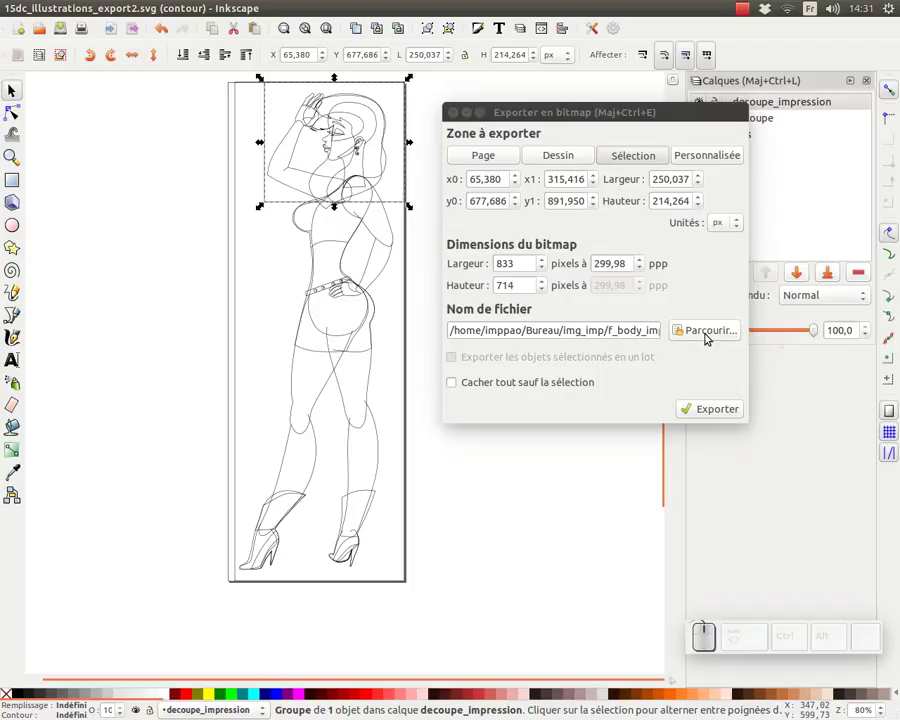
Target the f_visage_imp group for export as img_imp/f_visage_imp.png and view its XML attributes.
click(711, 335)
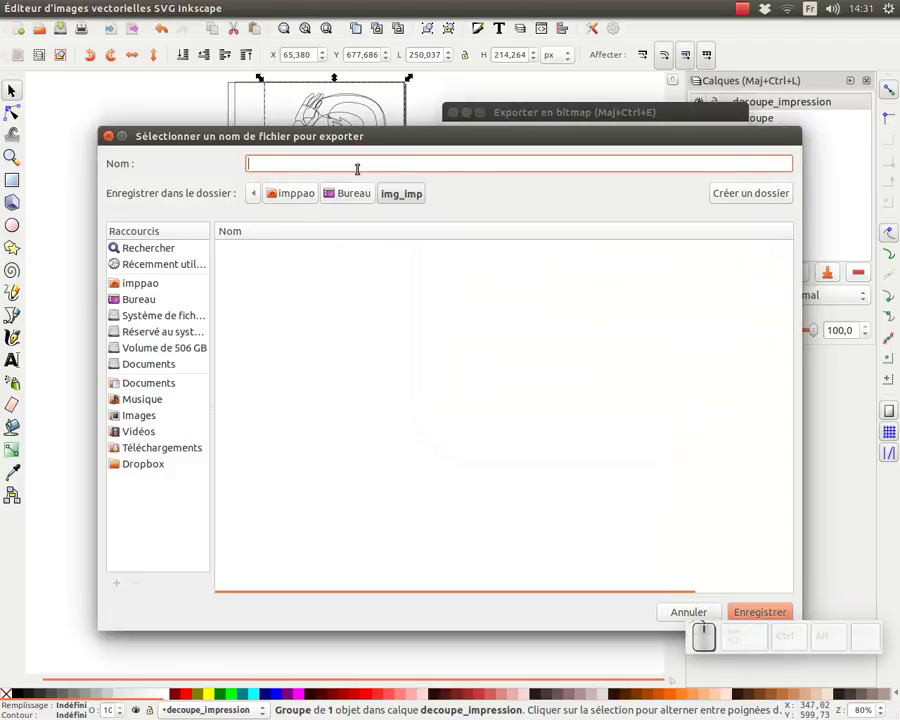
key(Escape)
click(264, 144)
key(ctrl+shift+x)
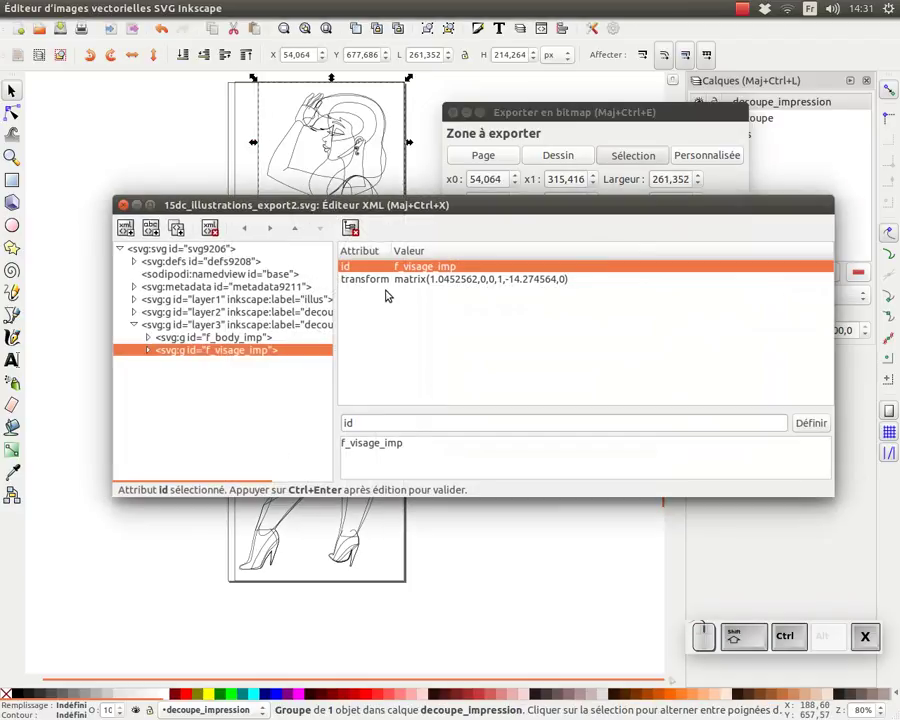
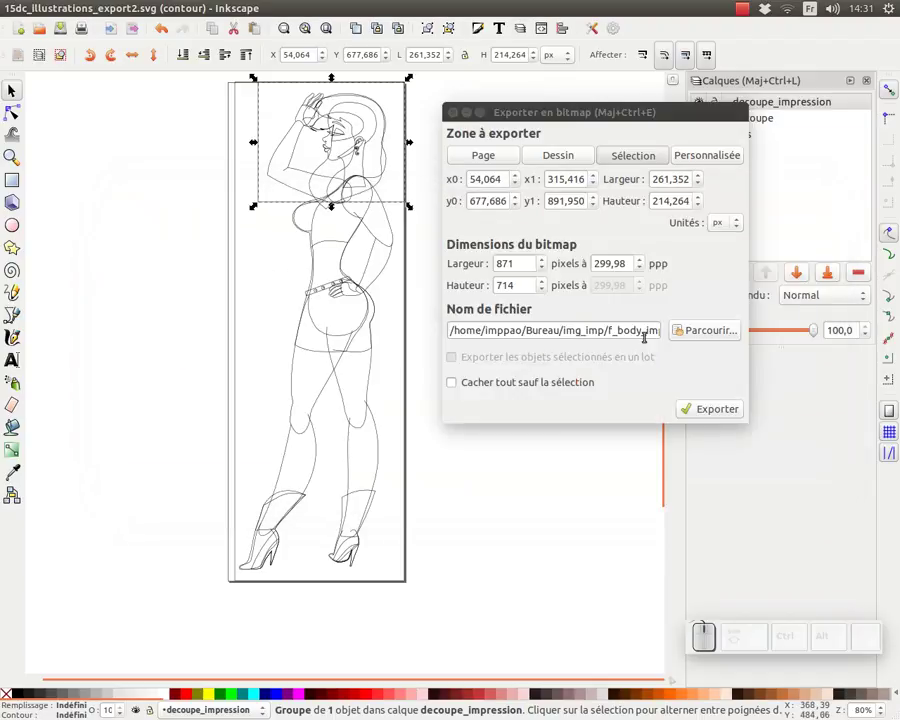
click(700, 331)
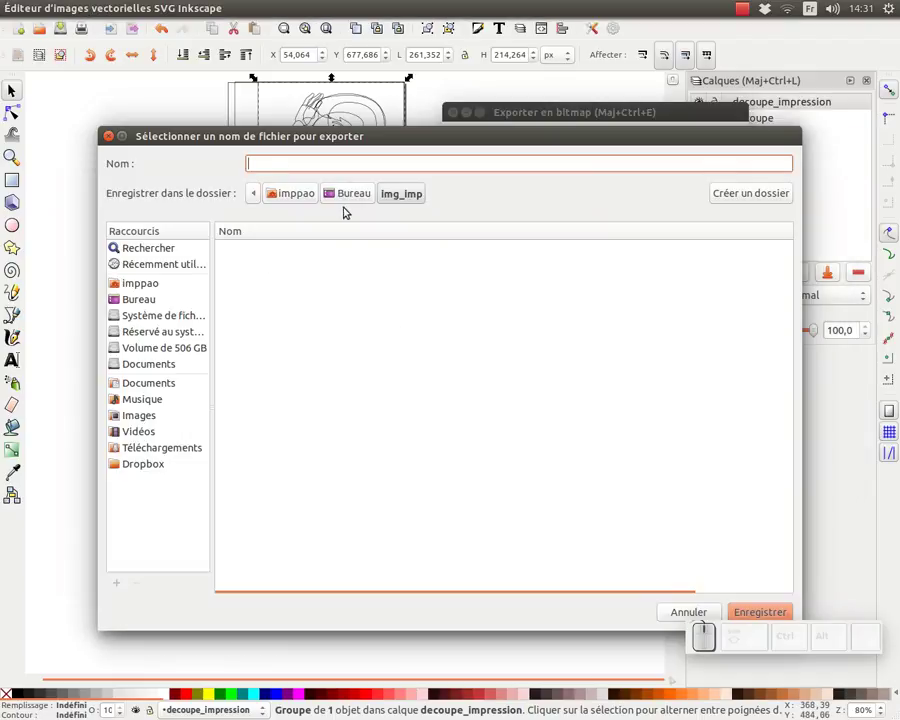
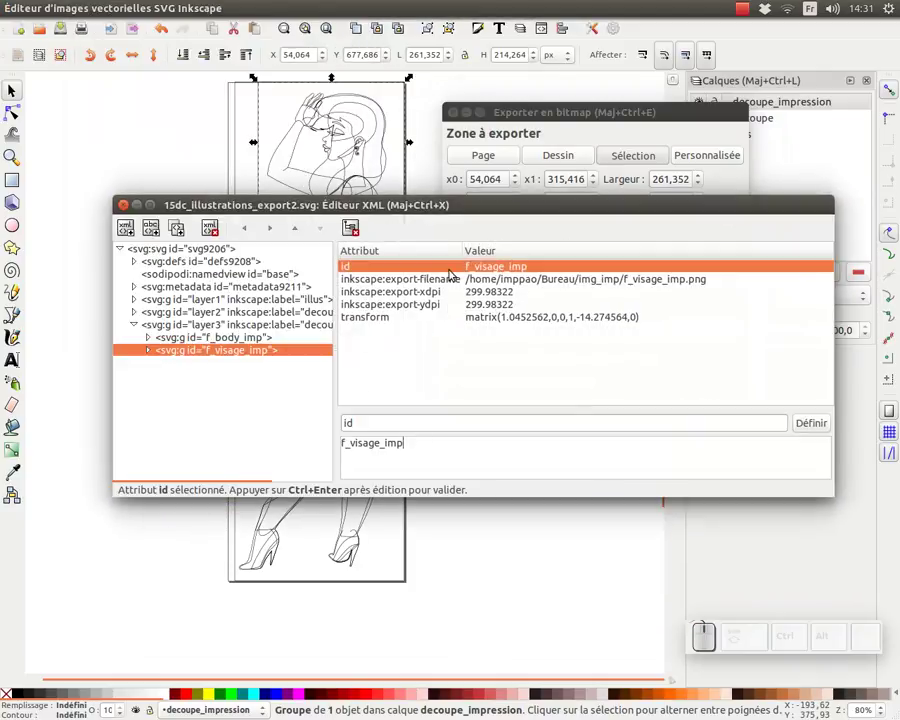
Set f_visage_imp's inkscape:export-xdpi attribute to exactly 300 instead of 299.98322.
drag(584, 206, 552, 381)
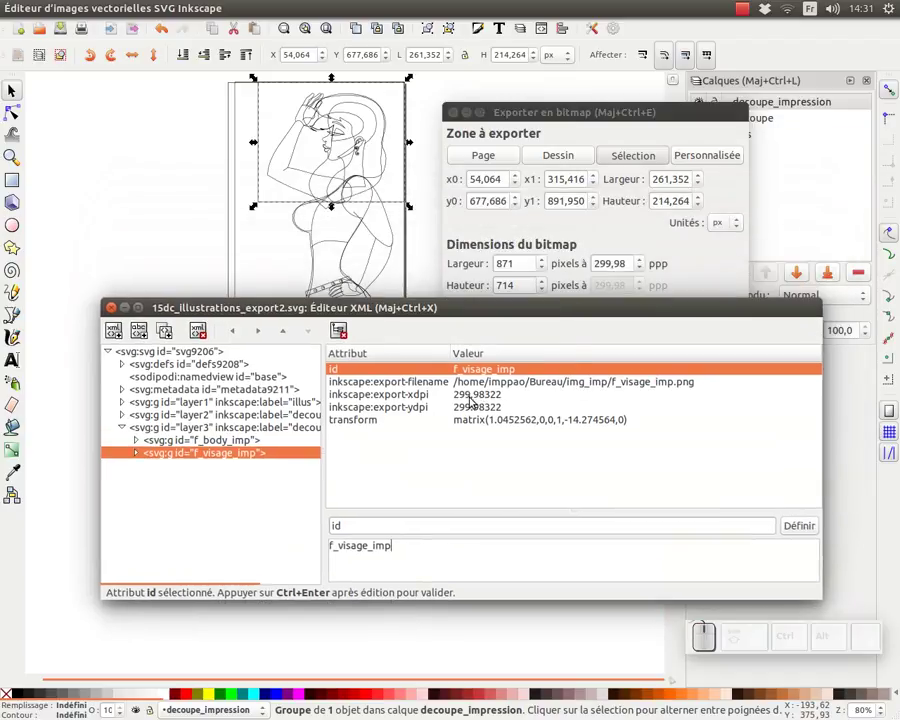
click(484, 398)
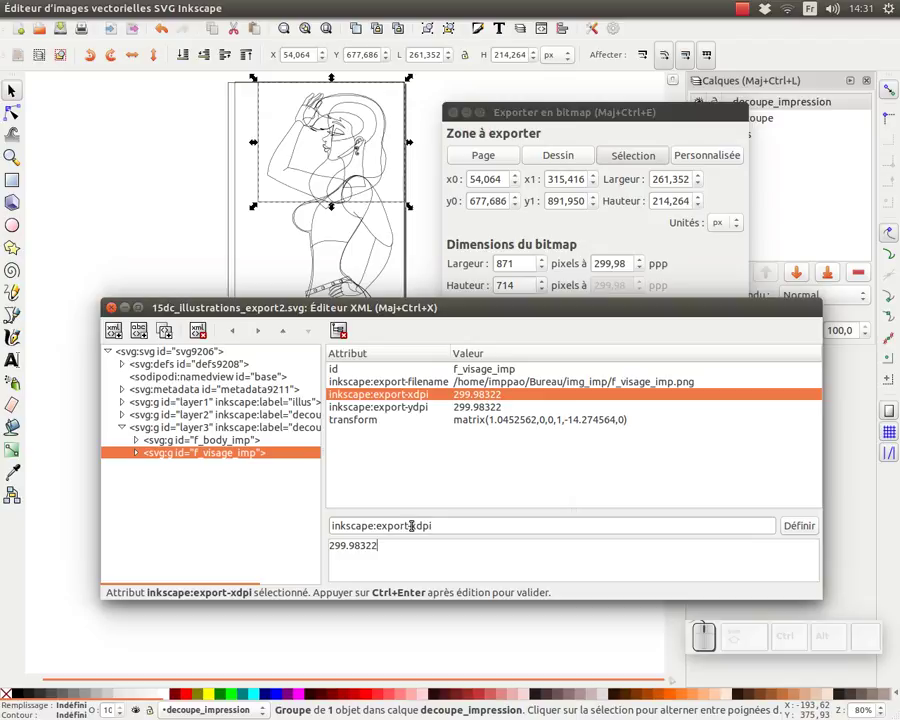
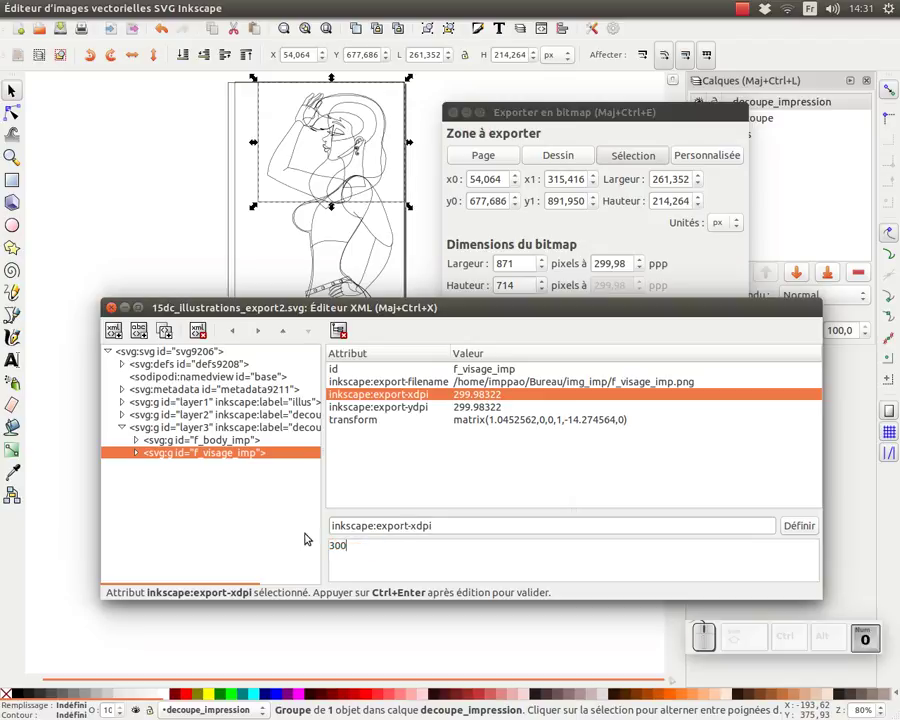
key(ctrl+Return)
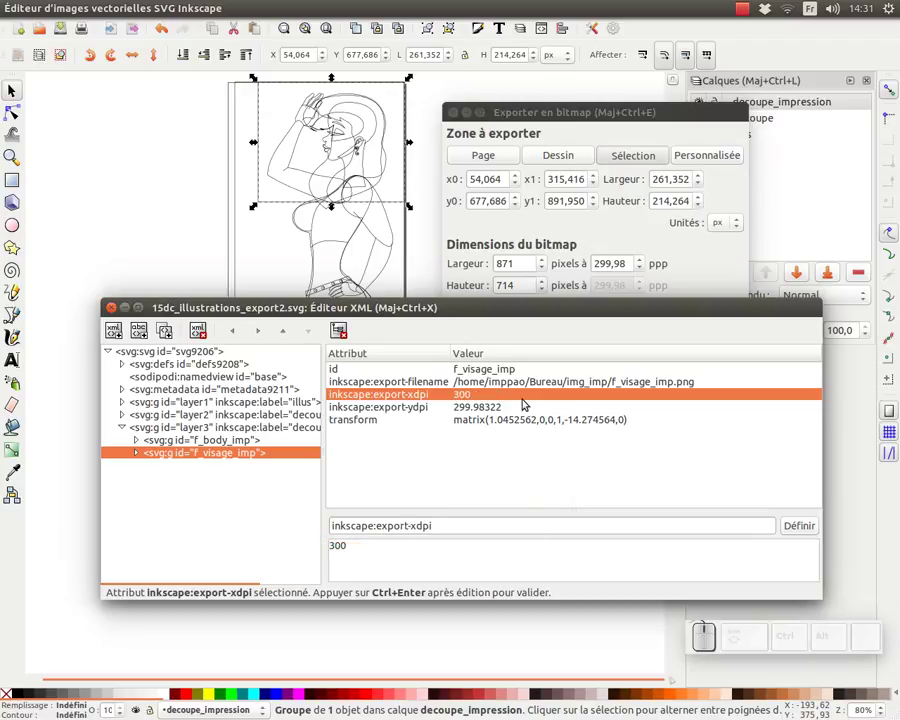
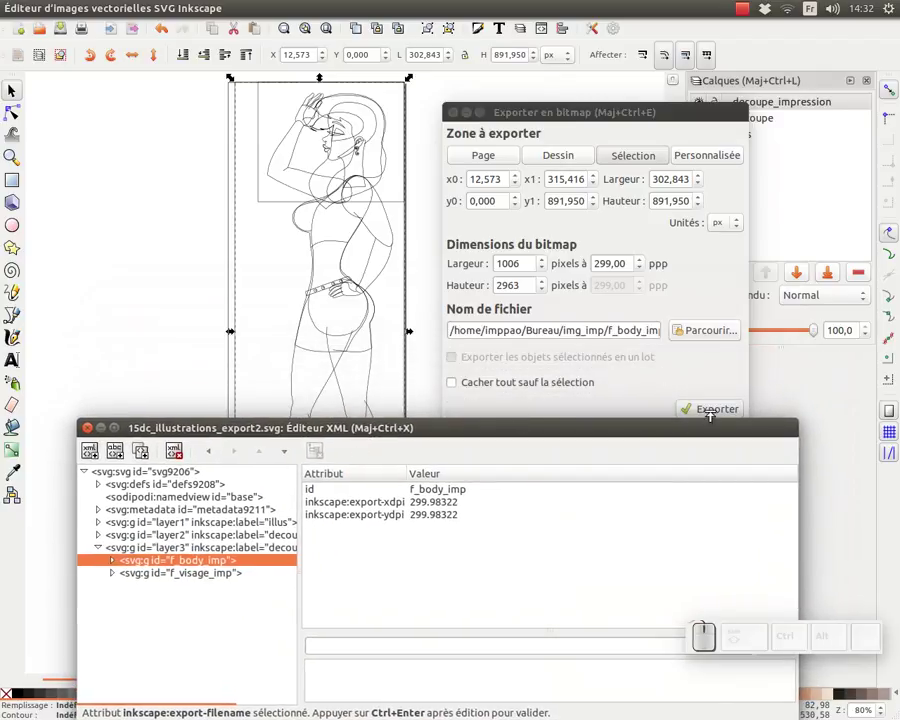
Batch-export both print groups as f_body_imp.png and f_visage_imp.png, then view the img_imp folder in Files.
click(700, 410)
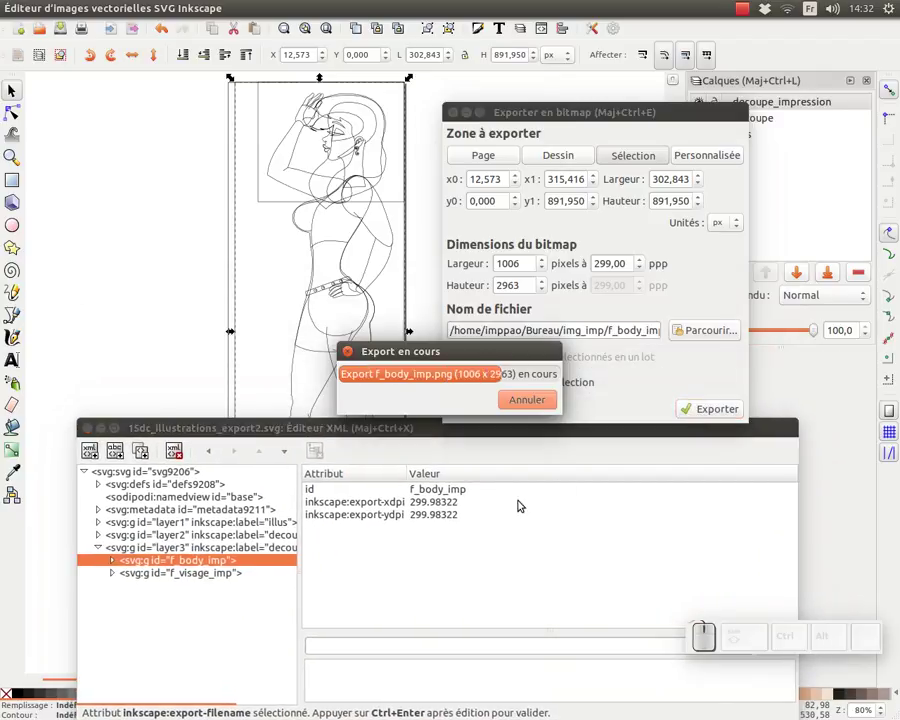
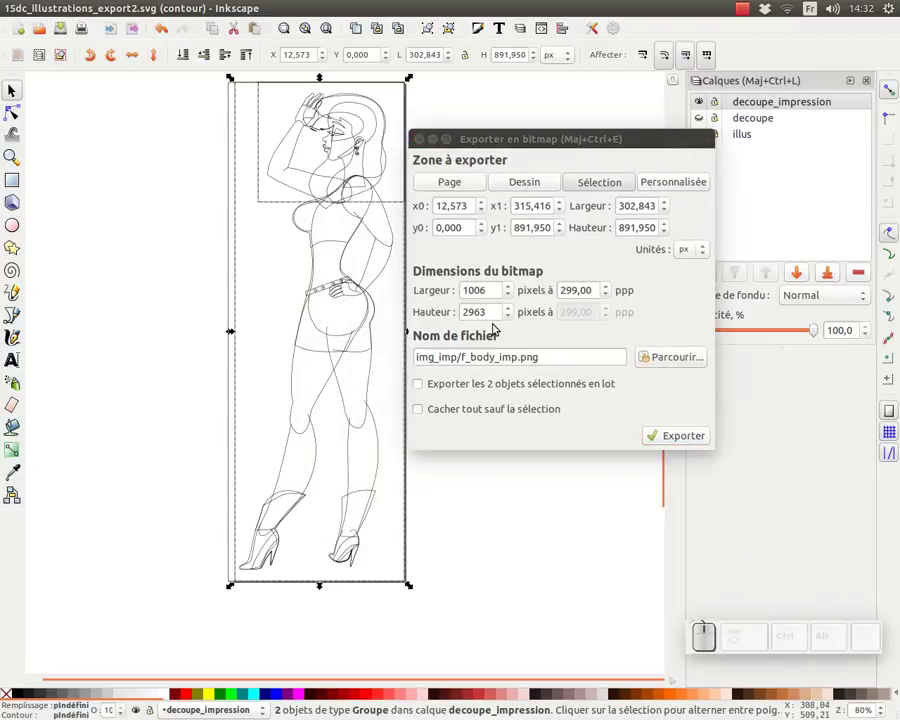
click(424, 386)
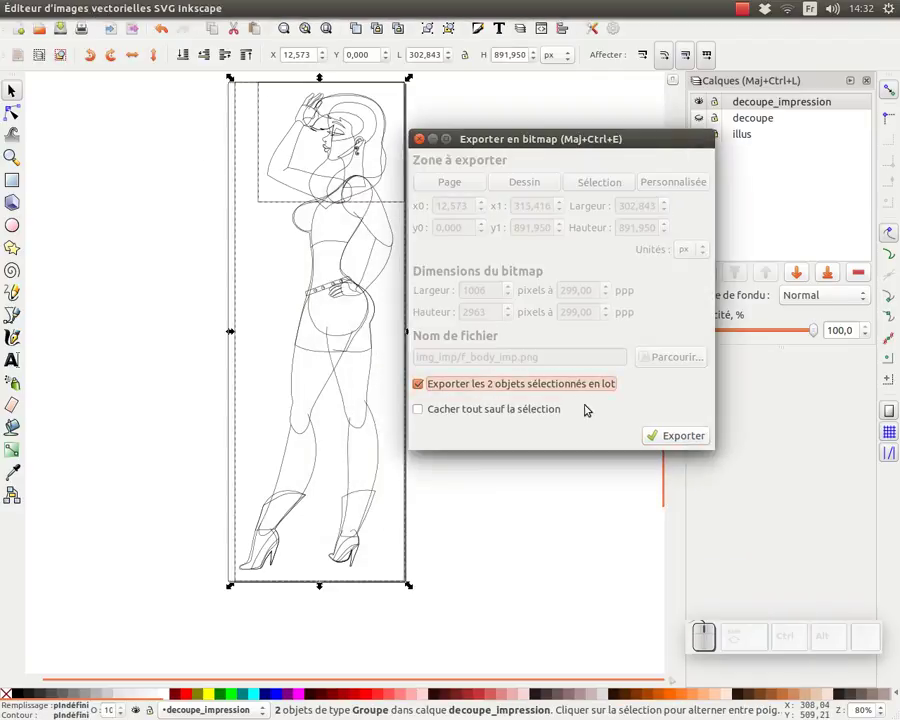
click(679, 436)
key(alt+Tab)
click(441, 178)
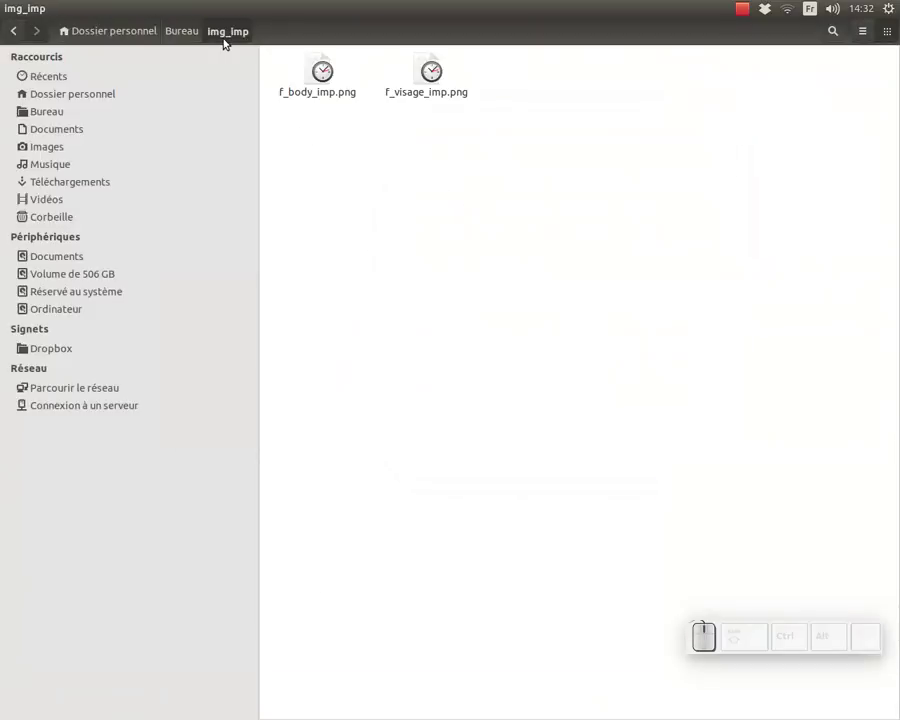
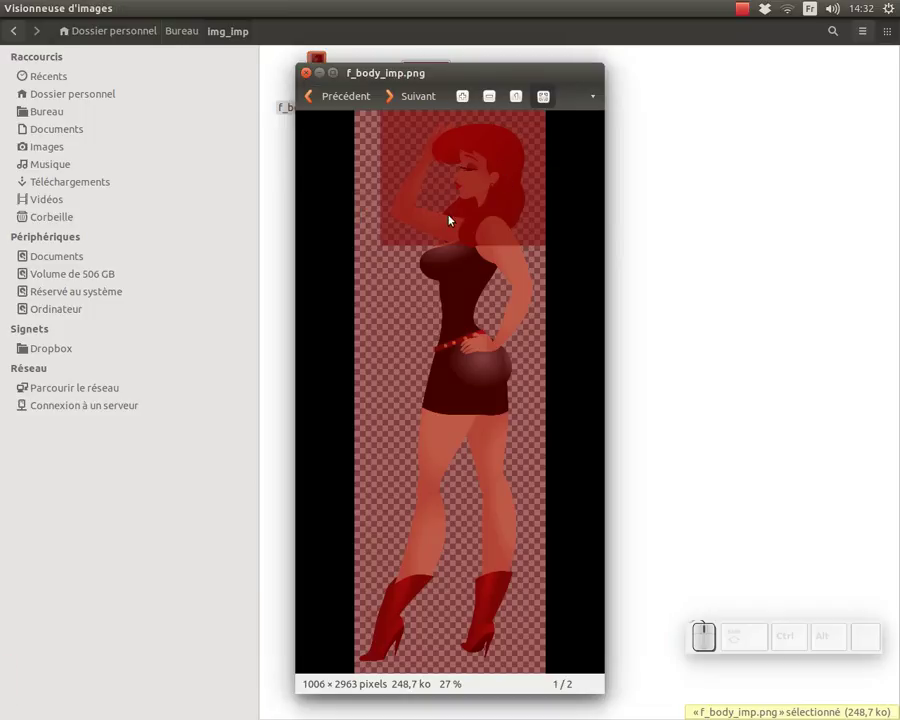
Return to Inkscape after previewing f_body_imp.png at 1006×2963 pixels.
key(alt+Tab)
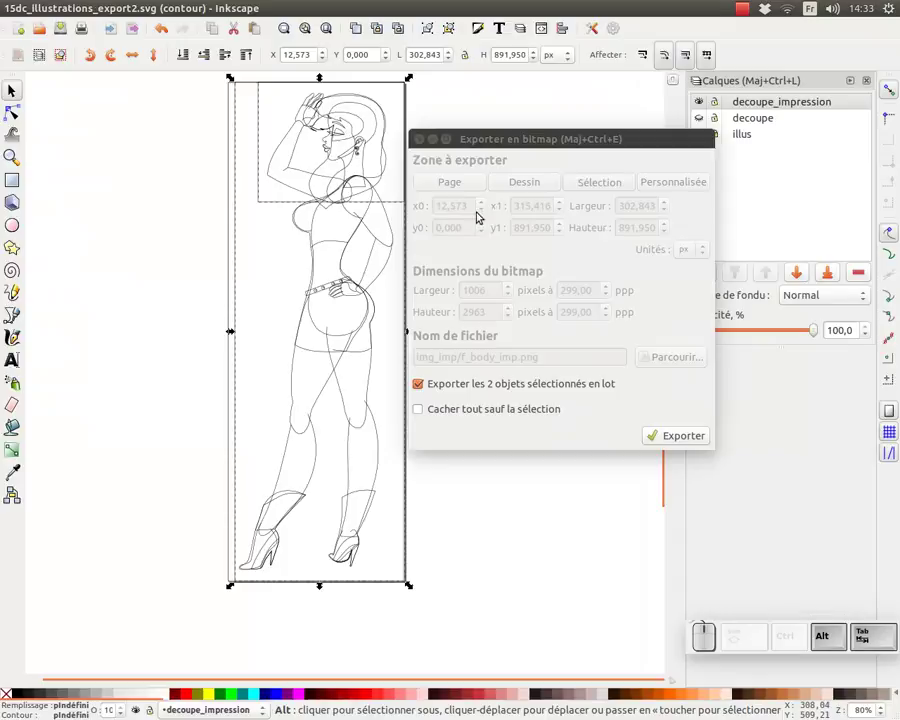
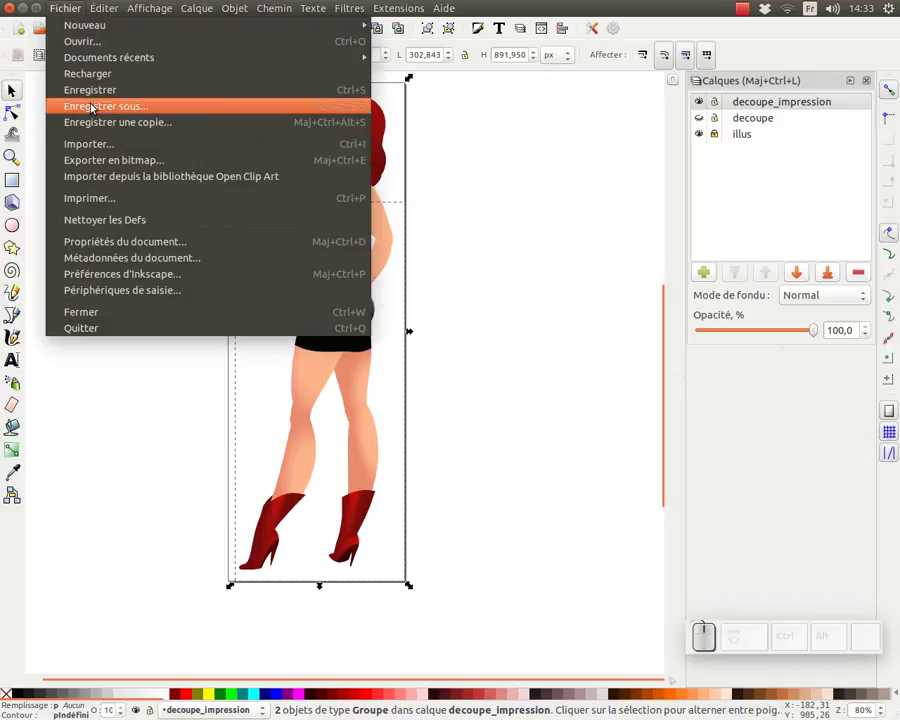
Switch the display mode back to Normal so the woman appears in full colour.
click(98, 167)
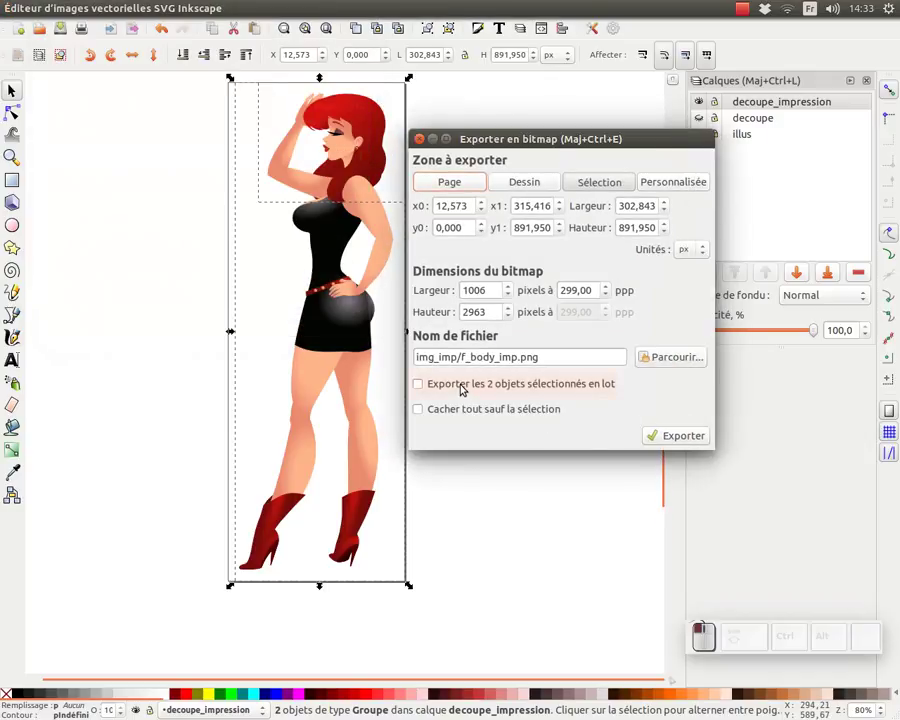
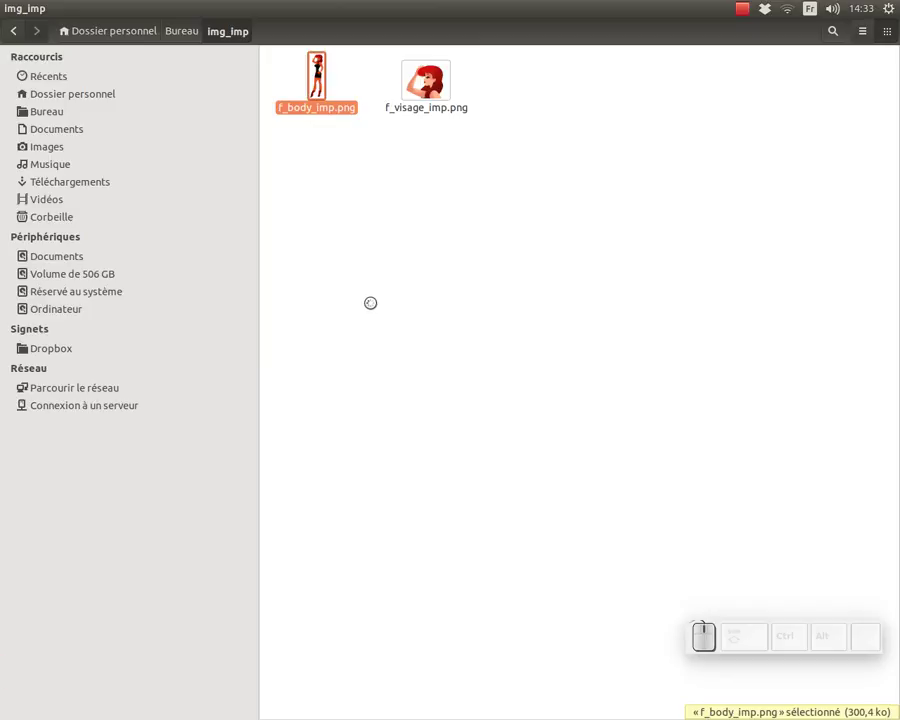
Switch to the Files window showing img_imp with f_body_imp.png and f_visage_imp.png thumbnails.
key(alt+Tab)
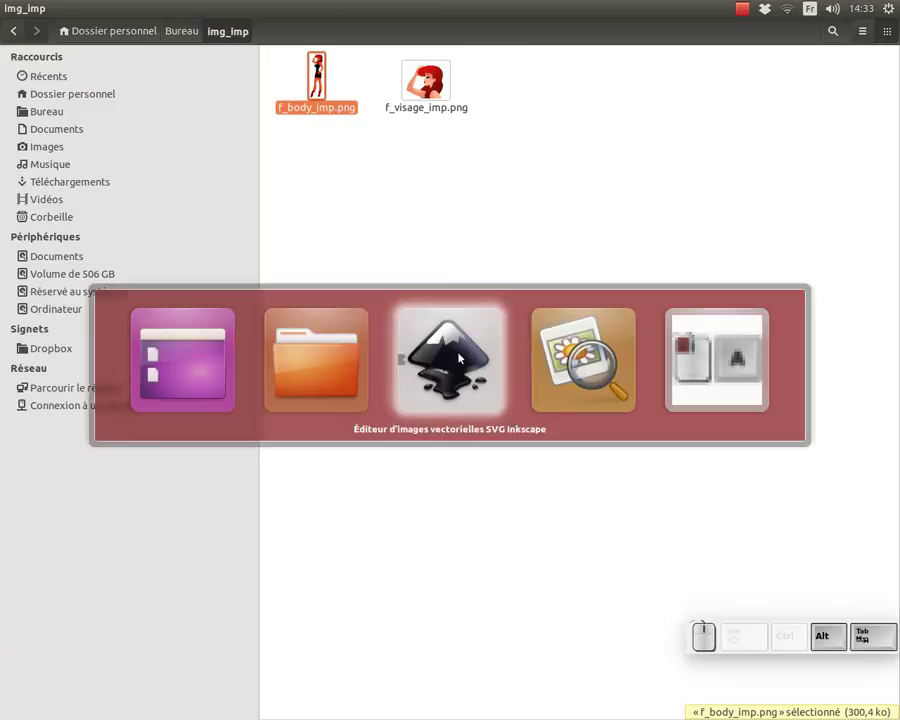